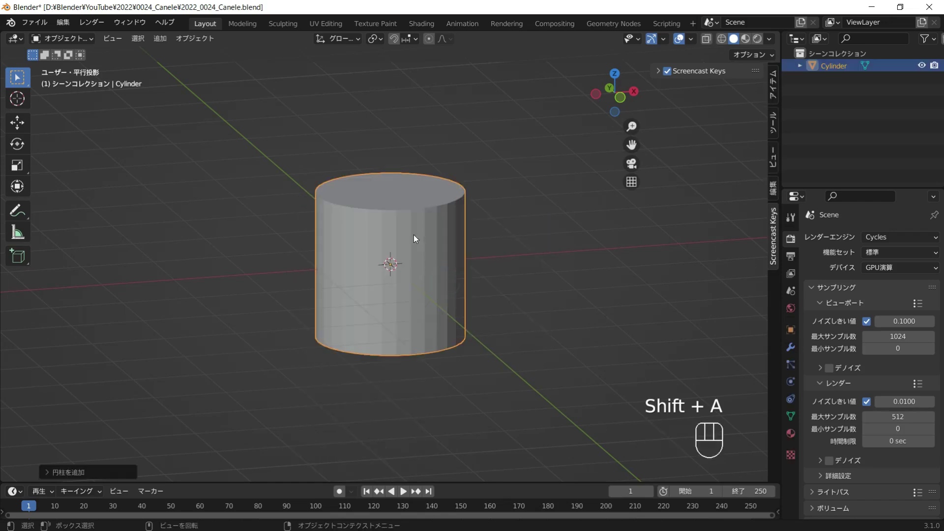
Enter Edit Mode on the cylinder and select its top rim edge loop.
middle_click(421, 239)
key(Tab)
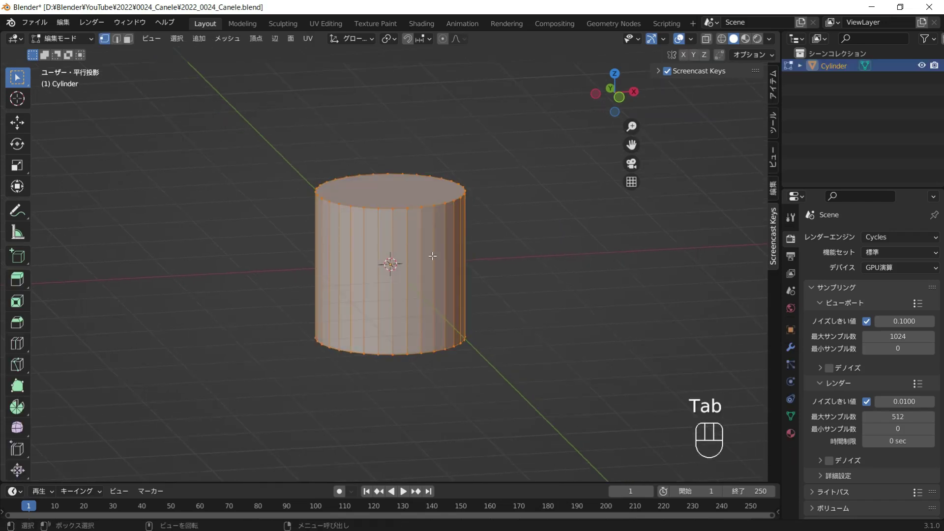
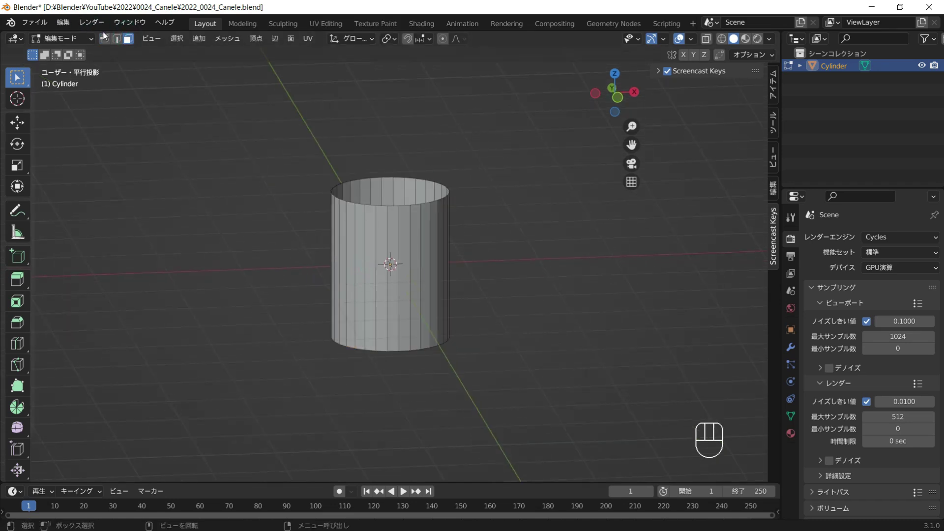
click(108, 40)
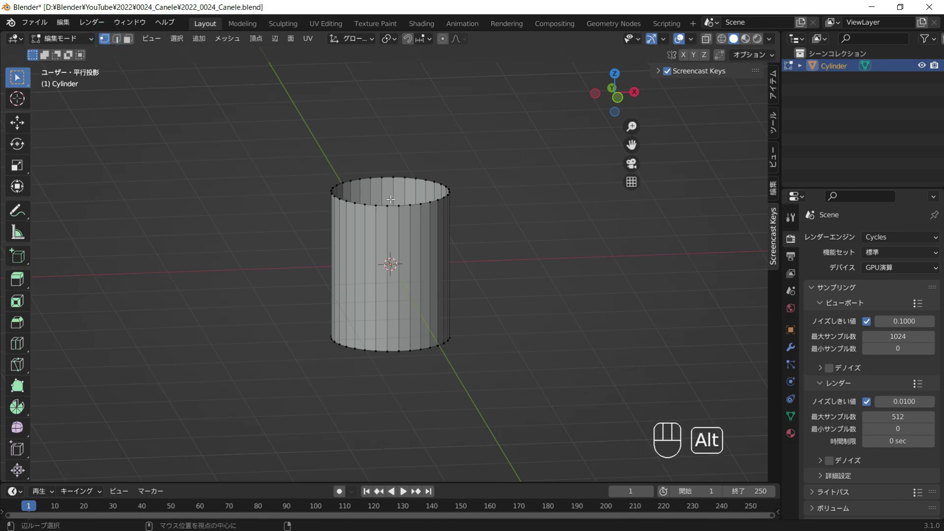
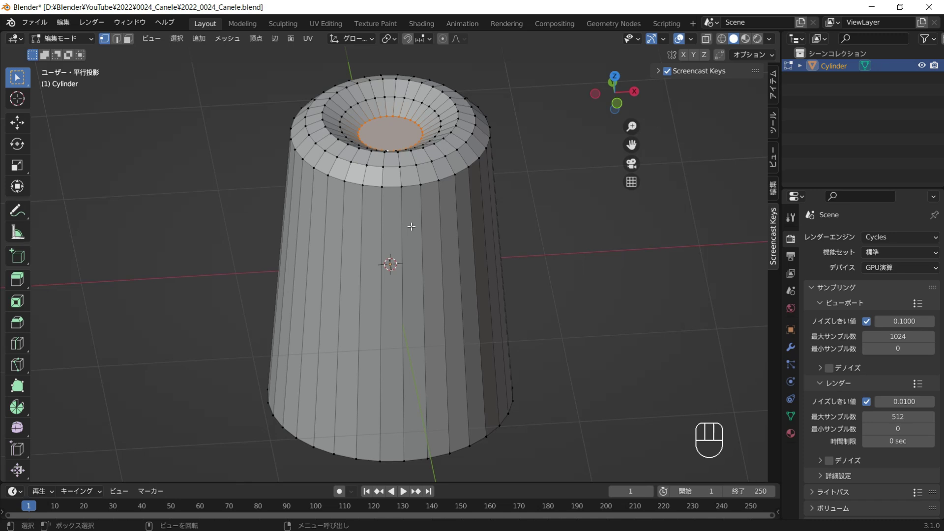
From top view, form star flutes and bevel the ridge edges with Ctrl+B.
key(KP_7)
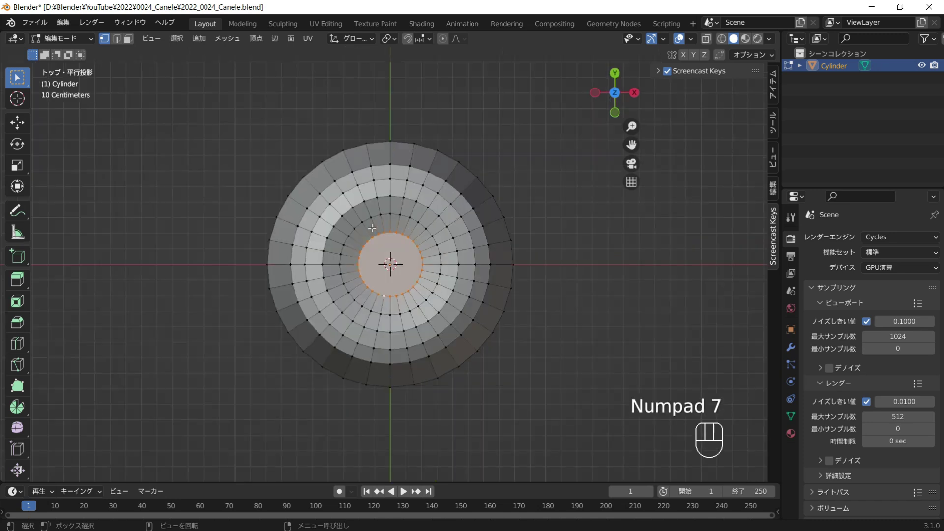
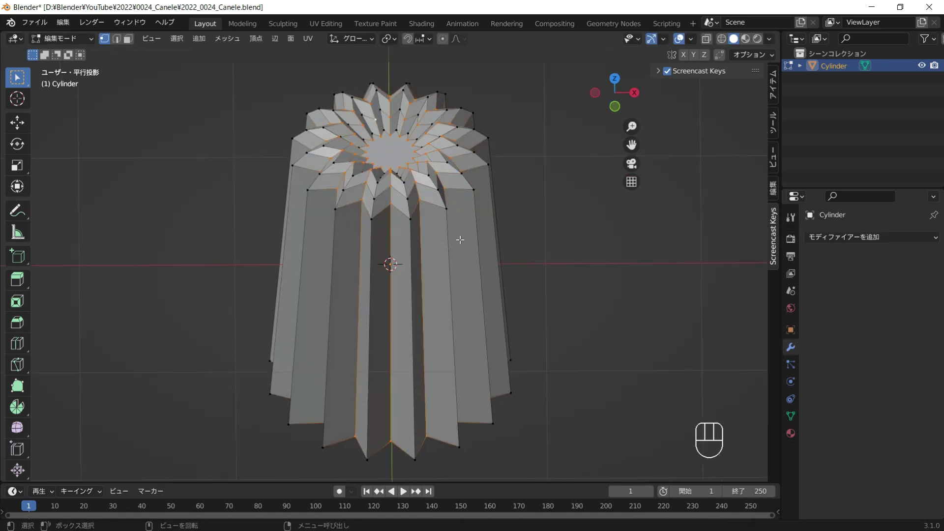
key(ctrl+b)
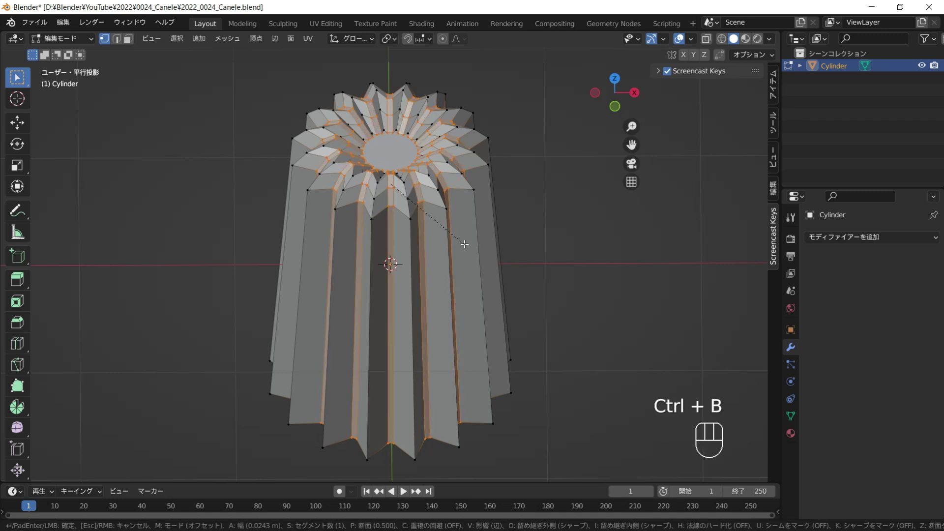
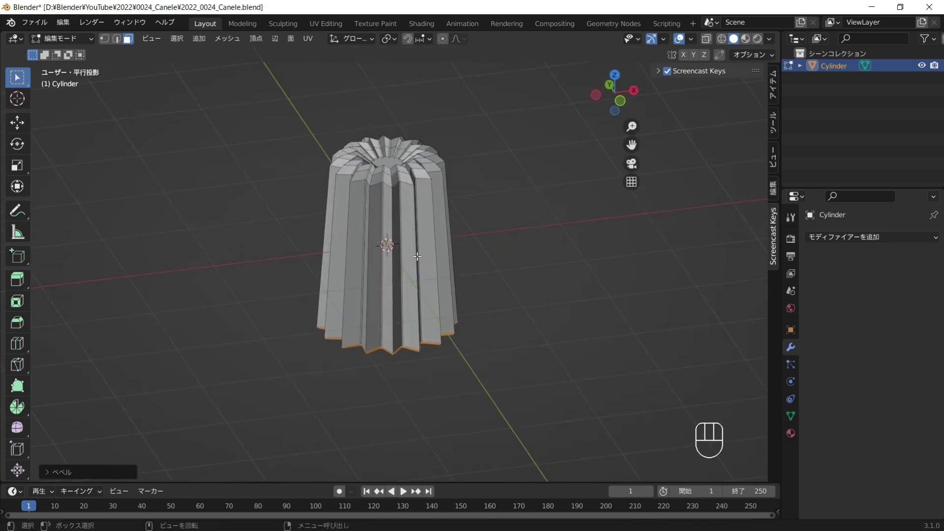
Raise the Subdivision Surface viewport level and apply Shade Smooth to the canelé.
key(Tab)
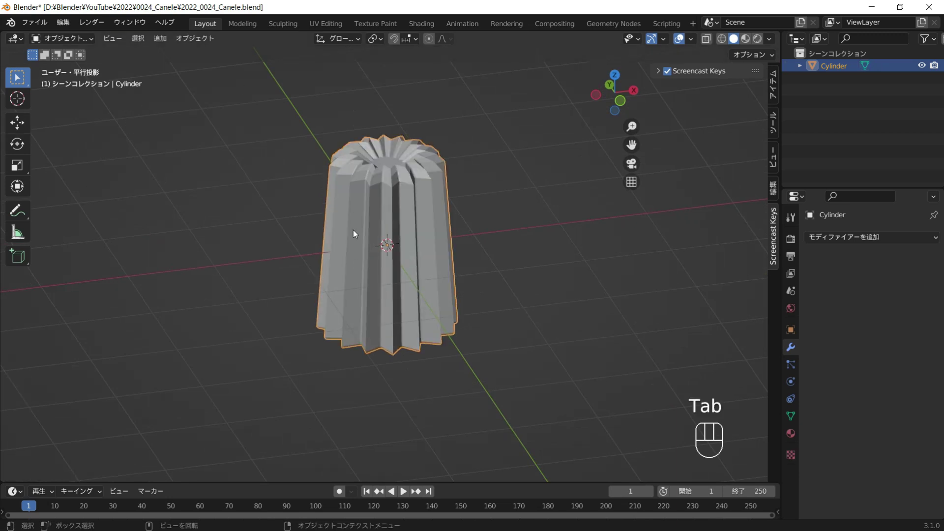
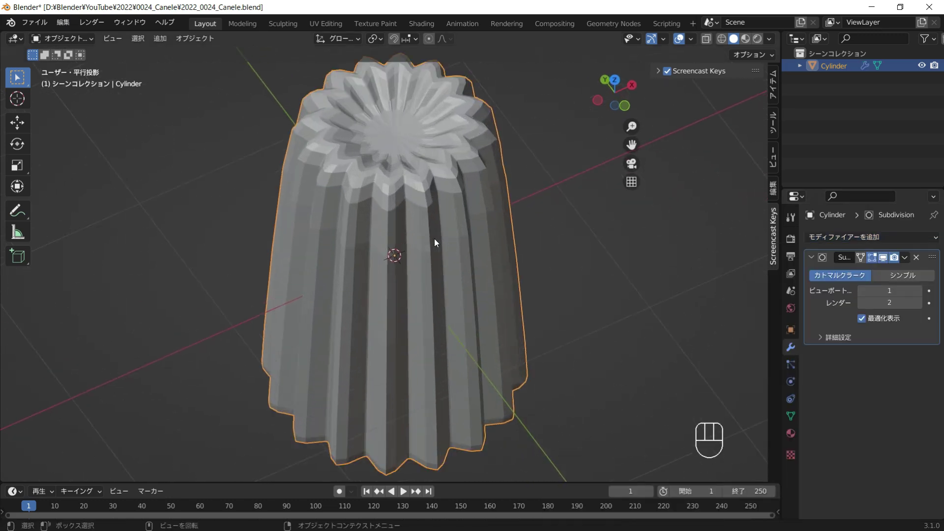
middle_click(532, 261)
click(927, 294)
click(927, 295)
click(869, 297)
drag(437, 249, 200, 139)
click(421, 208)
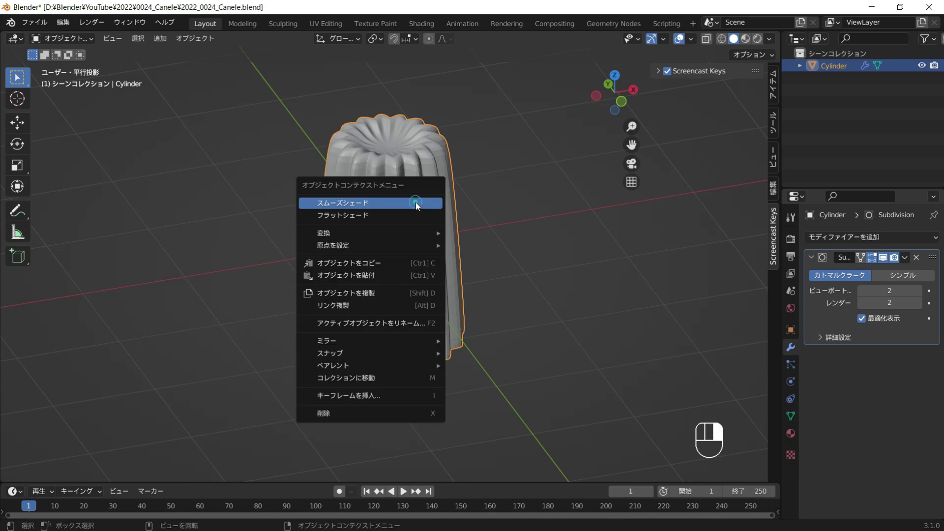
drag(515, 242, 504, 218)
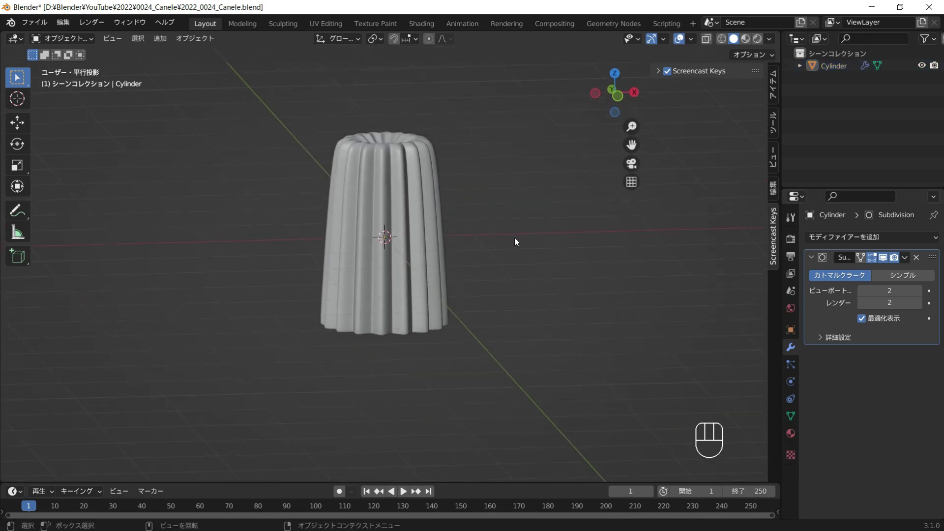
drag(470, 233, 511, 251)
drag(470, 261, 429, 245)
click(430, 245)
Squash the canelé along Z and add horizontal loop cuts around its body.
key(Tab)
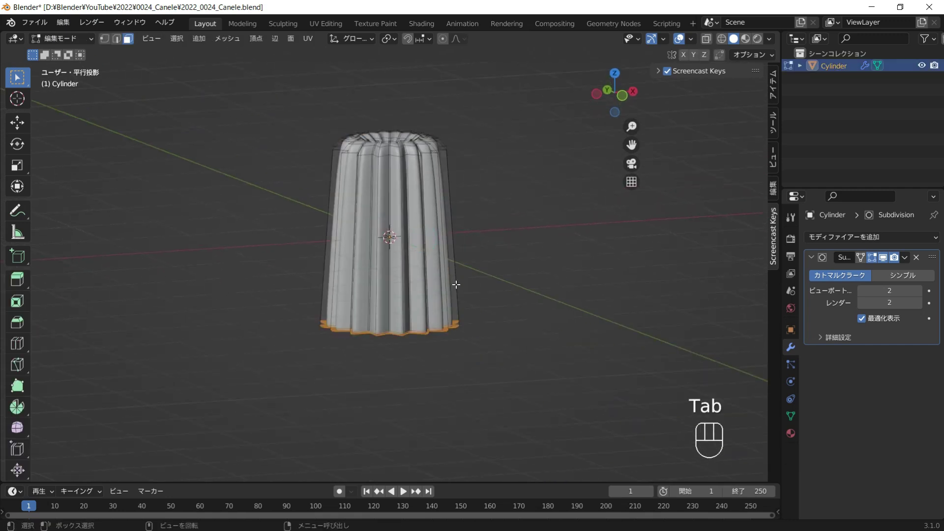
key(a)
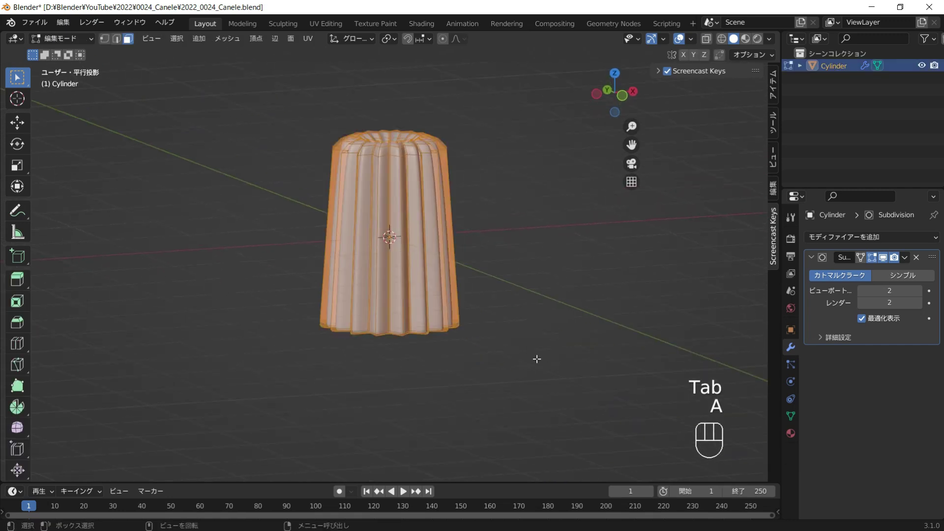
key(s)
key(z)
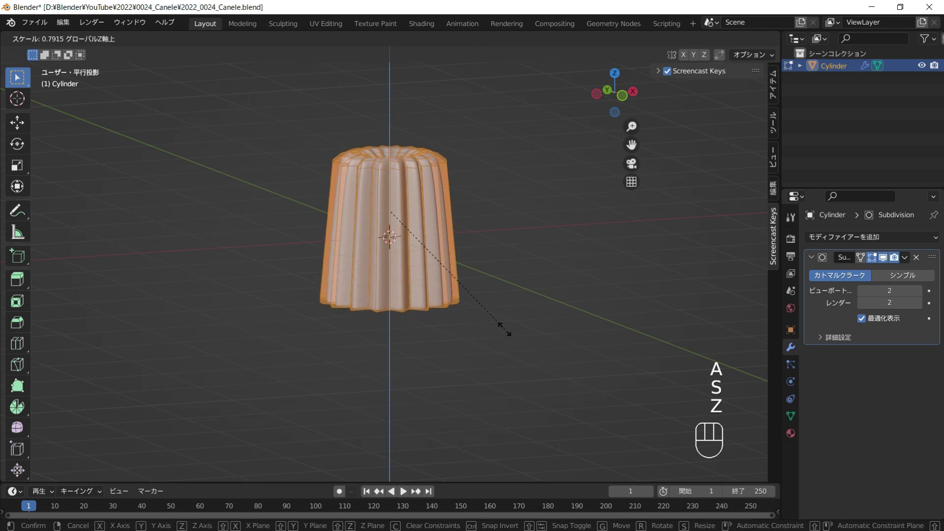
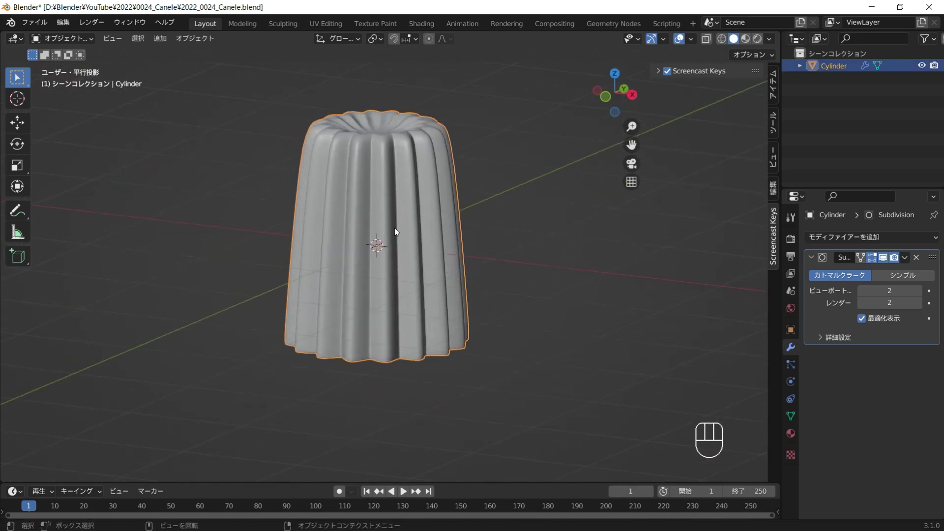
key(Tab)
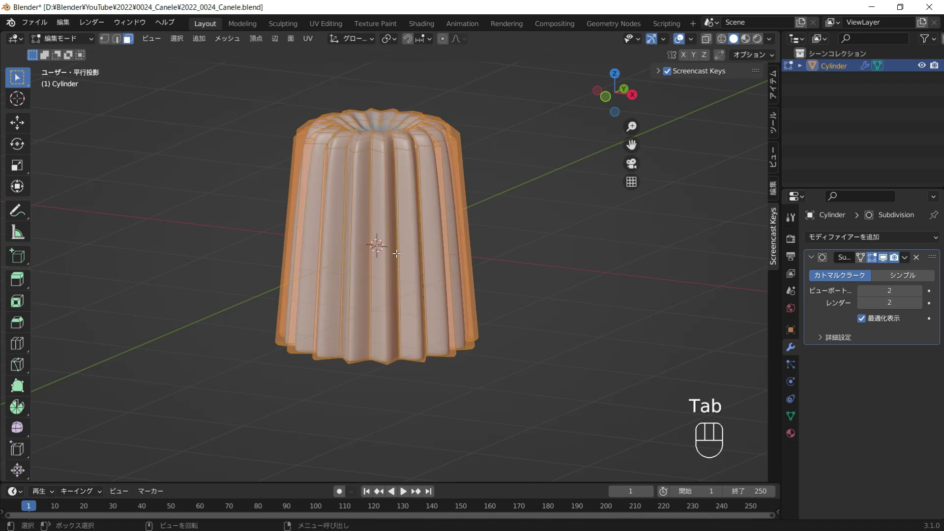
key(ctrl+r)
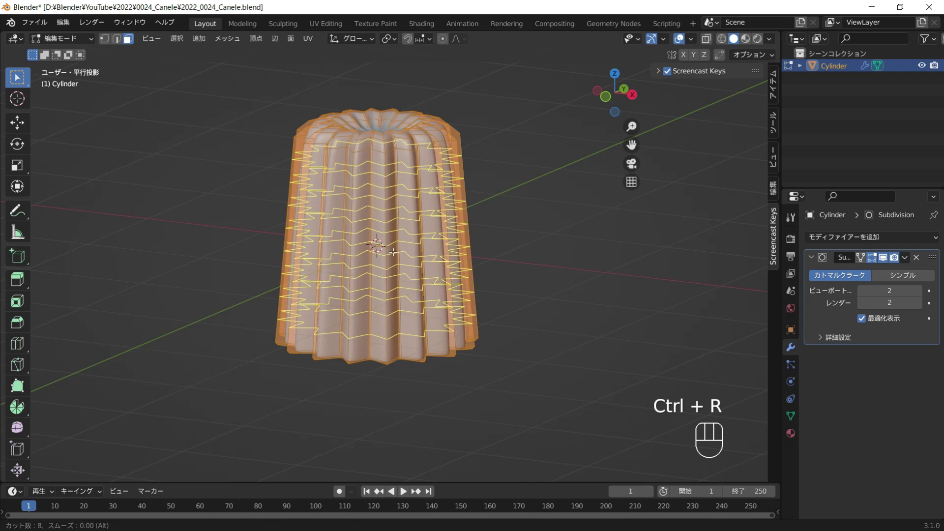
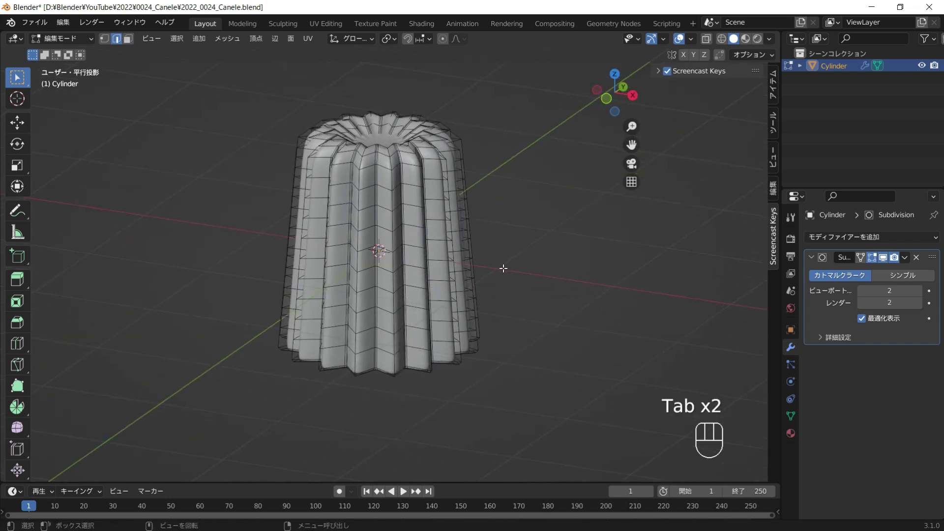
key(Tab)
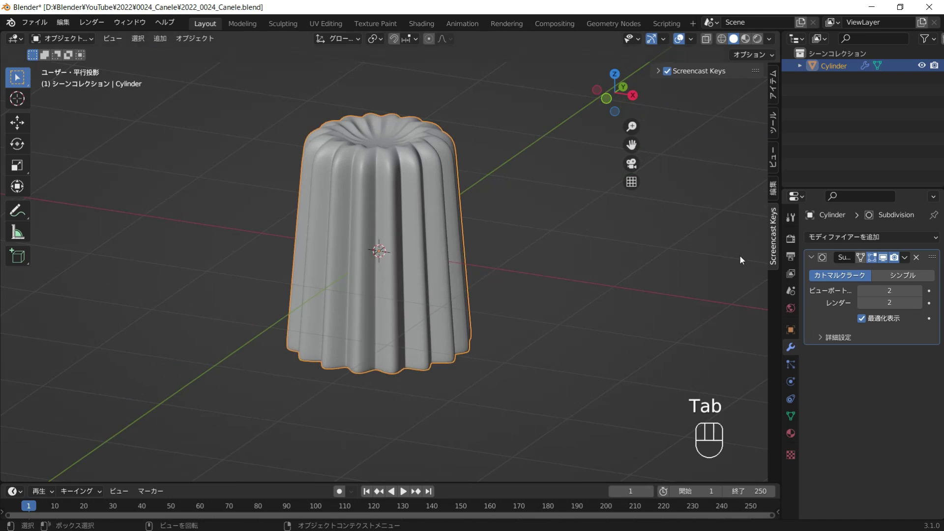
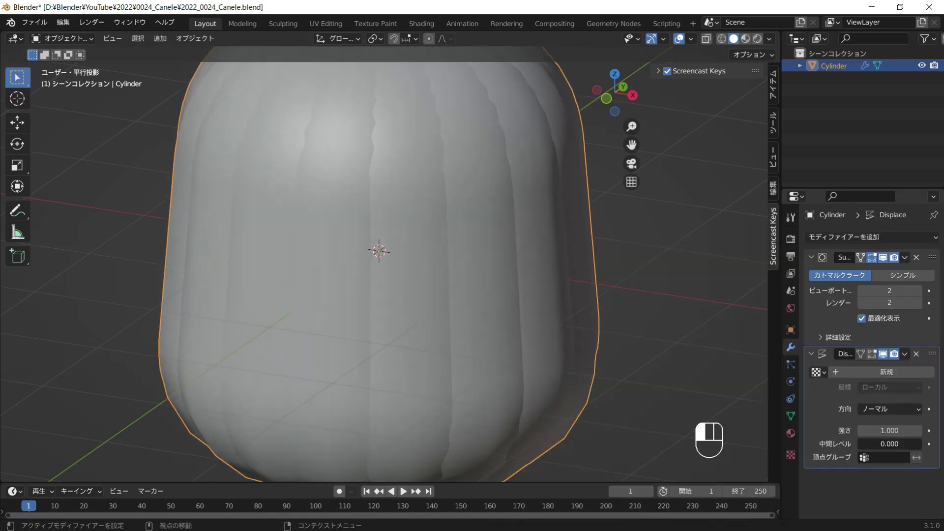
Give the Displace modifier a new Clouds texture and lower its strength to 0.020.
click(858, 375)
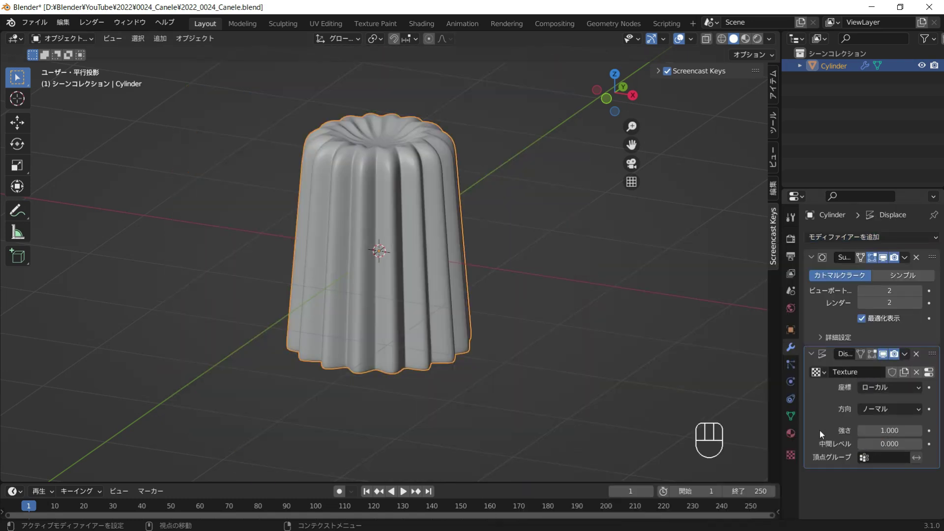
click(794, 455)
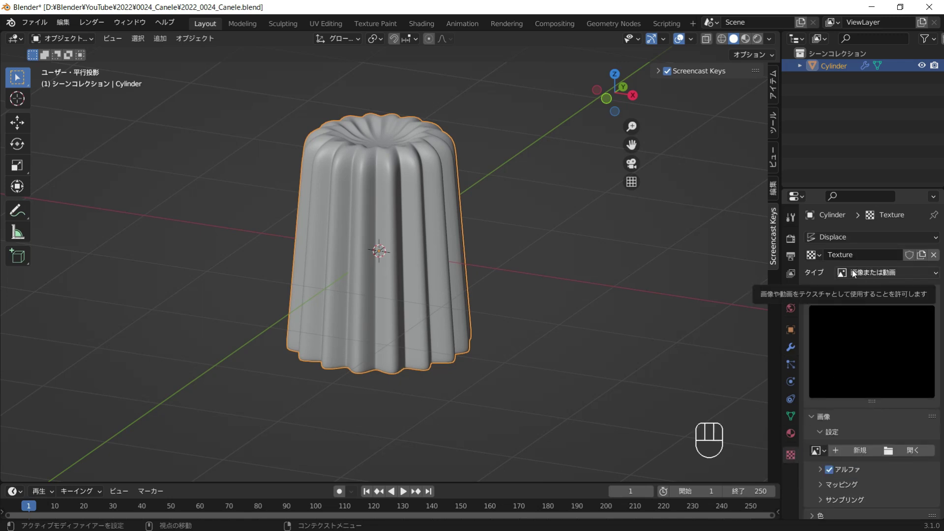
drag(857, 272, 866, 411)
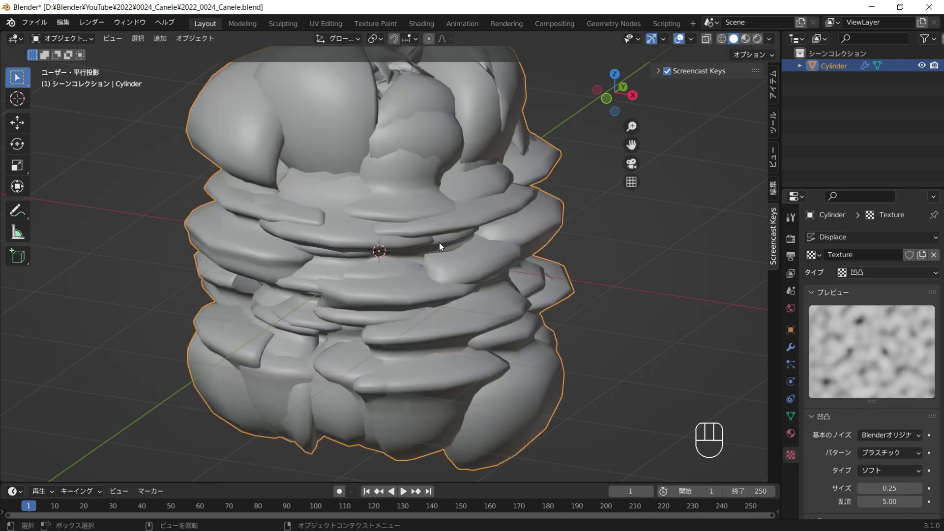
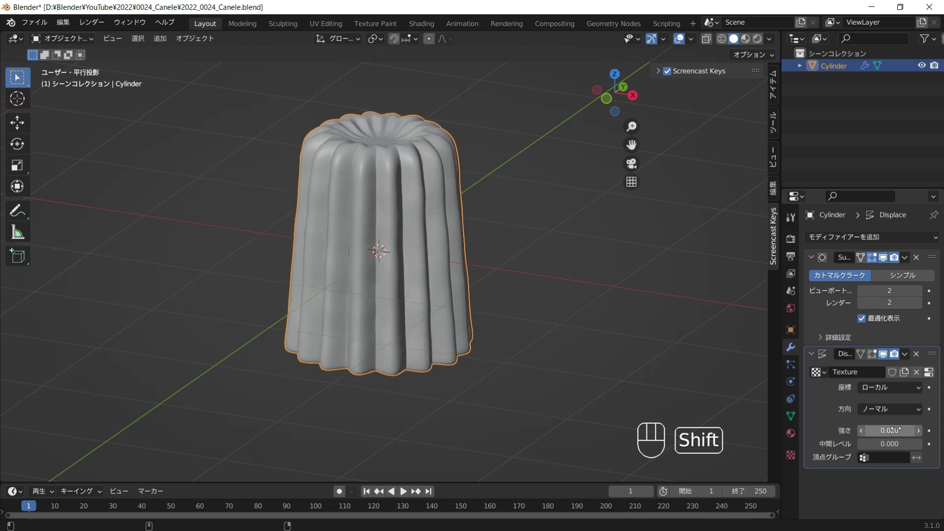
drag(475, 237, 482, 236)
drag(481, 282, 475, 304)
drag(482, 276, 501, 183)
drag(507, 267, 530, 273)
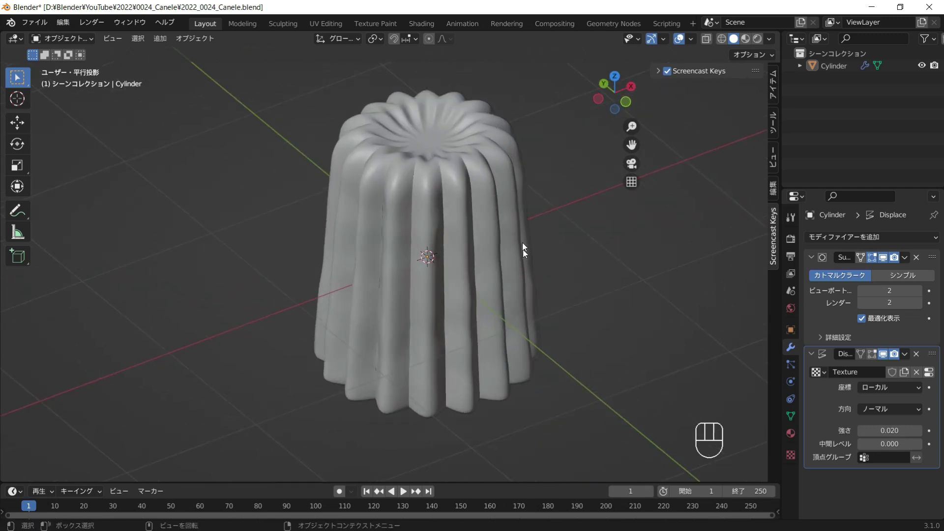
Raise the viewport subdivision level and inspect the displaced canelé from around.
drag(522, 261, 508, 285)
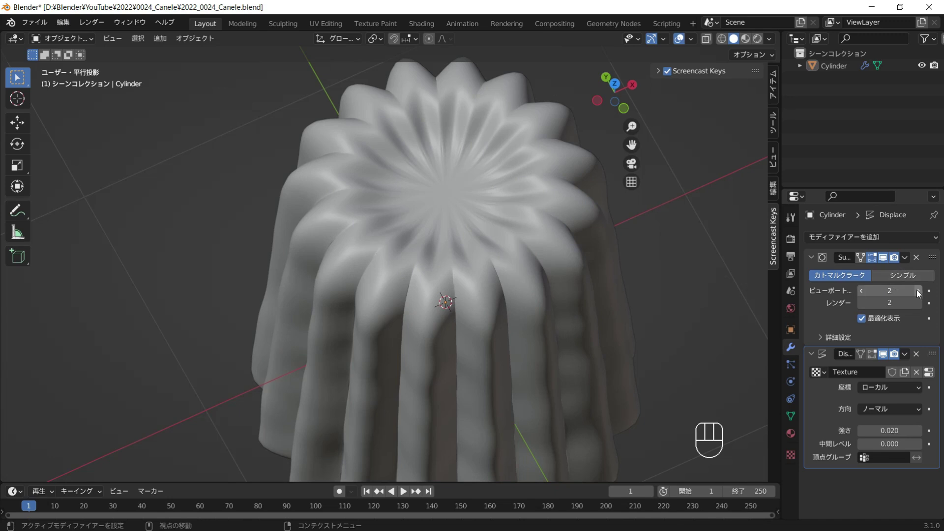
click(925, 298)
drag(640, 317, 633, 285)
drag(600, 319, 576, 304)
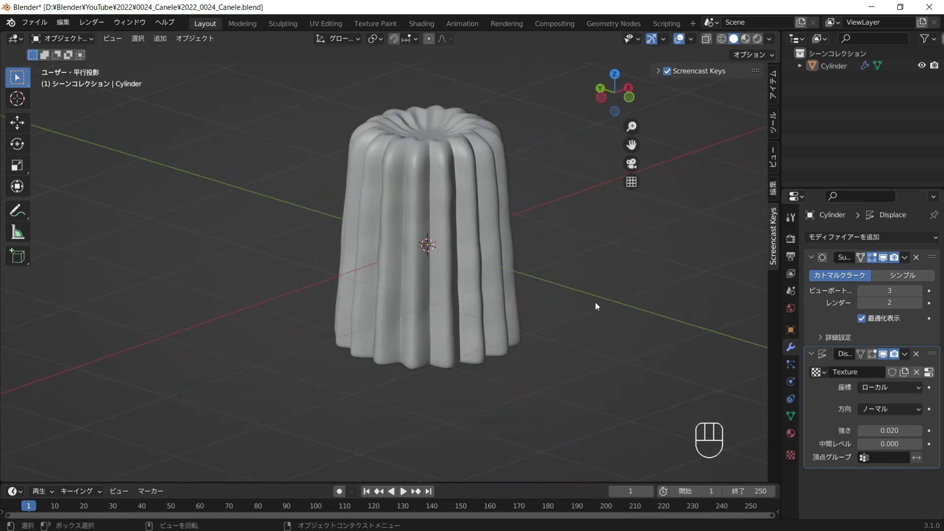
drag(591, 308, 549, 302)
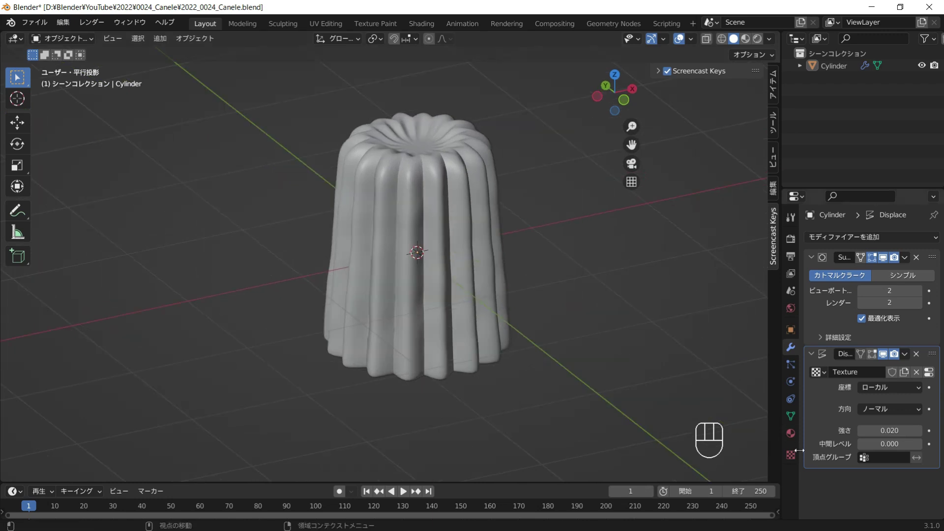
click(799, 464)
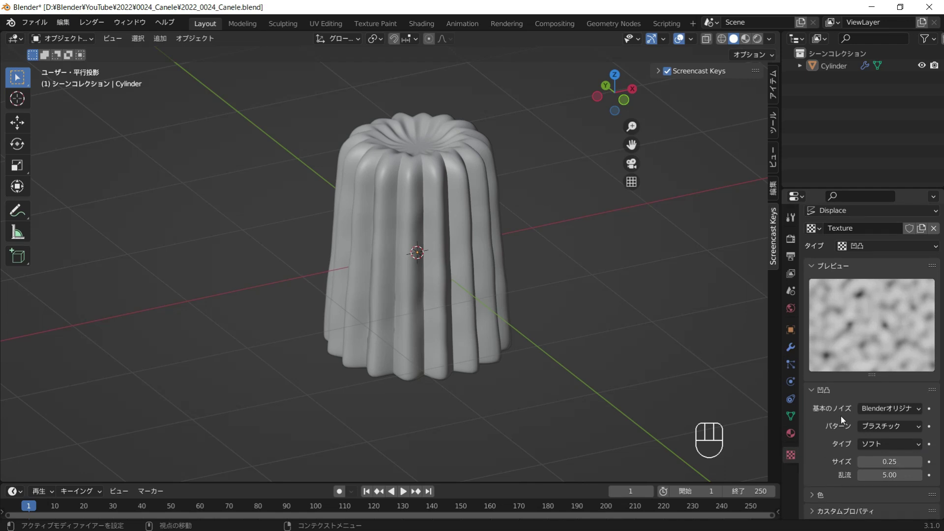
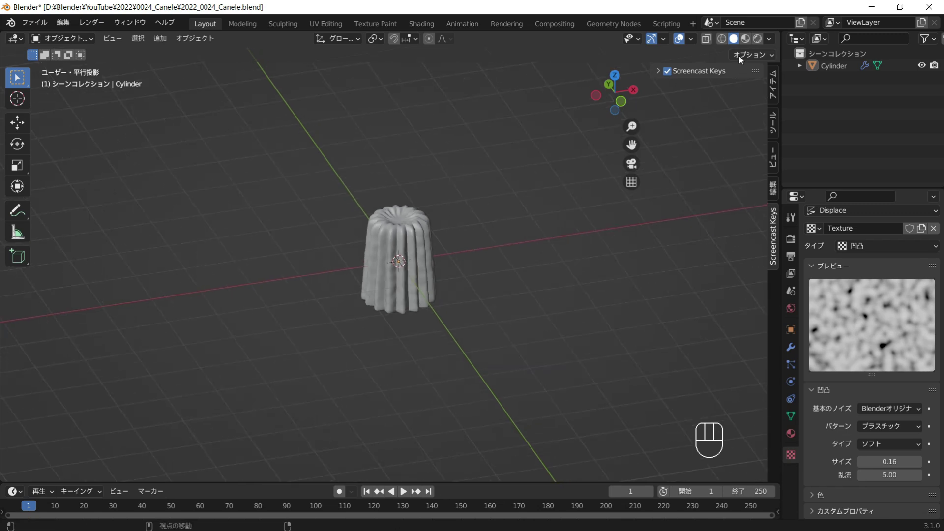
Add a point light from the Shift+A menu above and beside the canelé.
drag(583, 168, 392, 263)
key(KP_7)
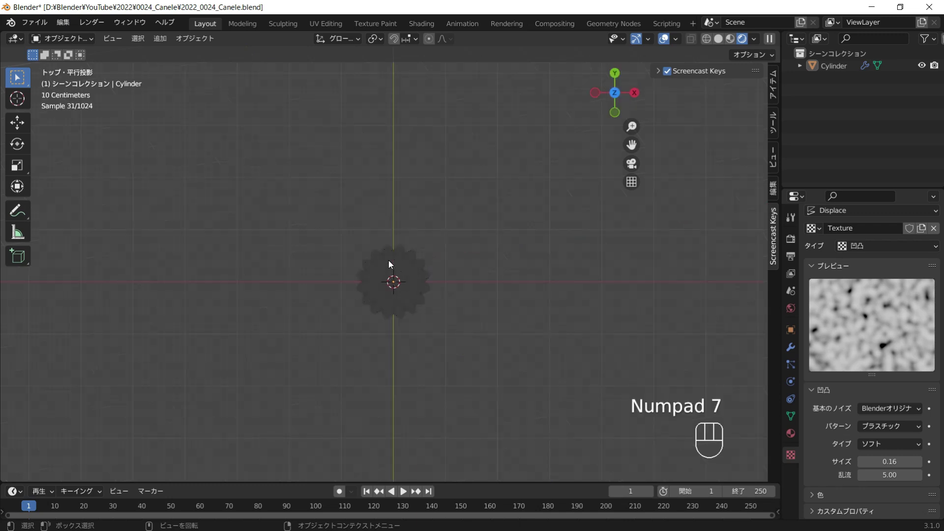
drag(415, 233, 436, 189)
key(shift+a)
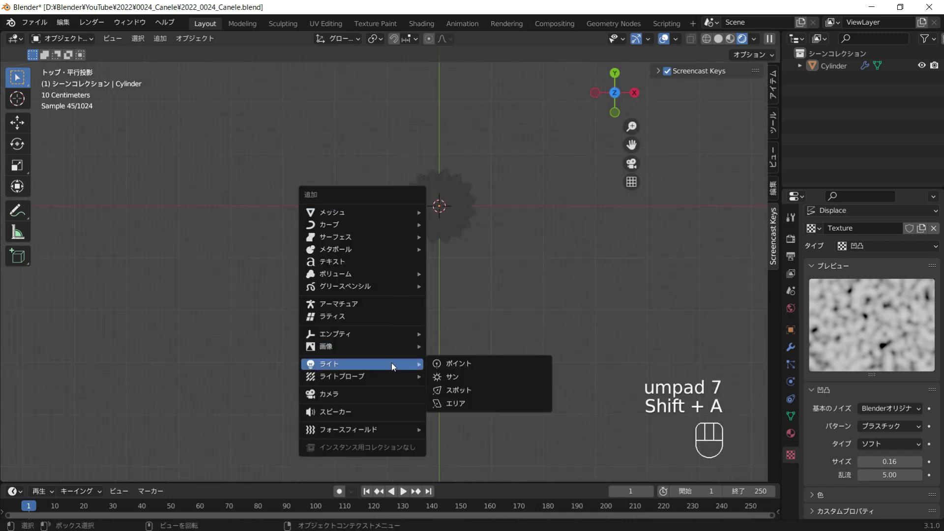
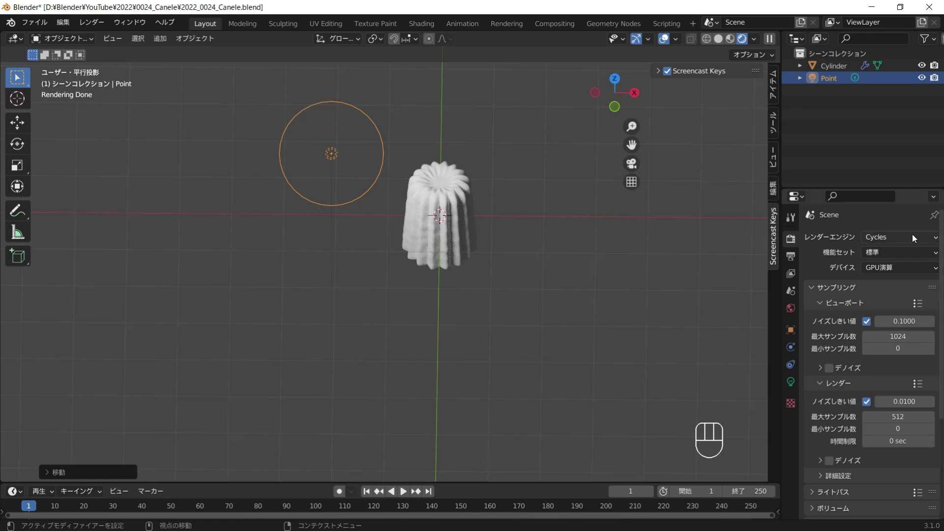
drag(539, 235, 527, 203)
In Shading, link a noise texture through a color ramp into the material's Base Color.
click(486, 196)
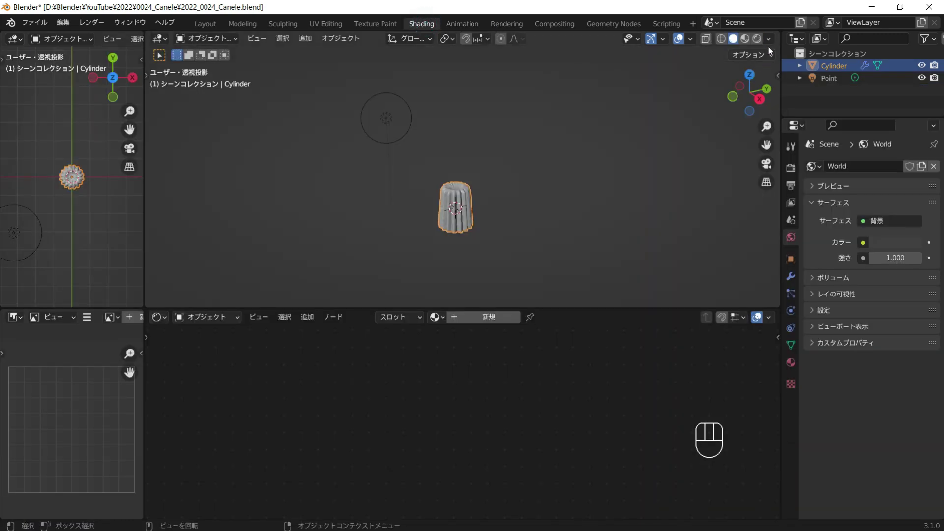
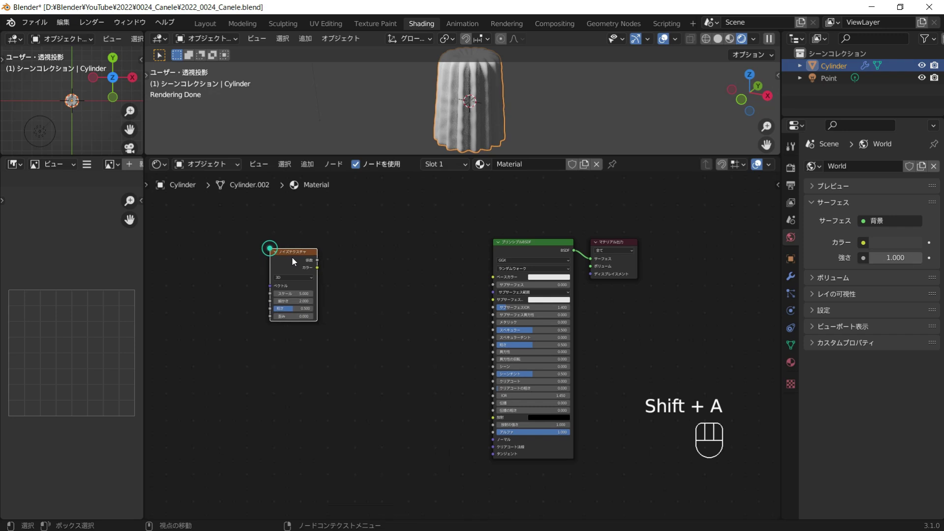
key(shift+a)
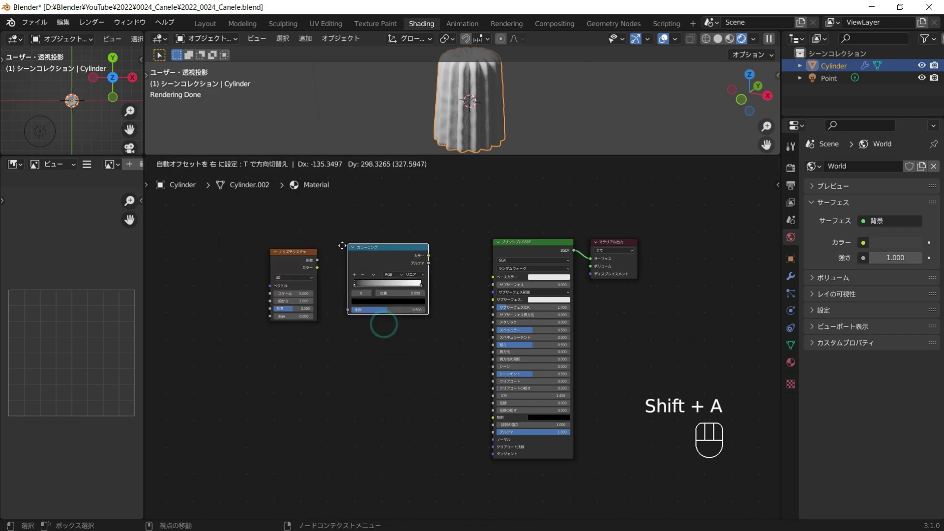
middle_click(351, 245)
drag(354, 254, 426, 279)
drag(469, 259, 453, 266)
Open the application preferences from the Edit menu.
drag(321, 230, 395, 256)
click(396, 256)
drag(420, 233, 96, 198)
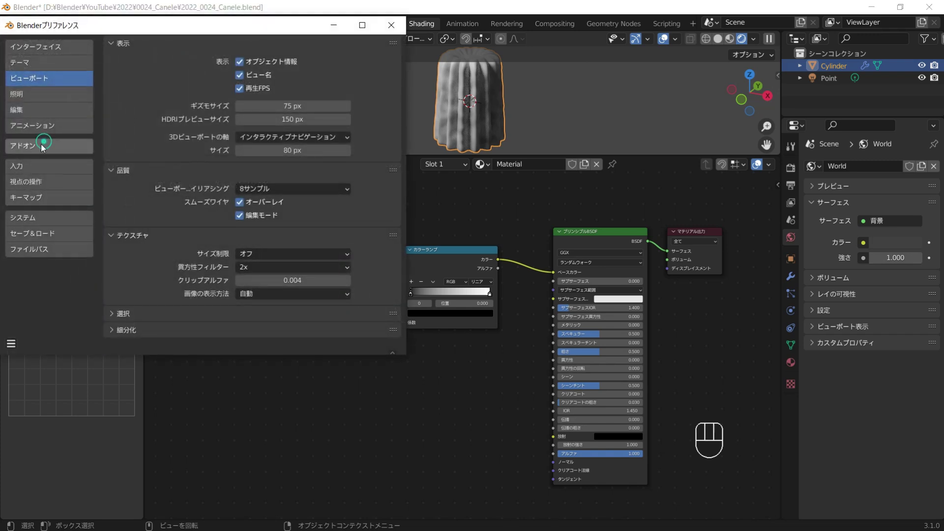
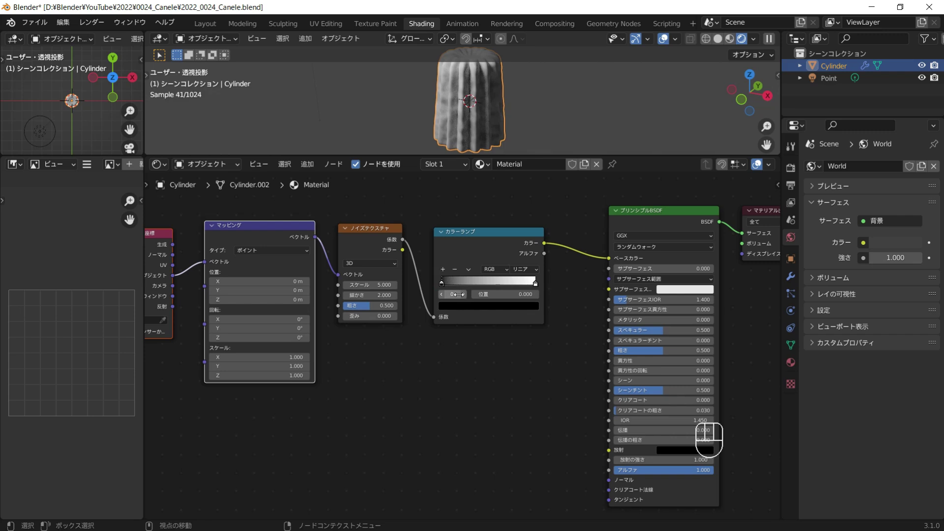
Tint the color ramp stops caramel brown and add a MixRGB node before Base Color.
drag(459, 310, 505, 232)
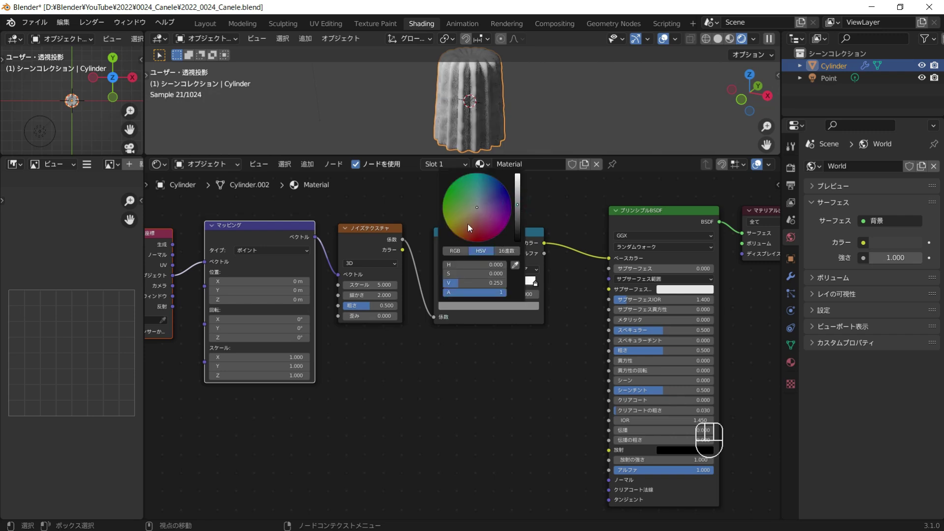
click(532, 282)
drag(540, 116, 508, 130)
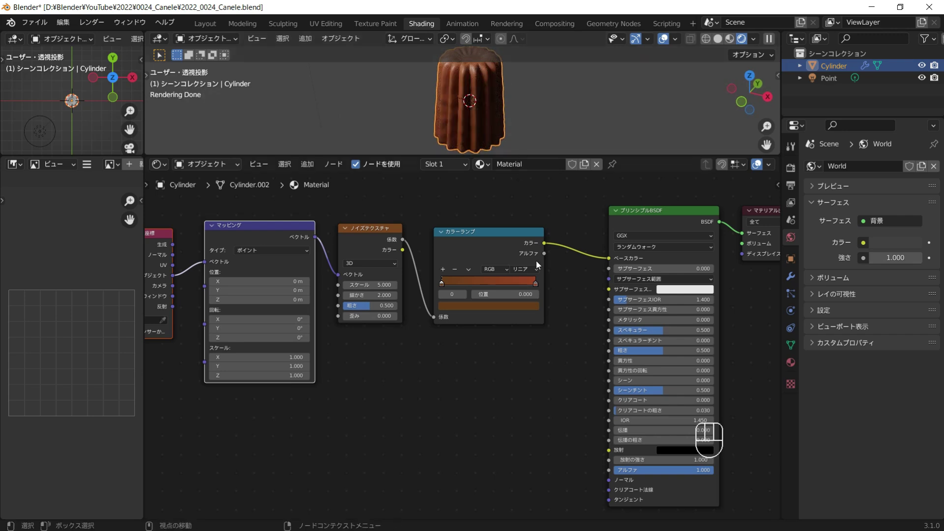
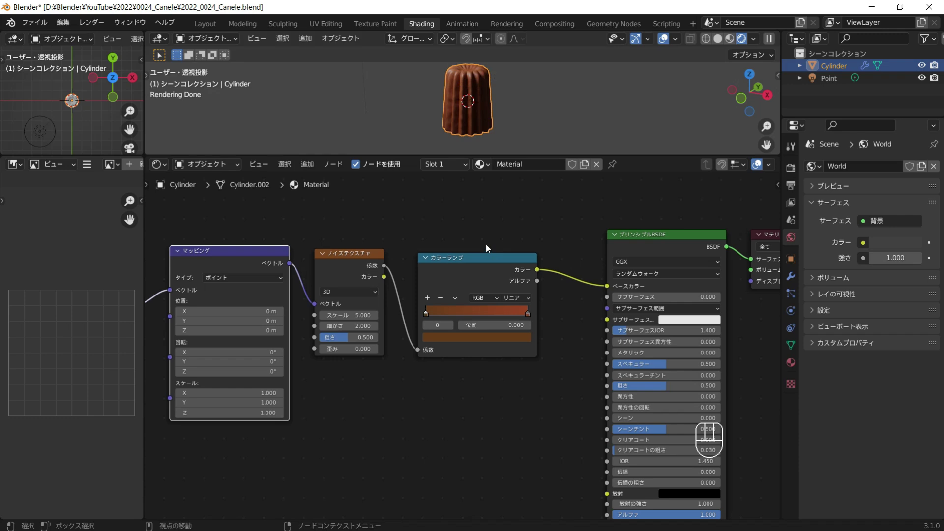
click(485, 241)
key(shift+a)
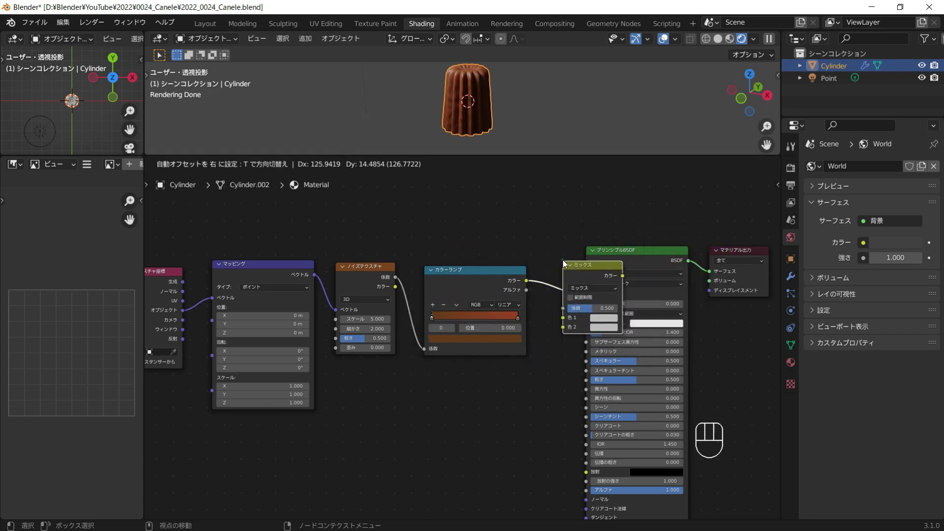
Add a wave texture feeding a second color ramp and select it for its own mapping.
middle_click(479, 239)
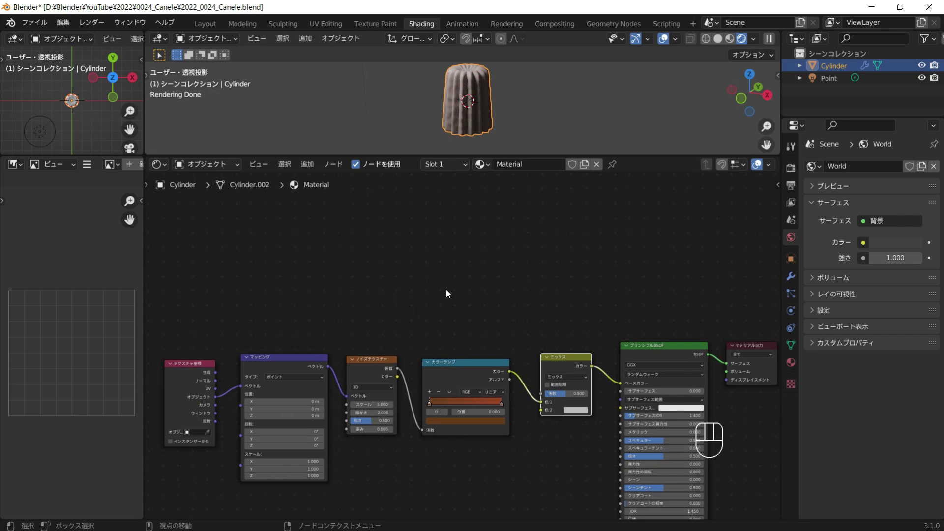
key(shift+a)
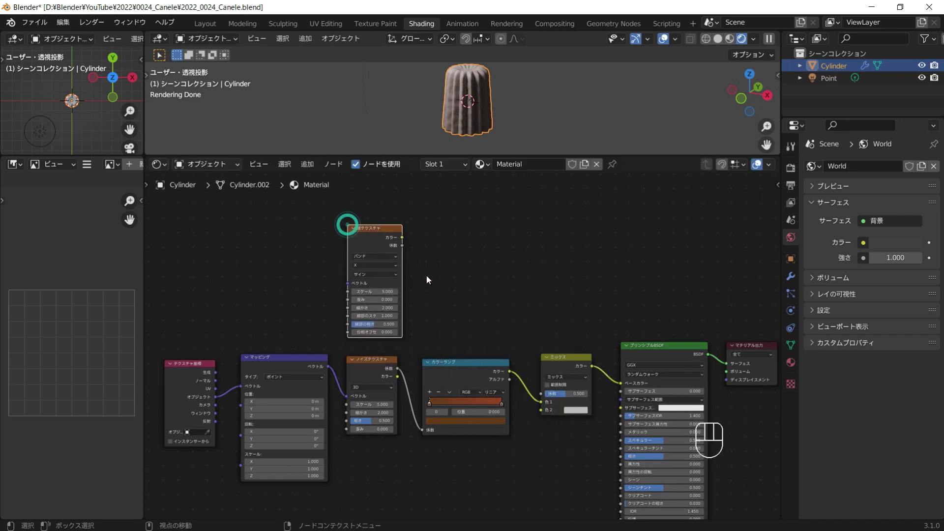
key(shift+a)
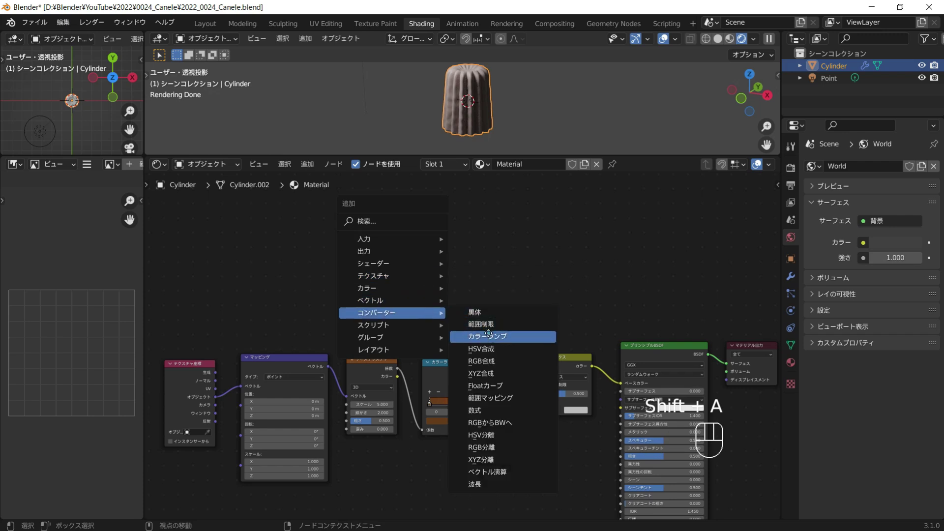
drag(407, 251, 493, 282)
drag(523, 260, 549, 392)
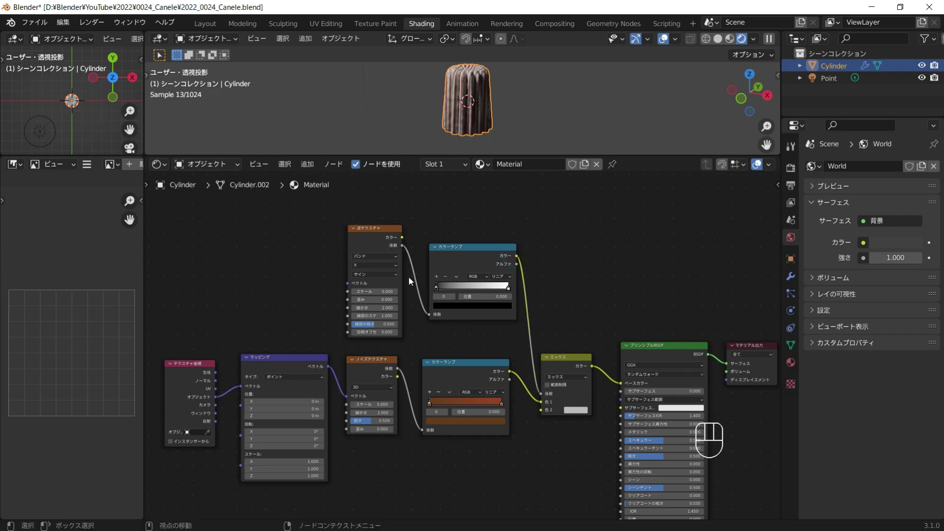
click(396, 239)
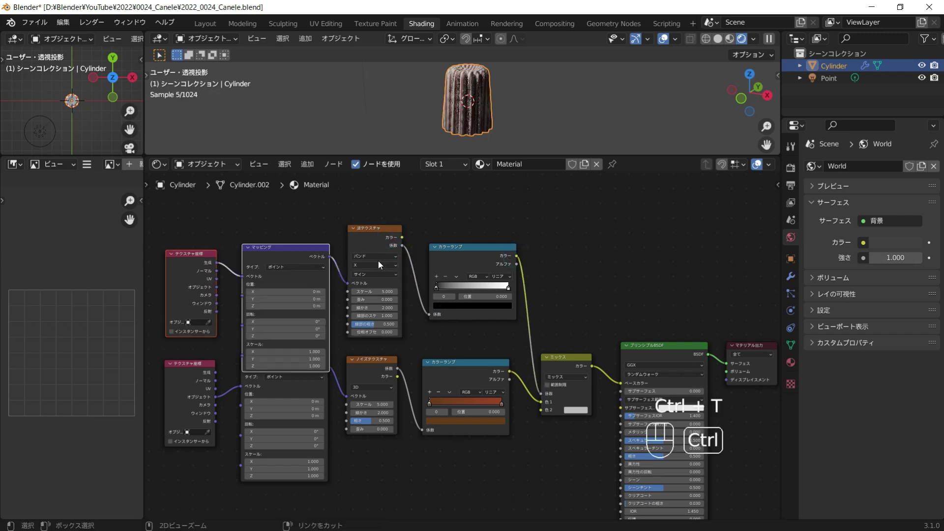
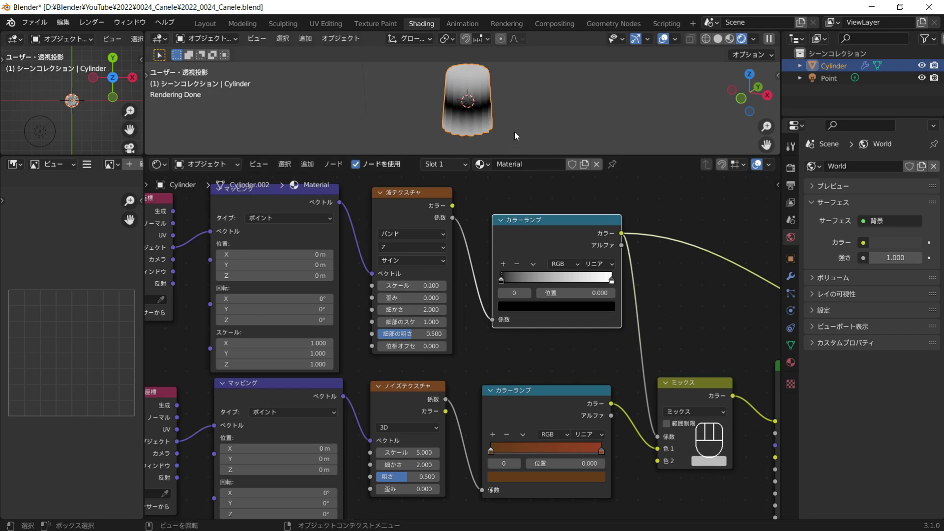
Set the wave ramp to Constant with stop at 0.687 and raise wave distortion to 2.7.
drag(509, 125, 488, 225)
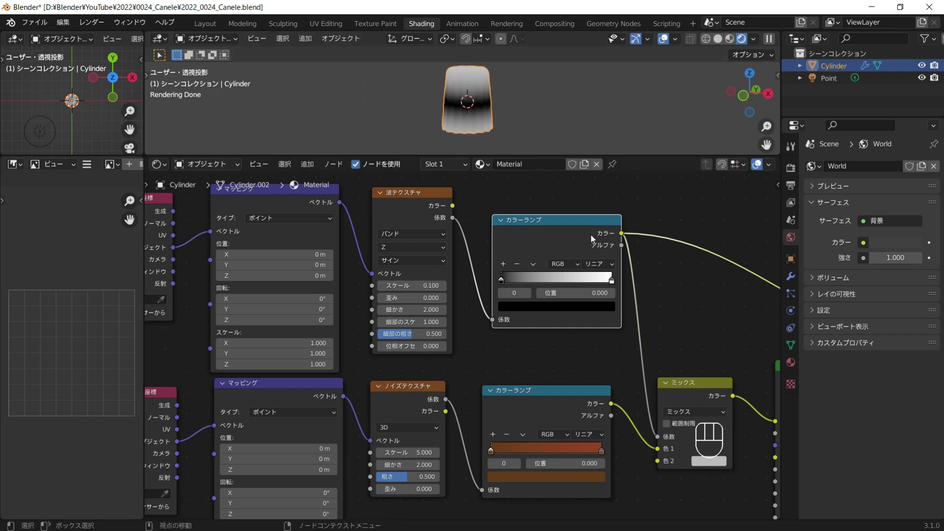
drag(601, 265, 595, 325)
drag(613, 281, 558, 262)
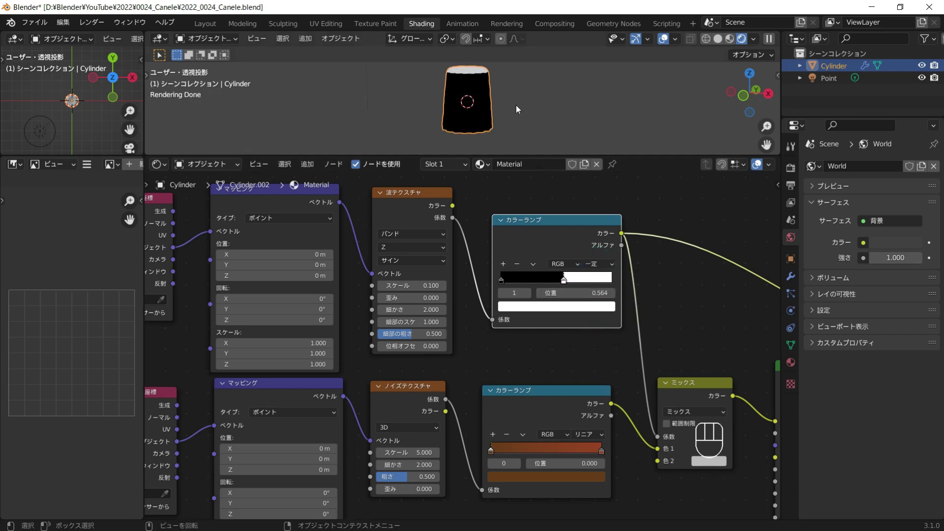
drag(493, 90, 499, 108)
click(500, 121)
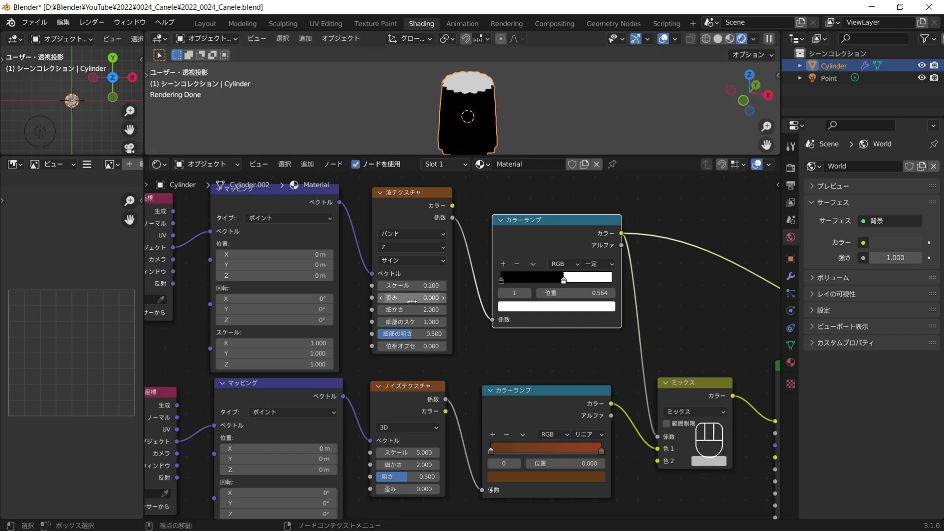
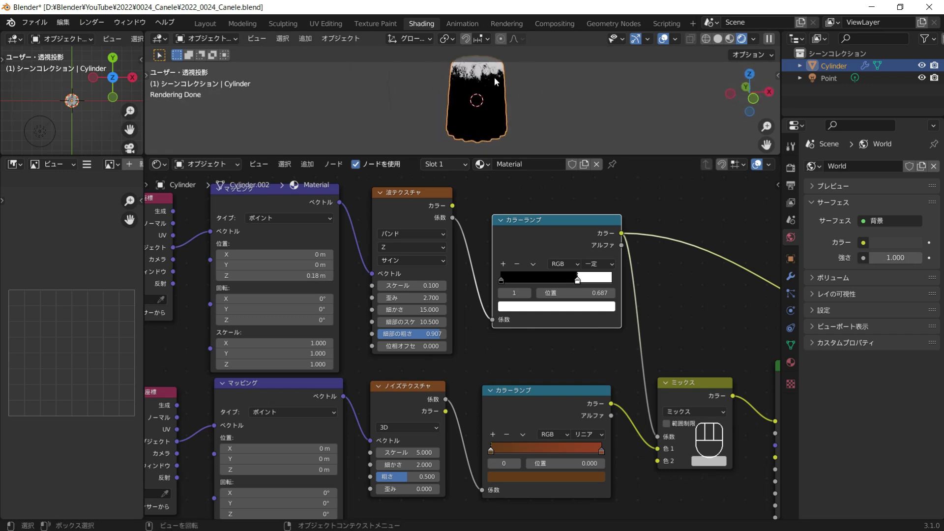
click(503, 108)
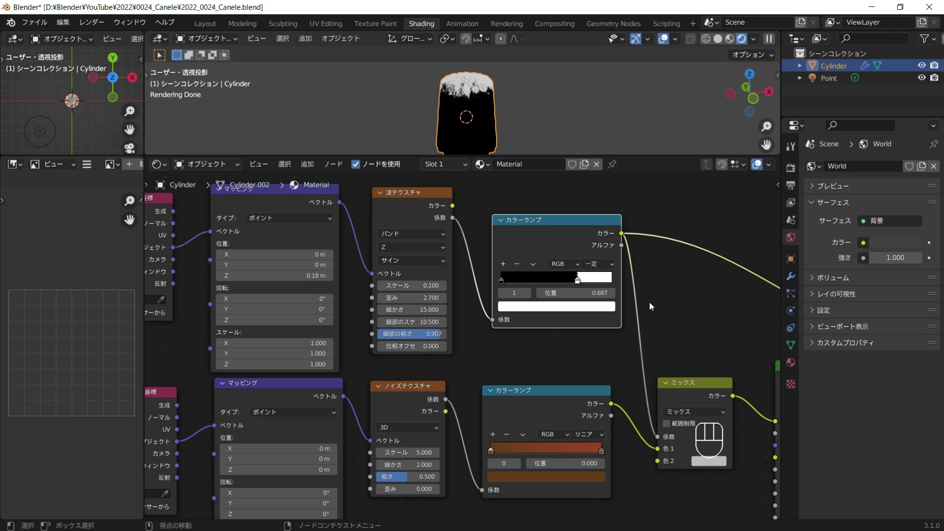
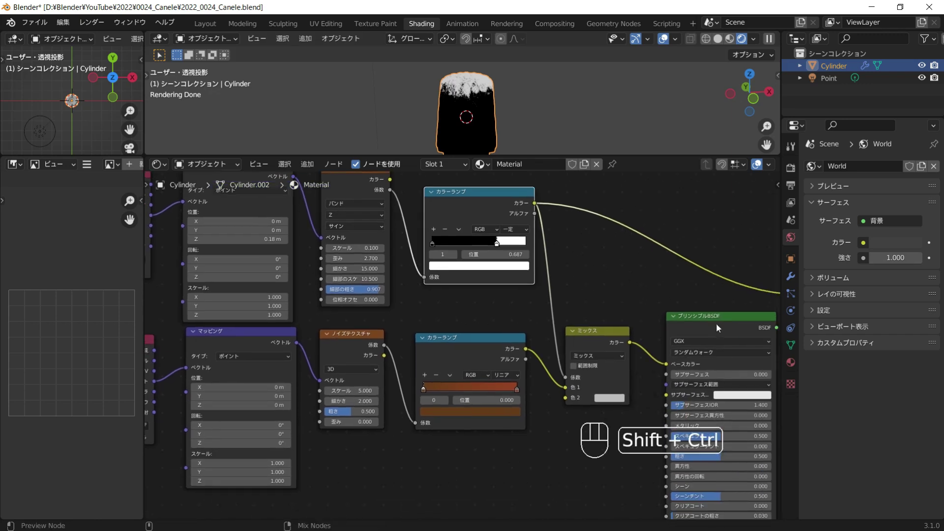
Preview the full shader and duplicate the noise texture below the others.
click(721, 326)
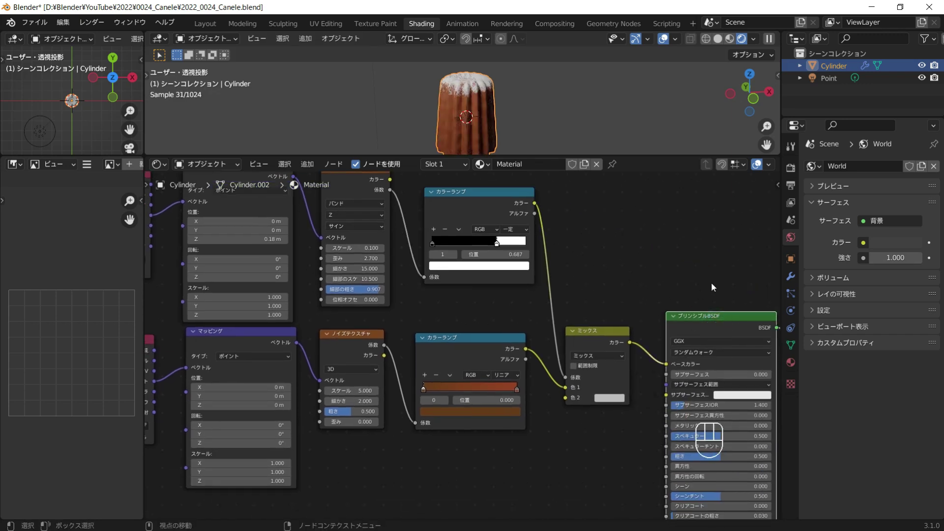
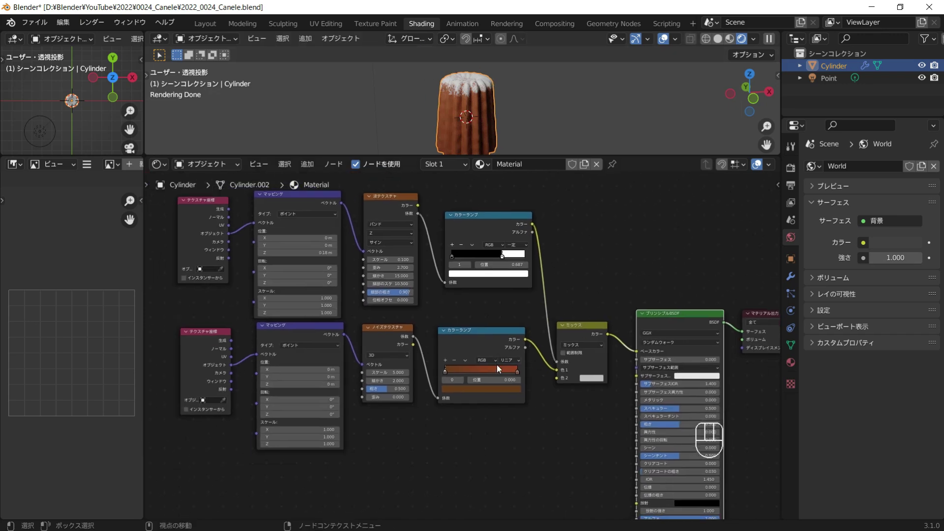
middle_click(491, 323)
click(402, 307)
key(shift+d)
drag(421, 416, 402, 379)
drag(347, 304, 420, 419)
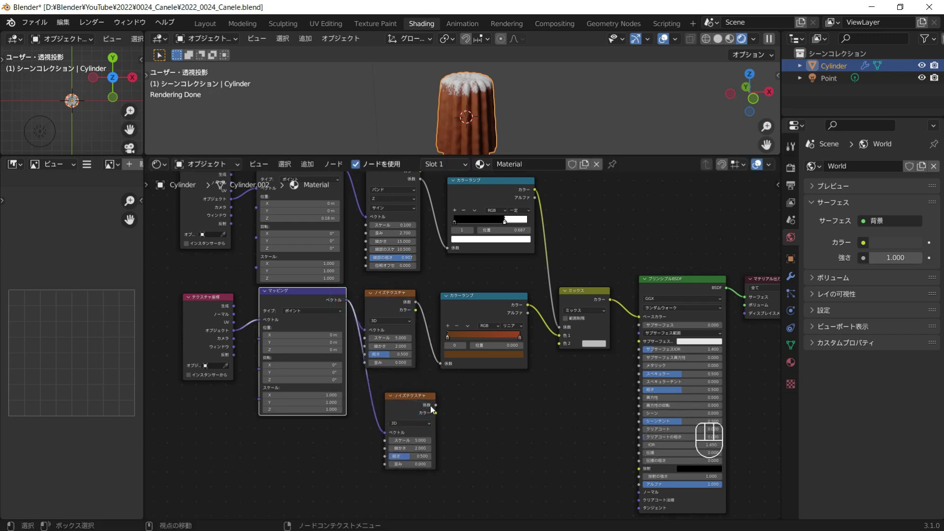
Feed the new noise into the mix's Color2 set to Overlay and add another color ramp.
drag(435, 408, 542, 362)
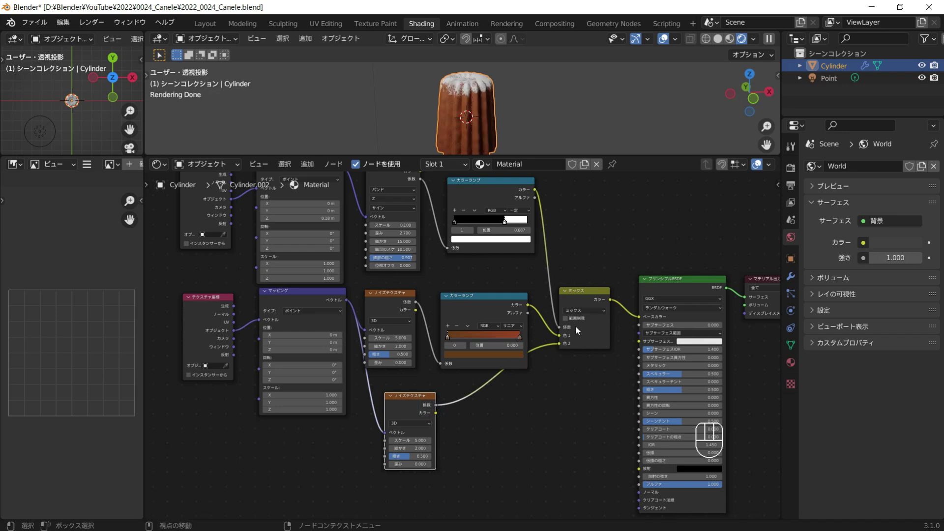
drag(586, 311, 581, 392)
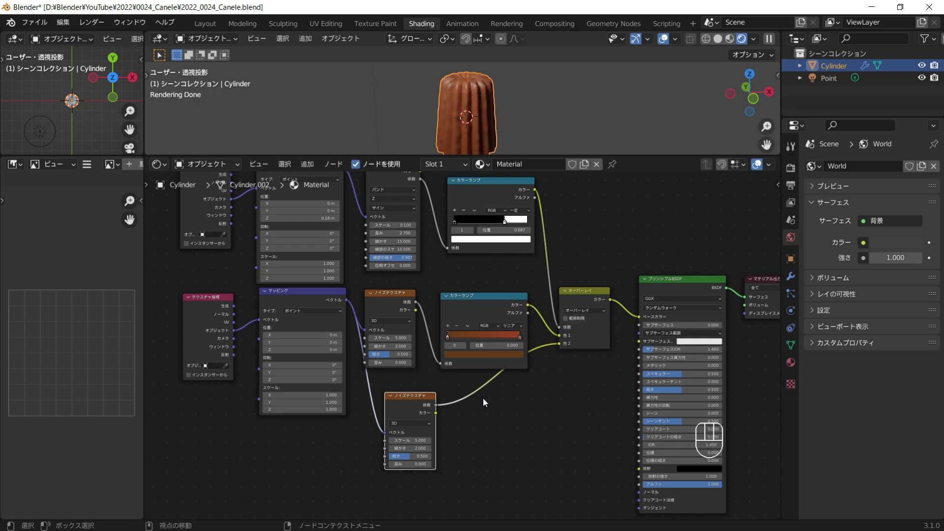
key(shift+a)
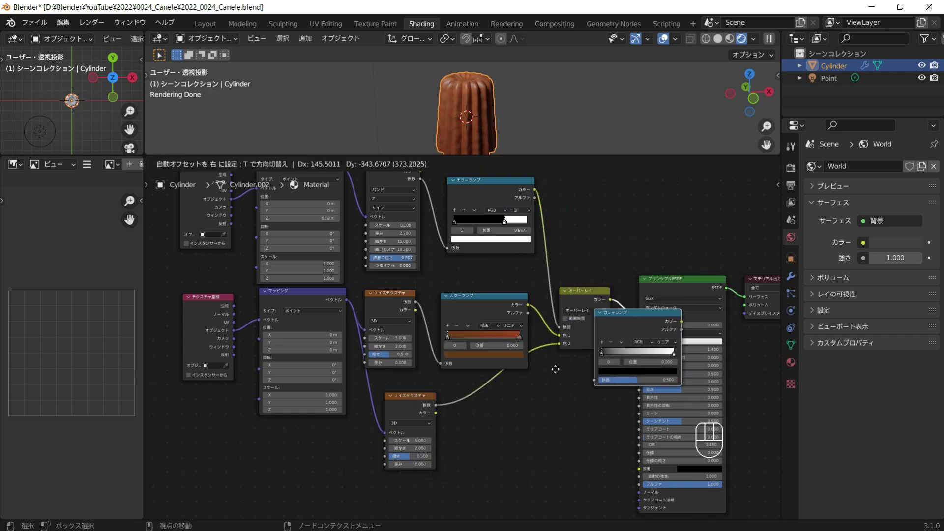
Wire the new ColorRamp after the second noise and darken its brown stops.
click(476, 403)
click(411, 412)
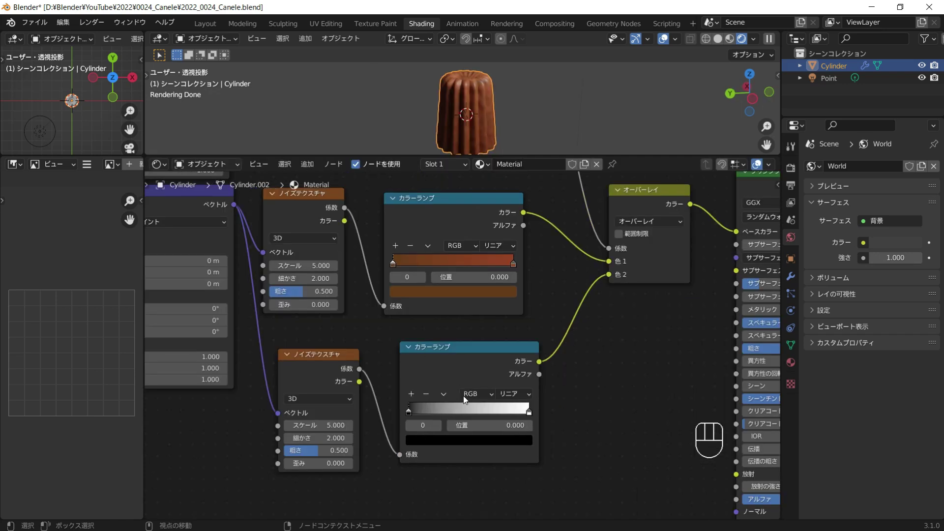
right_click(525, 412)
drag(520, 445, 521, 413)
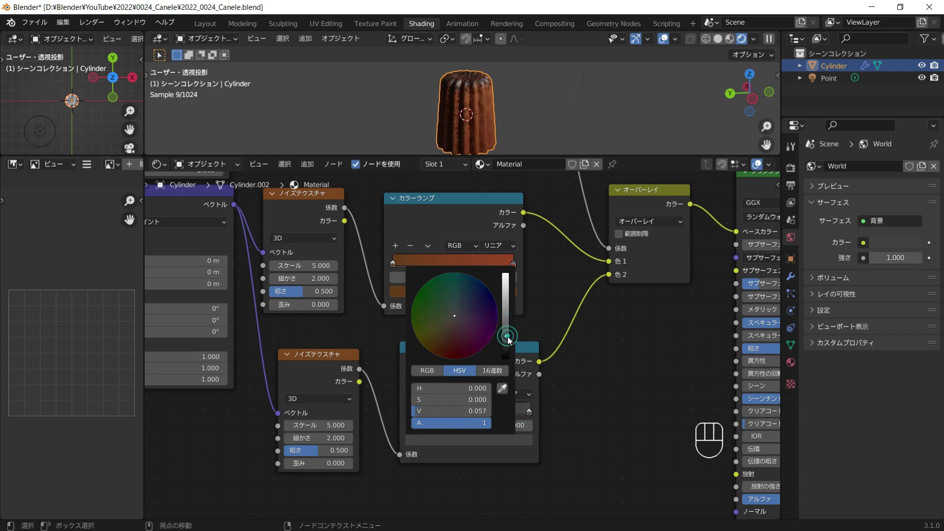
Set the second Noise Texture scale to 9.1 and zoom to view all nodes.
middle_click(474, 118)
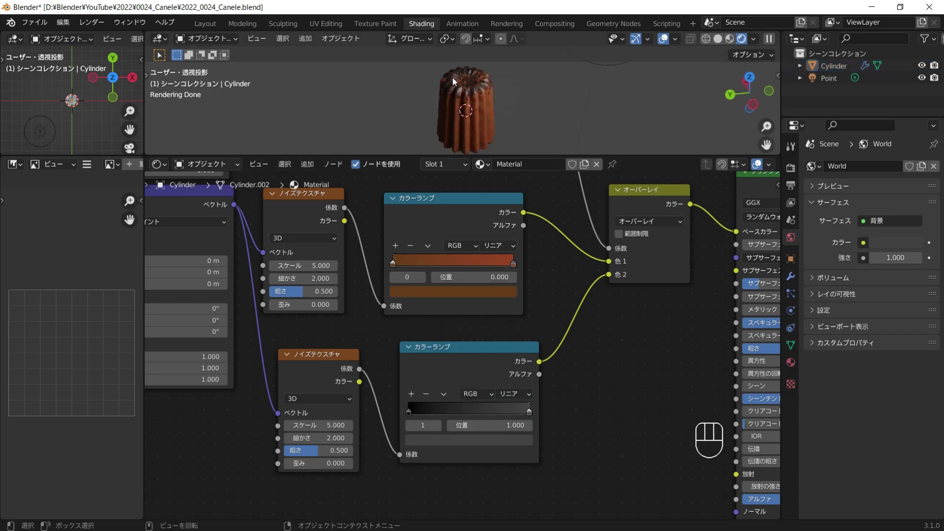
drag(455, 114, 492, 116)
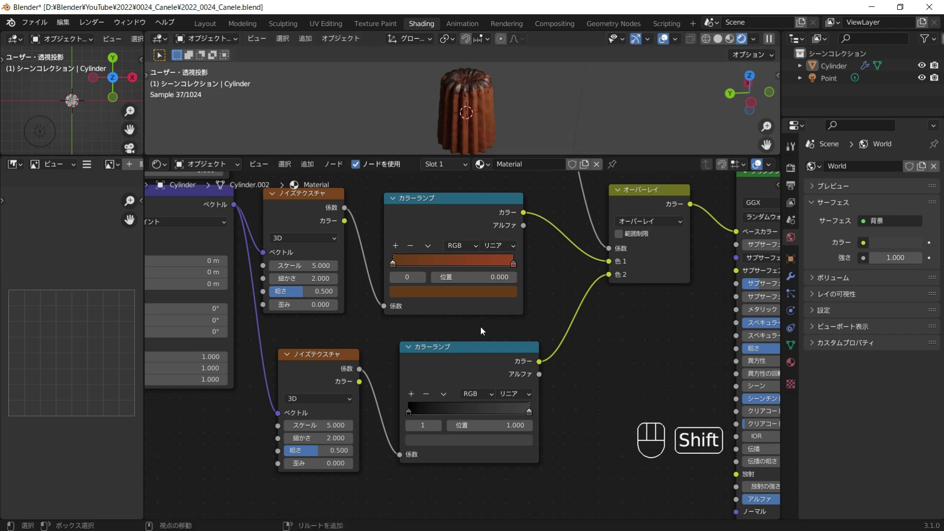
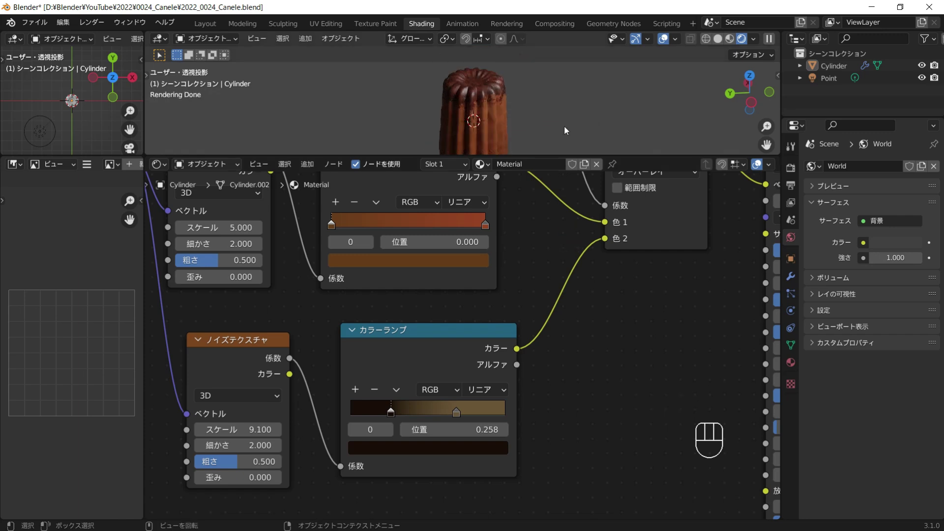
drag(530, 121, 546, 117)
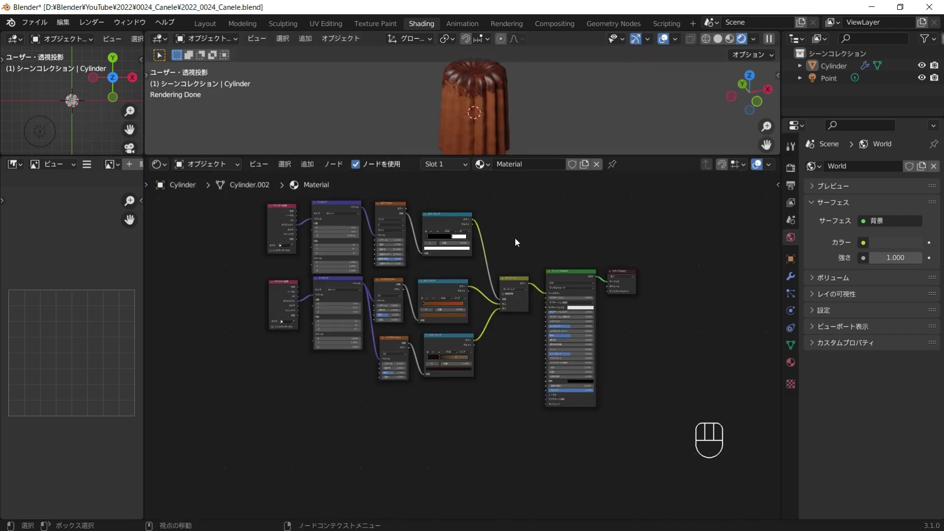
Duplicate the Overlay mix node and place the copy before the shader.
click(528, 274)
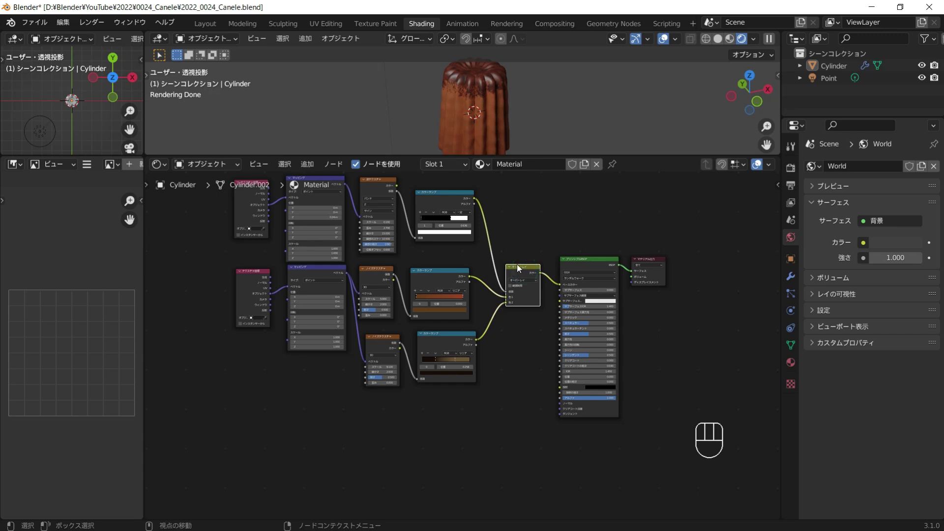
key(shift+d)
click(581, 266)
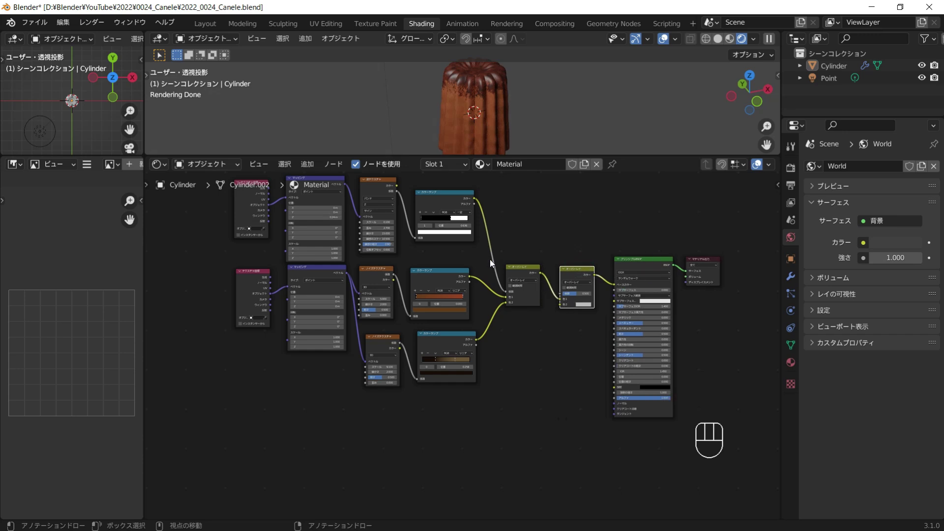
middle_click(438, 316)
Duplicate the noise-and-ramp pair, feed the ramp into the new Overlay and the Mapping vector into the noise.
click(384, 320)
key(shift+d)
drag(381, 403, 416, 359)
key(shift+a)
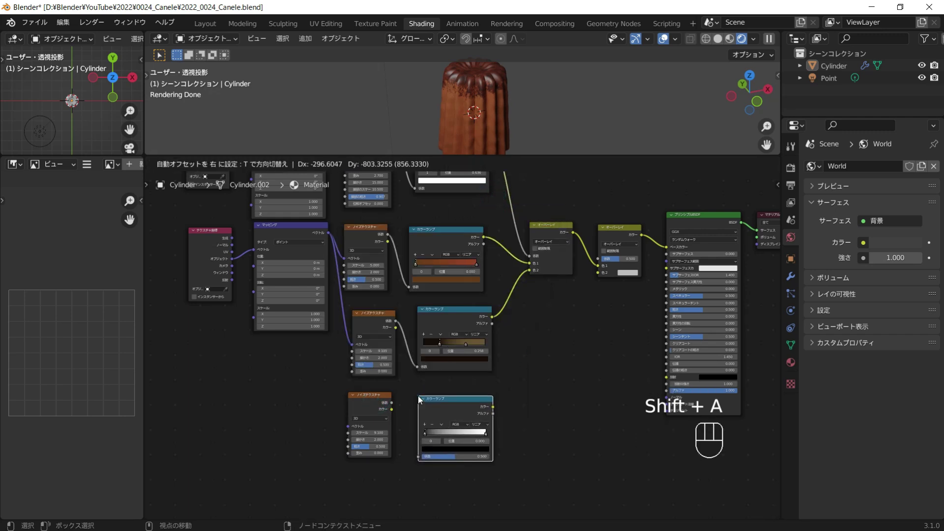
drag(332, 238, 398, 411)
drag(401, 413, 473, 421)
drag(493, 409, 602, 275)
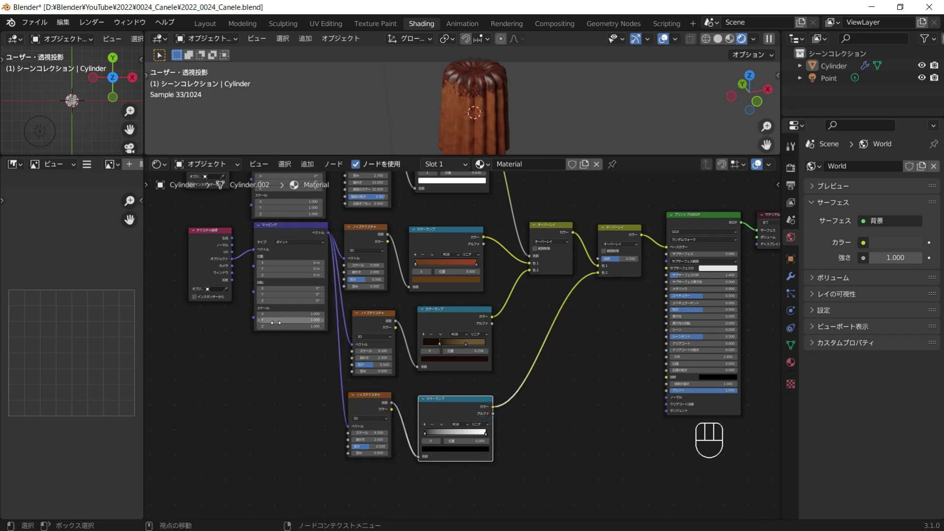
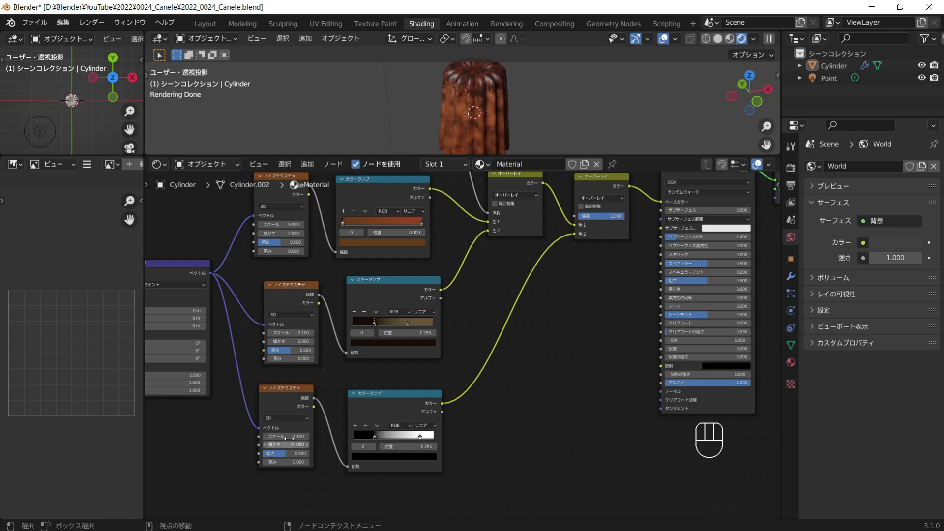
Set the third noise scale to 4.8, roughness 0.633 and the second Overlay factor to 0.633.
click(284, 461)
drag(293, 457, 525, 121)
drag(525, 121, 528, 127)
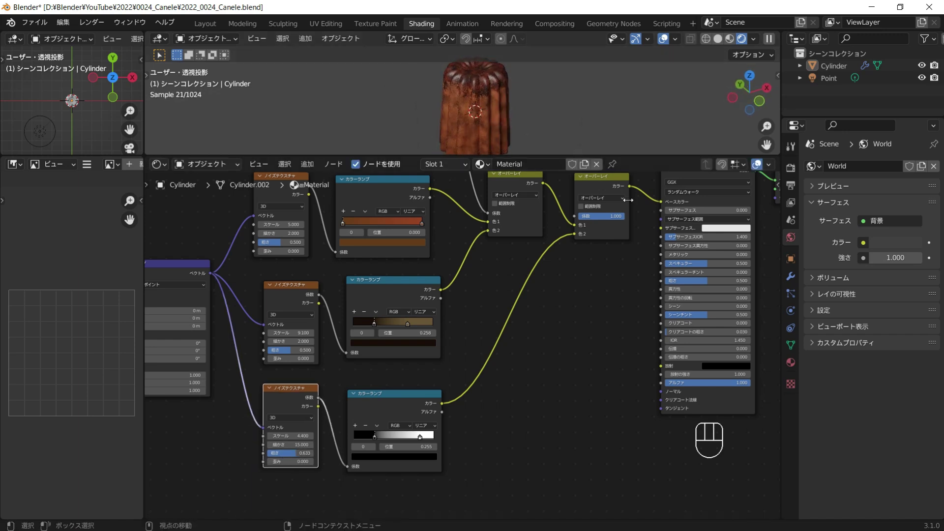
drag(623, 219, 446, 315)
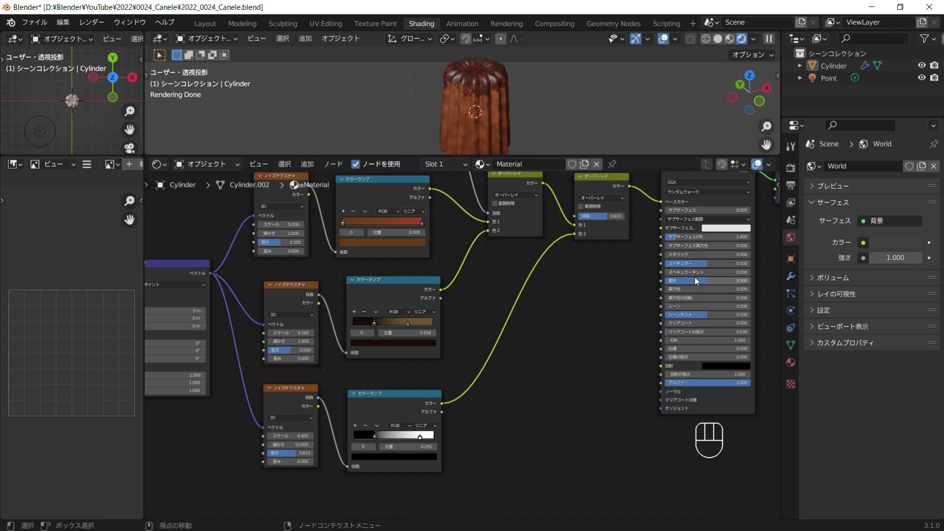
Lower the Principled BSDF roughness for a glossier surface and pan below the nodes.
drag(706, 281, 692, 311)
key(shift+a)
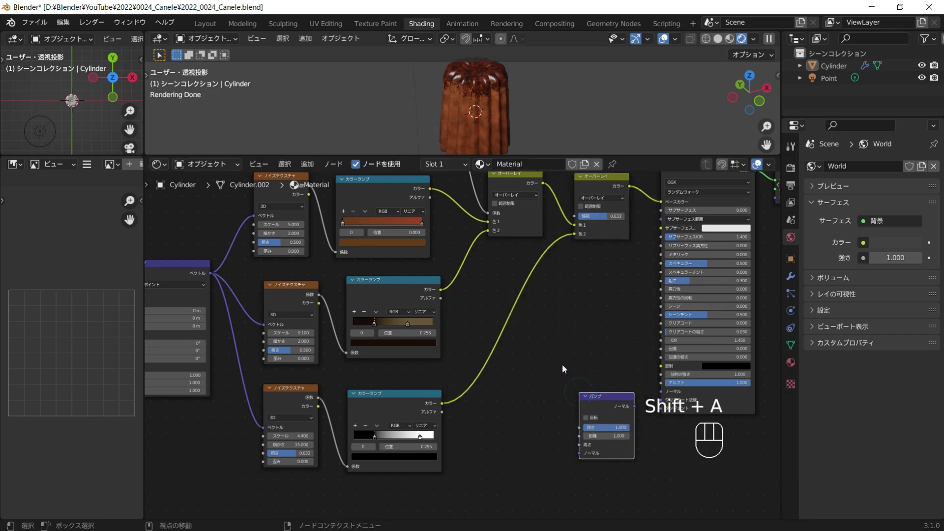
drag(582, 389, 528, 352)
click(617, 248)
drag(592, 265, 600, 334)
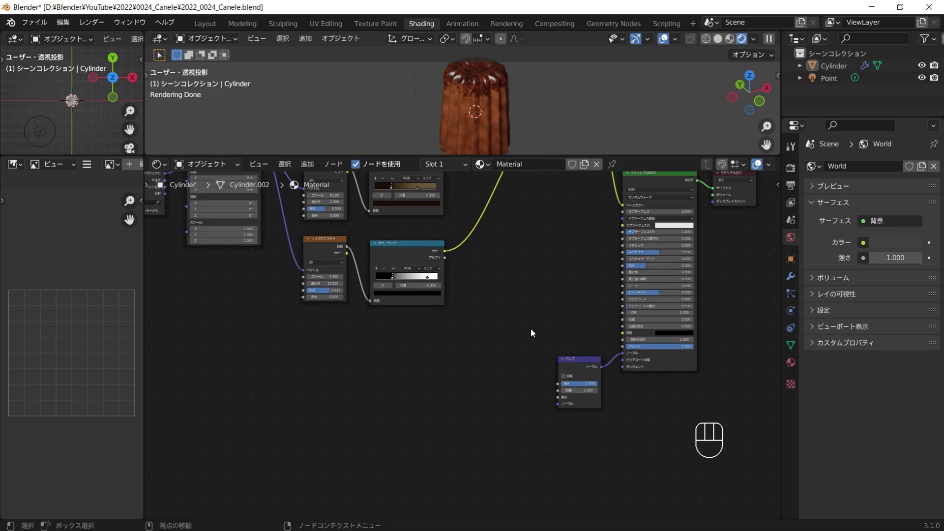
Add a Musgrave texture at scale 21.7 driving a Bump node into the shader Normal.
key(shift+a)
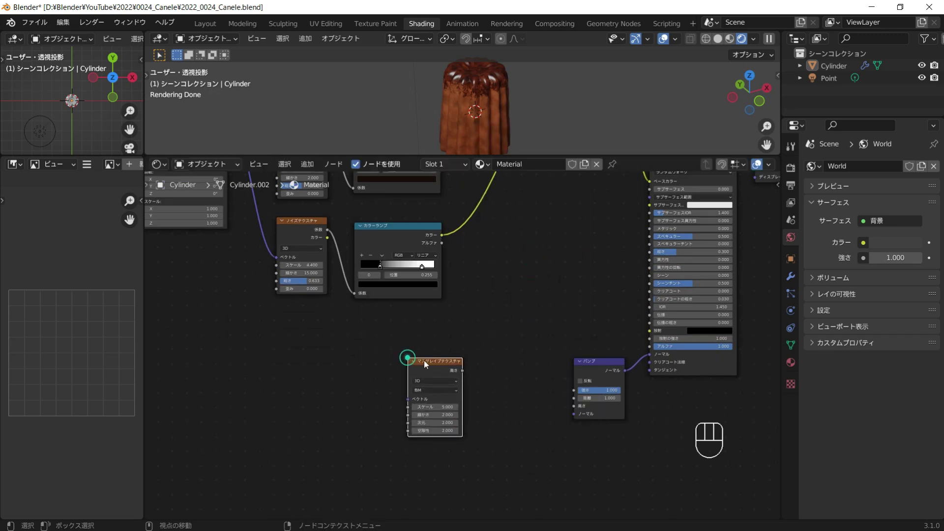
drag(465, 373, 524, 386)
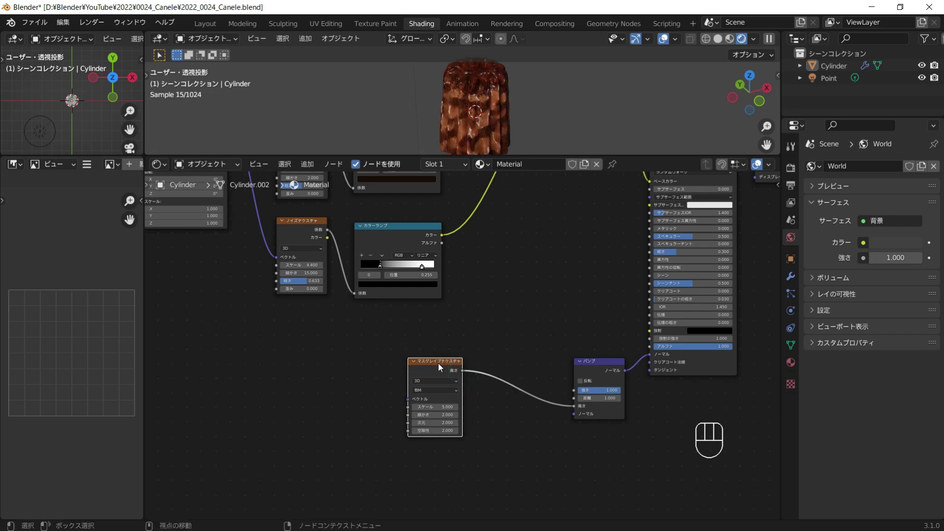
click(442, 365)
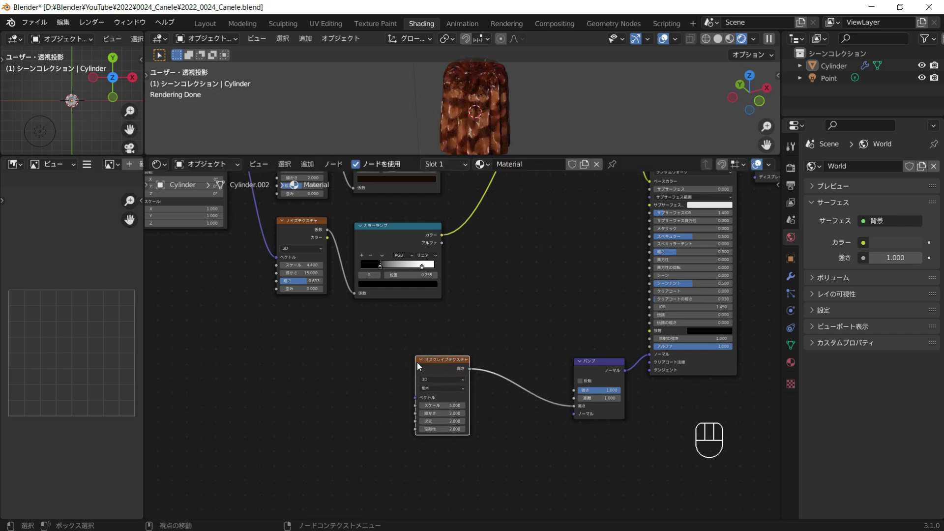
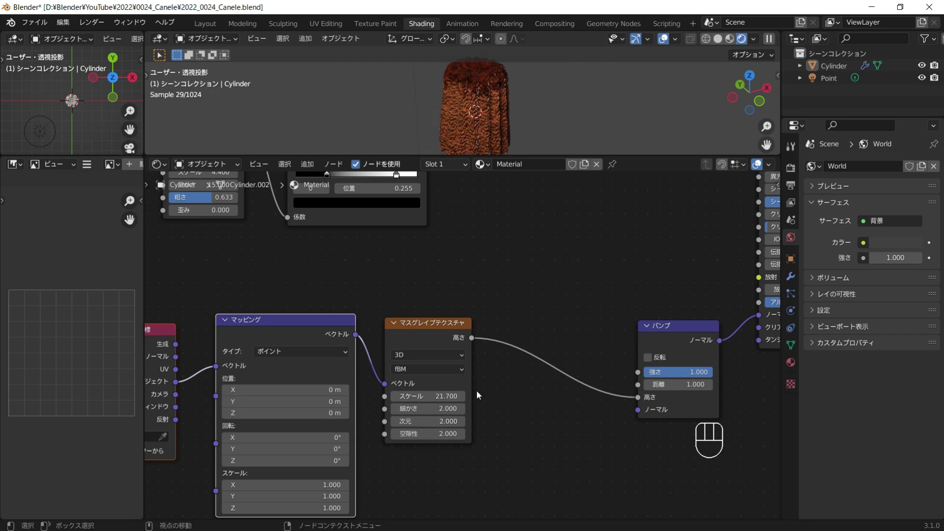
drag(504, 115, 497, 114)
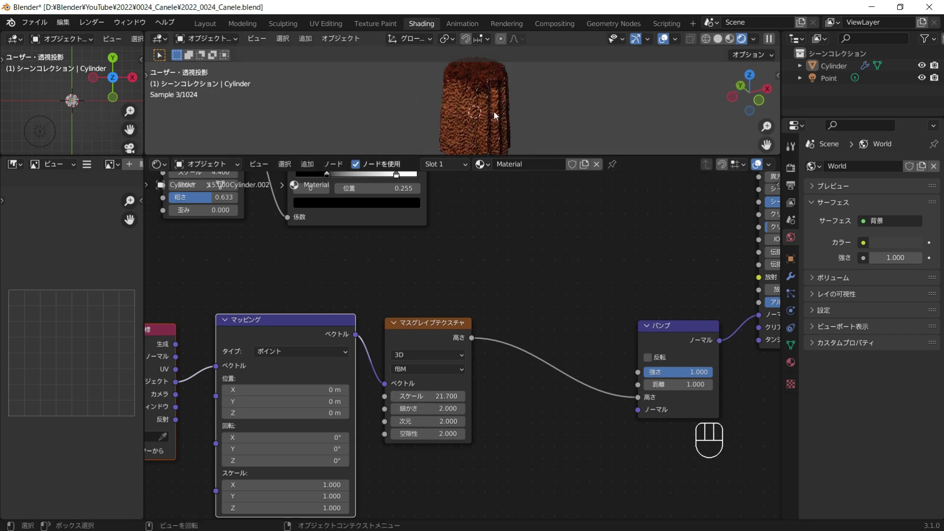
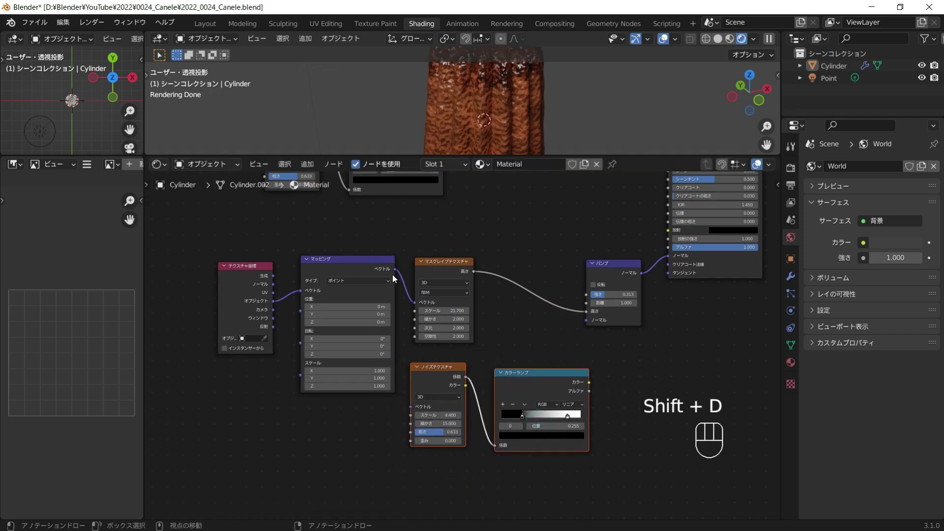
drag(398, 276, 426, 405)
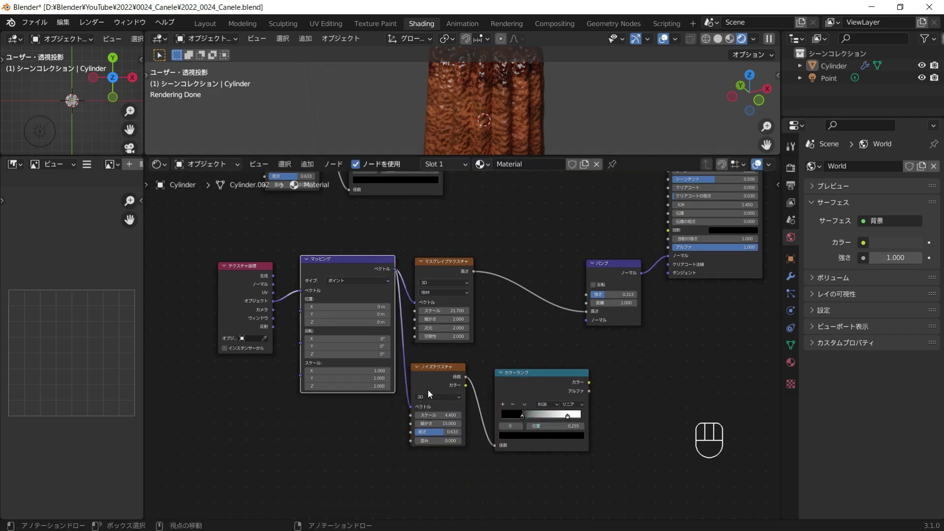
middle_click(511, 349)
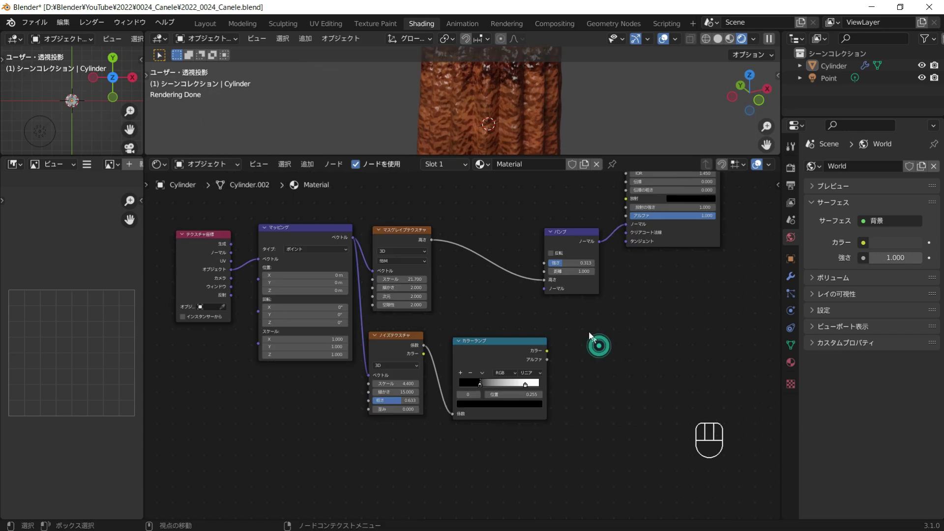
Duplicate the Bump node, feed the speckle ramp into it and chain it into the first bump.
click(577, 242)
key(shift+d)
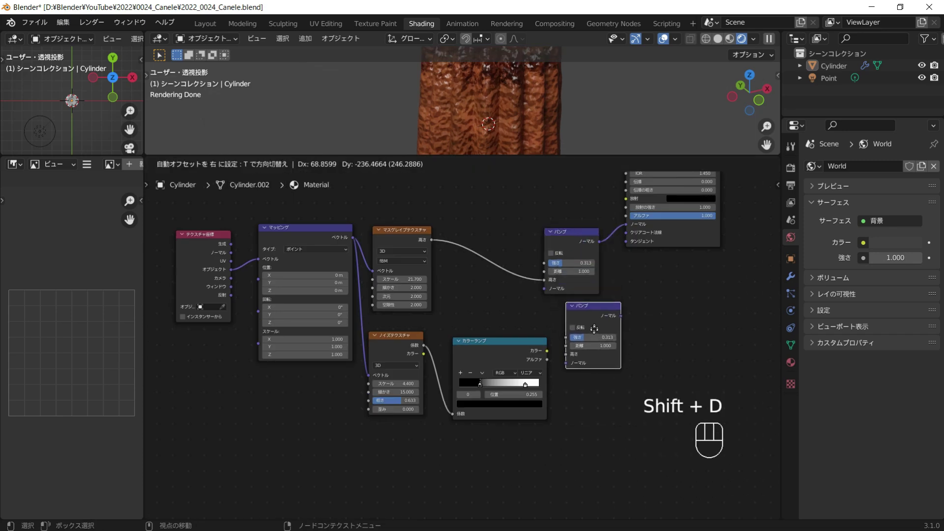
click(595, 337)
drag(547, 352, 569, 379)
drag(621, 340, 553, 290)
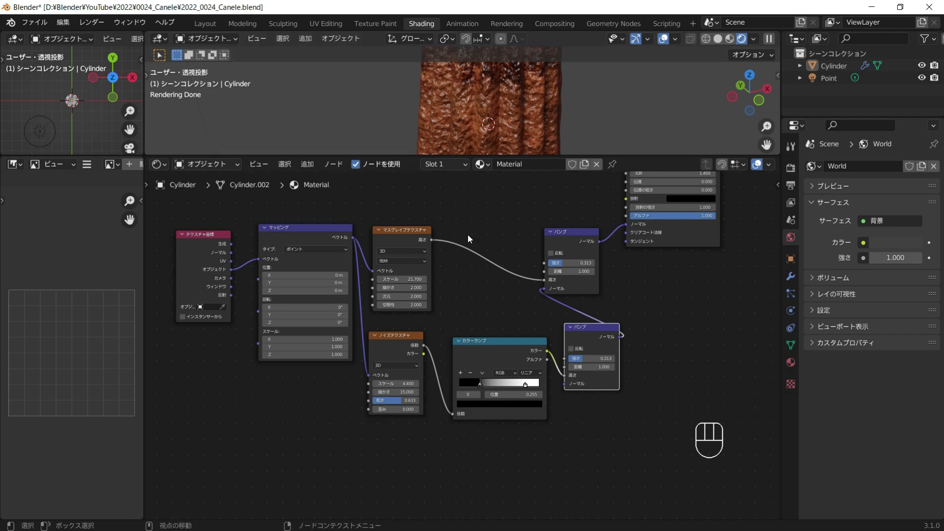
drag(583, 362, 595, 362)
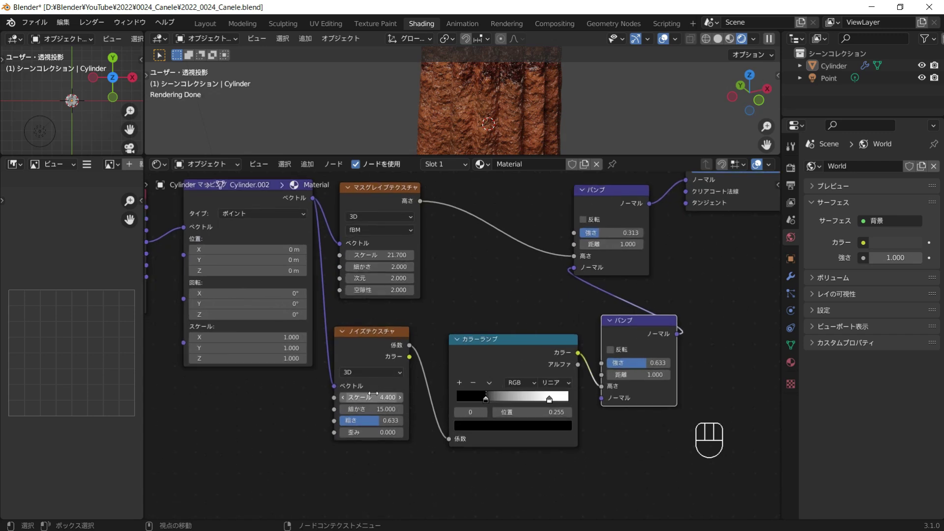
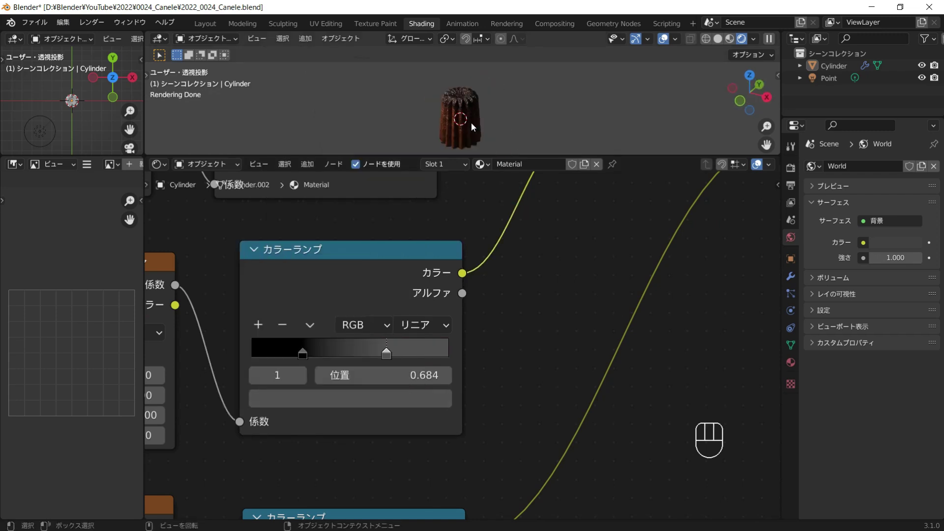
Retune the brown ColorRamp stop colours in the picker toward deeper reddish-brown.
click(389, 436)
click(429, 432)
middle_click(440, 321)
drag(448, 257, 437, 143)
drag(437, 142, 489, 136)
drag(514, 131, 487, 142)
drag(487, 299, 445, 237)
drag(445, 237, 500, 196)
middle_click(433, 123)
Undo a stray change, finish the colour tweaks, return to the Layout workspace and save.
drag(474, 396, 460, 320)
key(ctrl+z)
click(378, 394)
click(556, 291)
drag(625, 142, 493, 132)
drag(507, 122, 498, 84)
middle_click(521, 124)
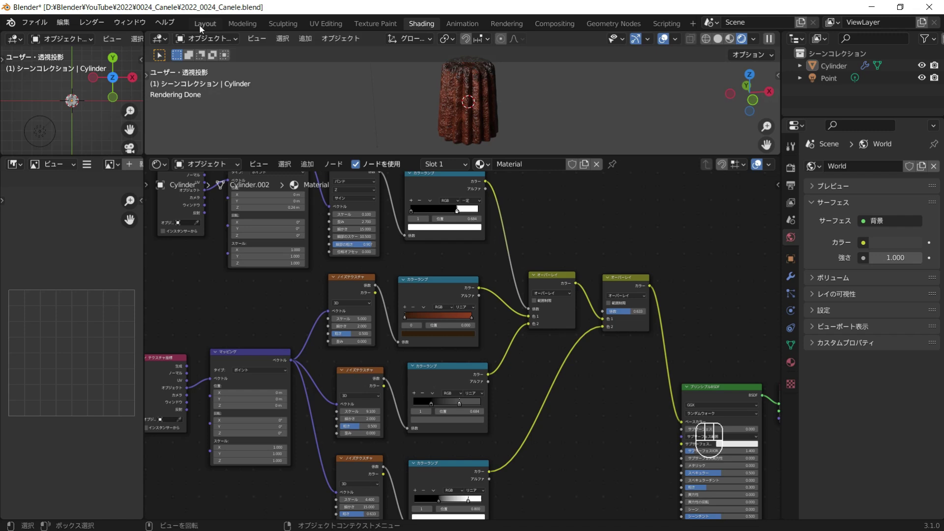
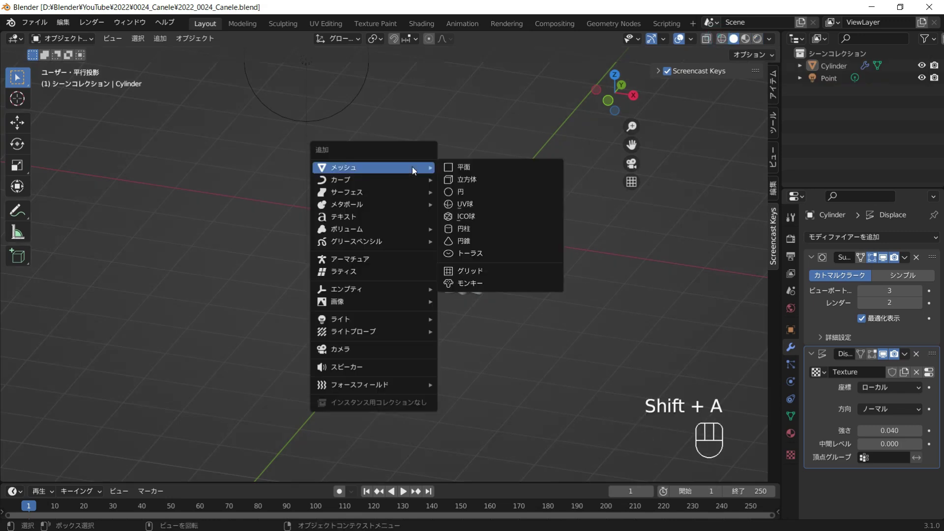
Add a cube flattened into a slab, hide the Cylinder, and loop-cut it with 5 cuts.
drag(462, 264, 534, 266)
key(Tab)
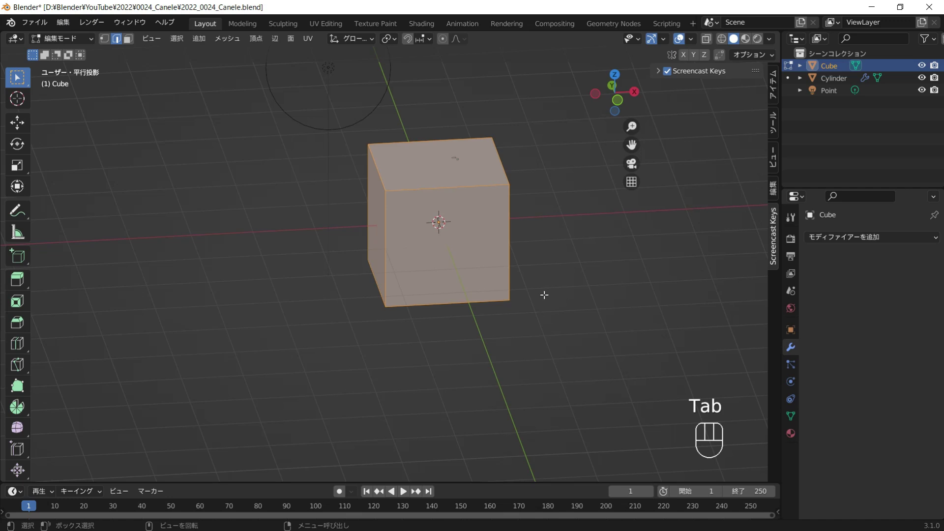
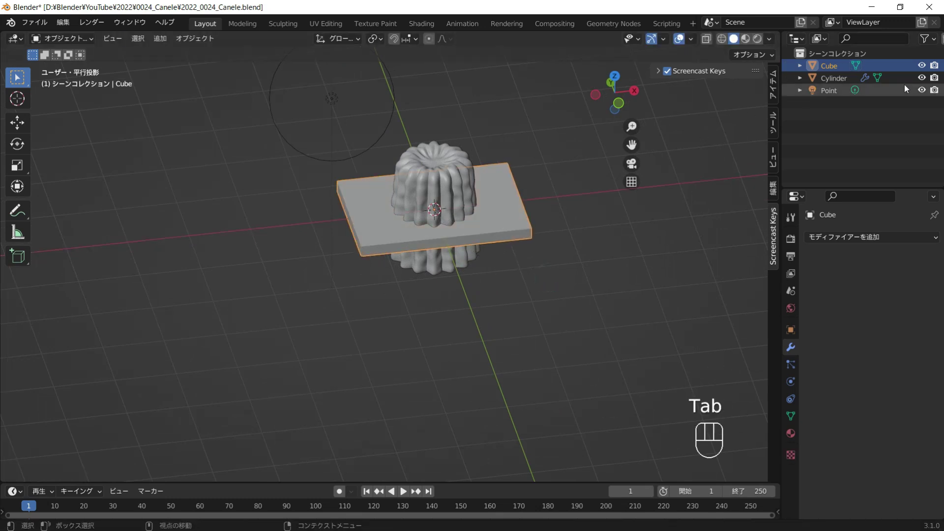
click(923, 79)
click(448, 211)
drag(447, 211, 439, 200)
key(Tab)
key(ctrl+r)
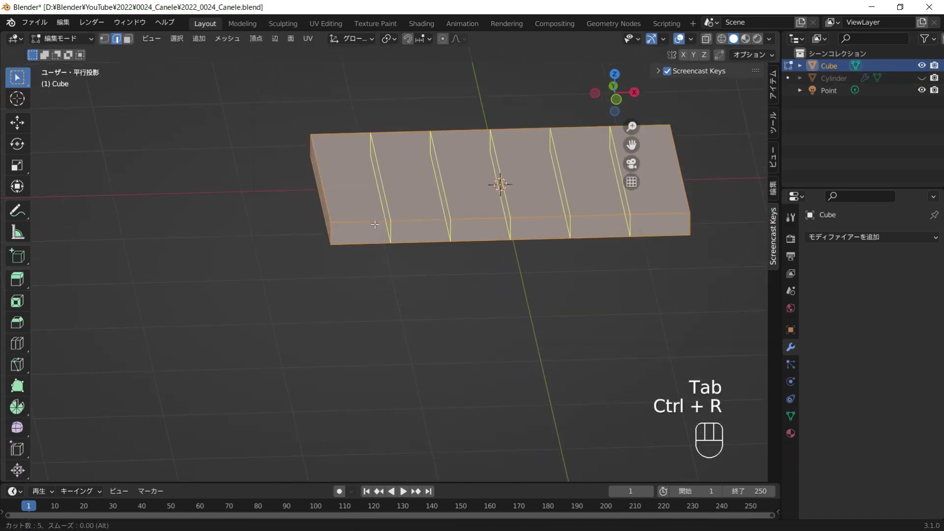
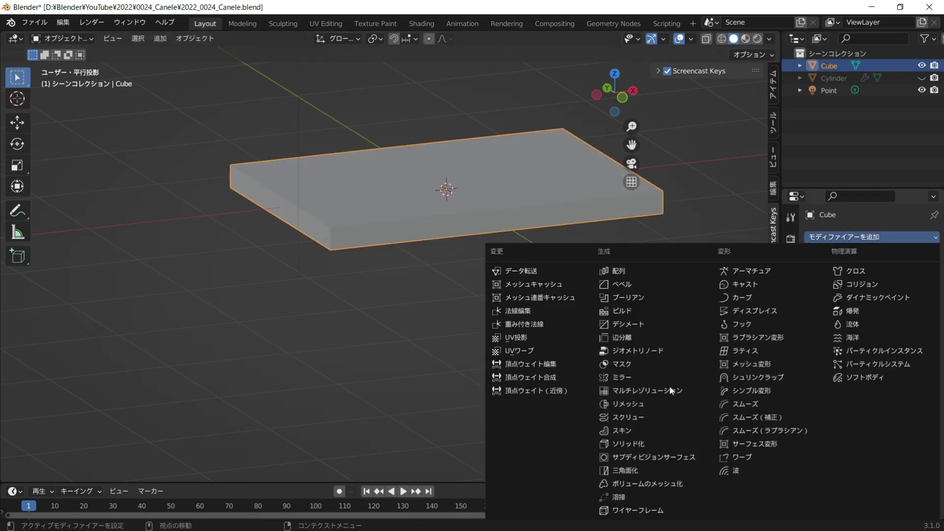
Give the slab a Subdivision modifier at viewport 3 and a Displace modifier with a Clouds texture, size 0.33.
key(Tab)
click(633, 466)
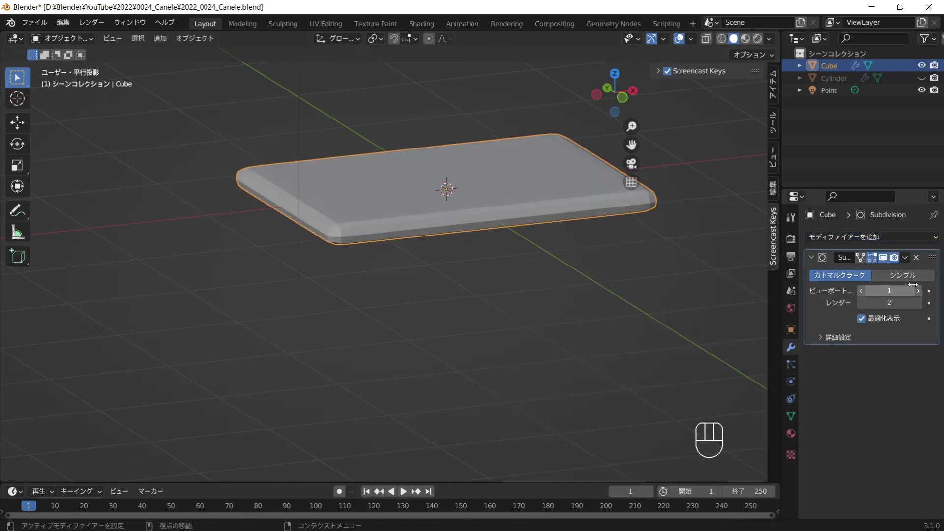
click(907, 282)
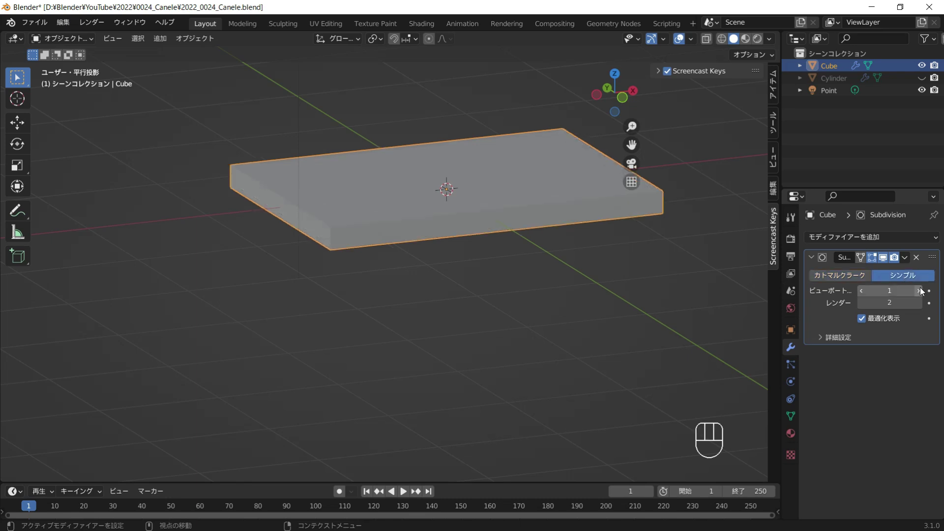
click(927, 295)
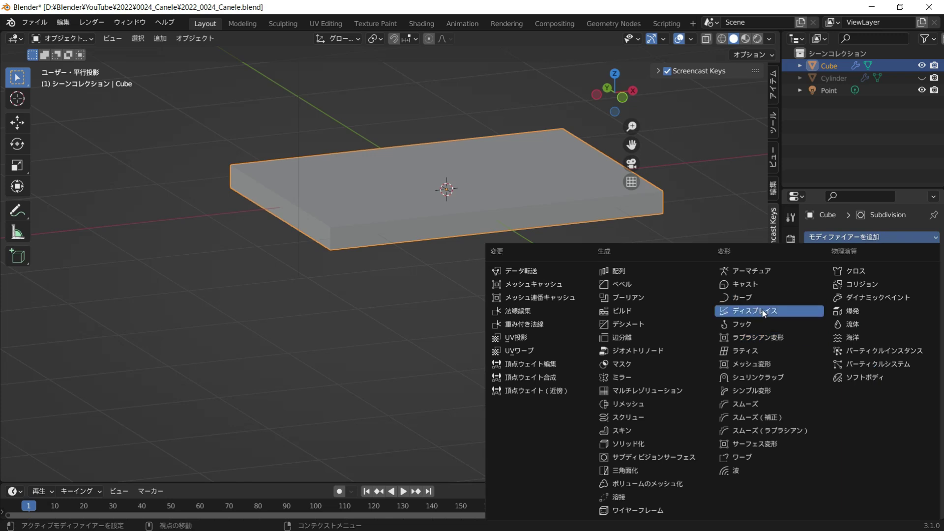
drag(768, 315, 864, 441)
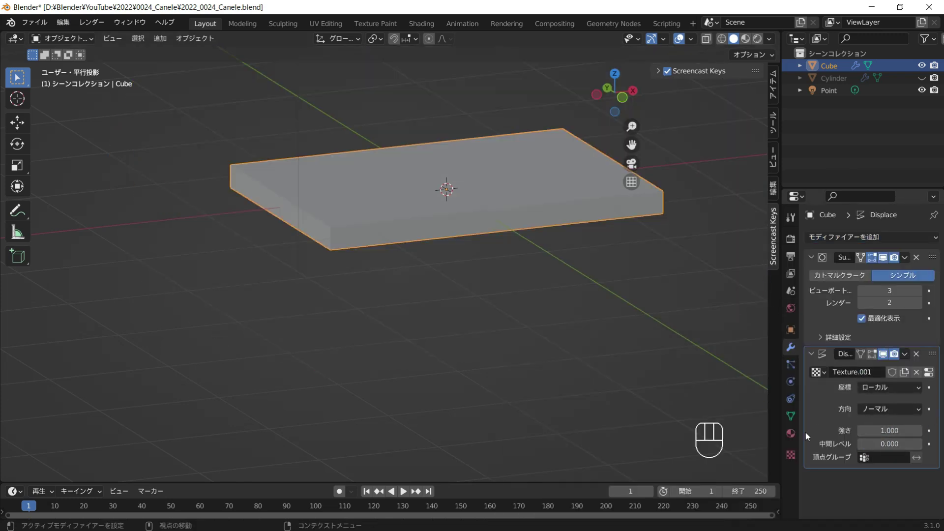
click(793, 462)
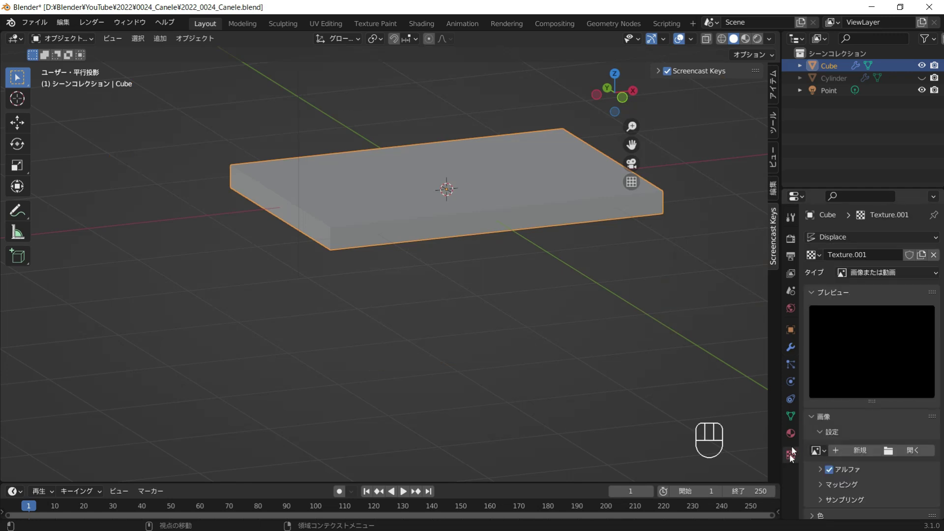
drag(881, 274, 868, 401)
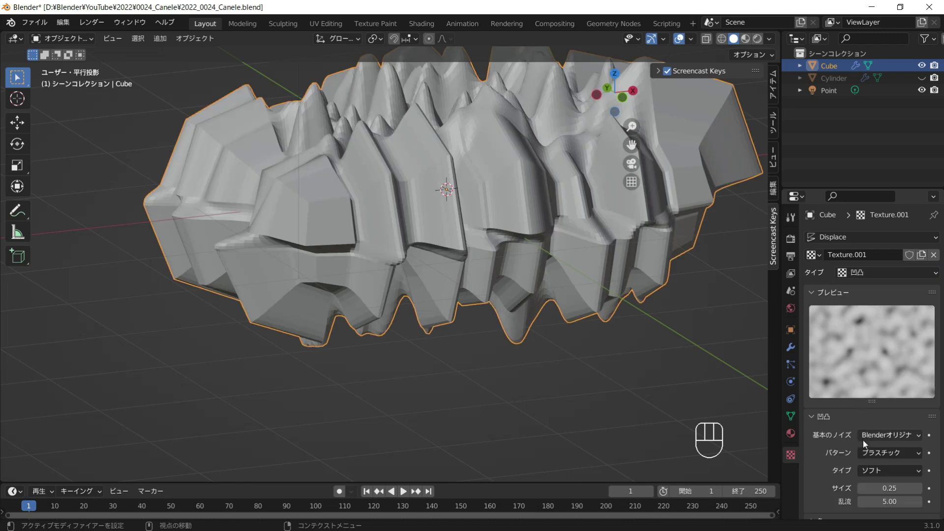
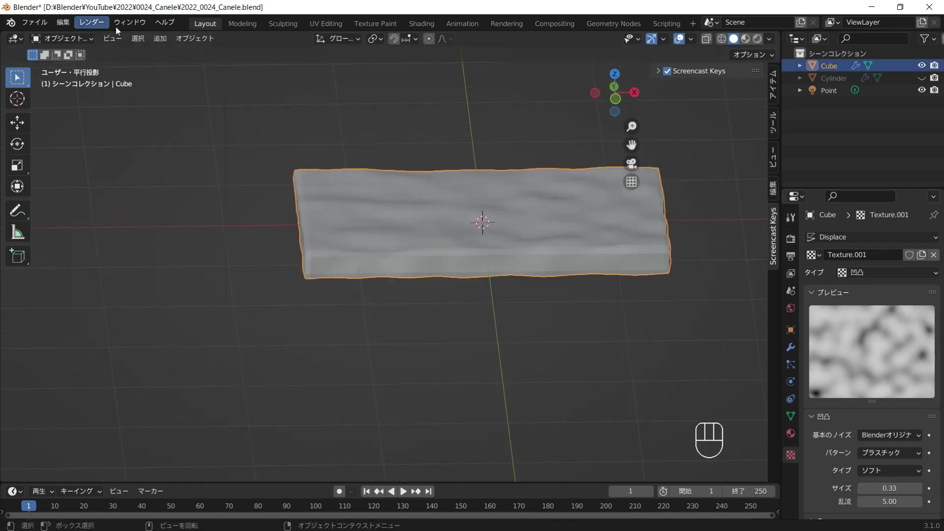
Switch to the Shading workspace, orbit to look down on the slab and select it.
click(411, 201)
drag(410, 253, 475, 282)
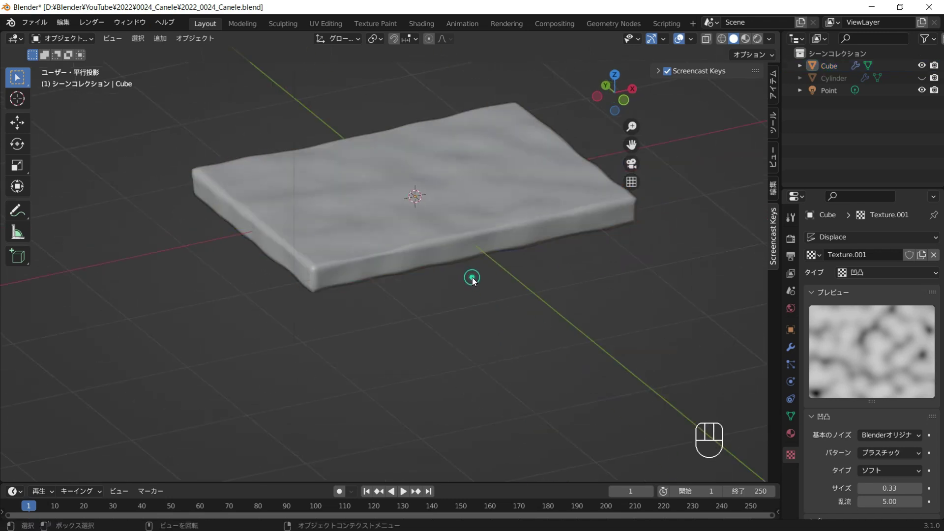
drag(487, 269, 474, 225)
drag(486, 277, 456, 253)
click(417, 183)
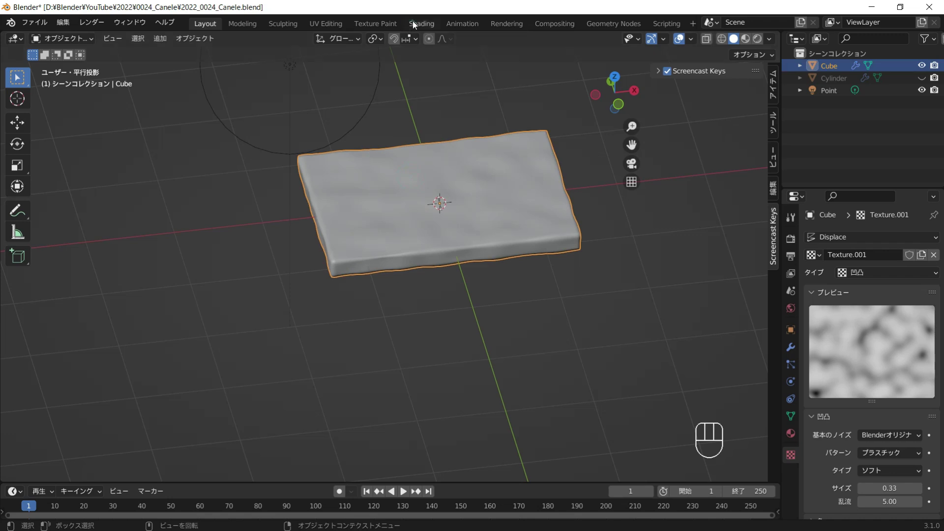
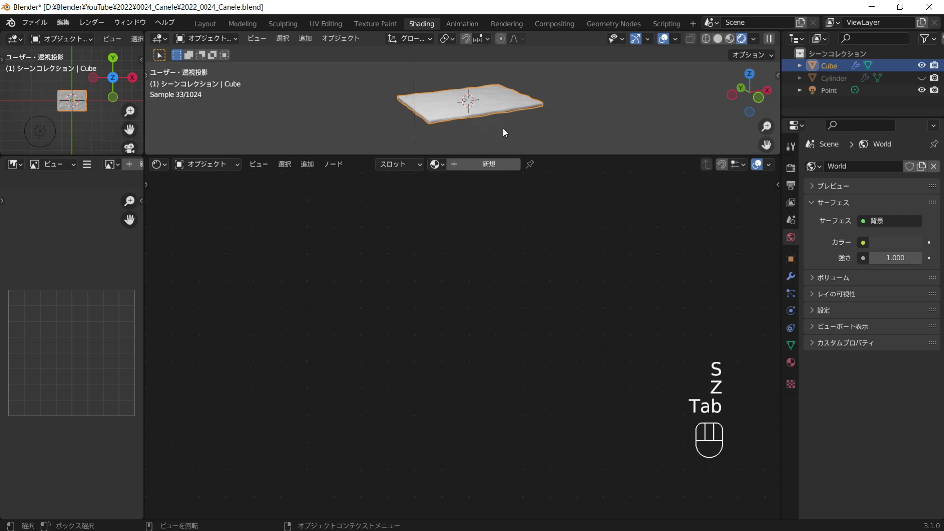
Create a new slab material with a Noise Texture through a ColorRamp into Base Color.
click(504, 174)
drag(504, 170, 467, 275)
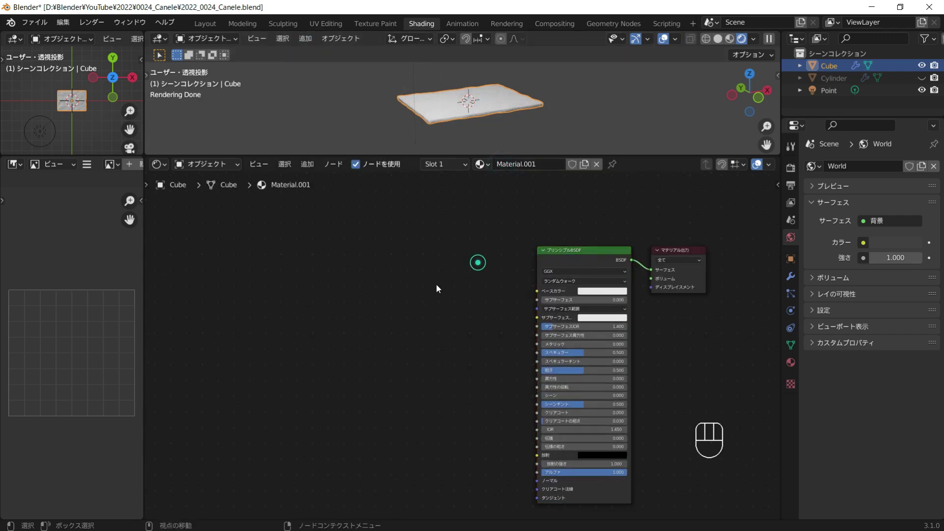
key(shift+a)
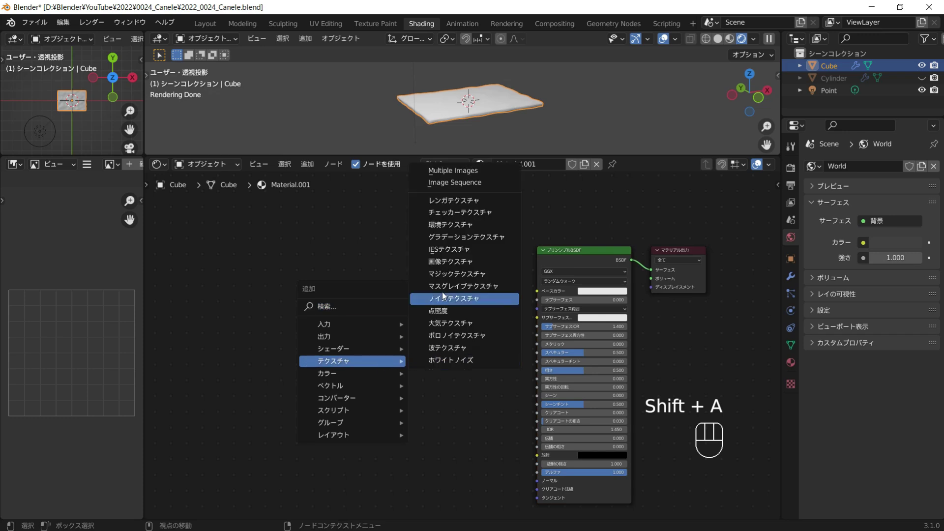
key(shift+a)
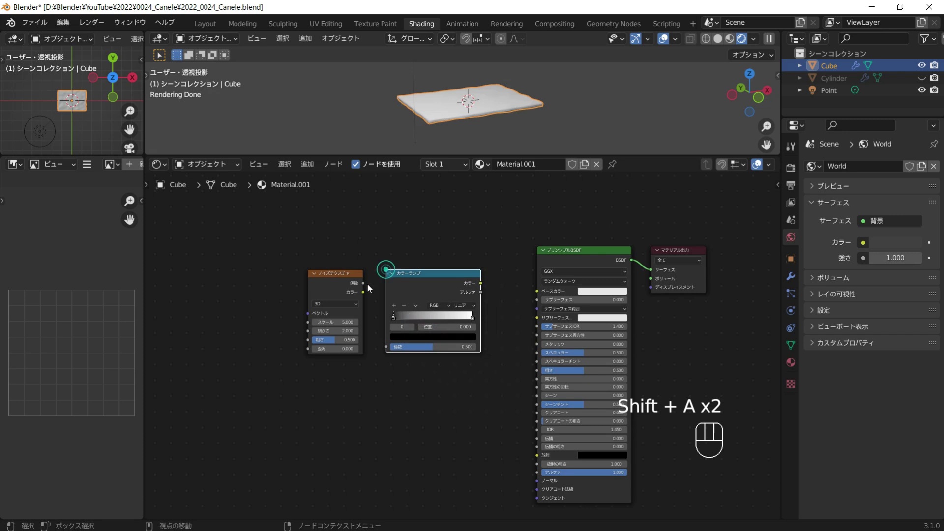
drag(371, 285, 488, 289)
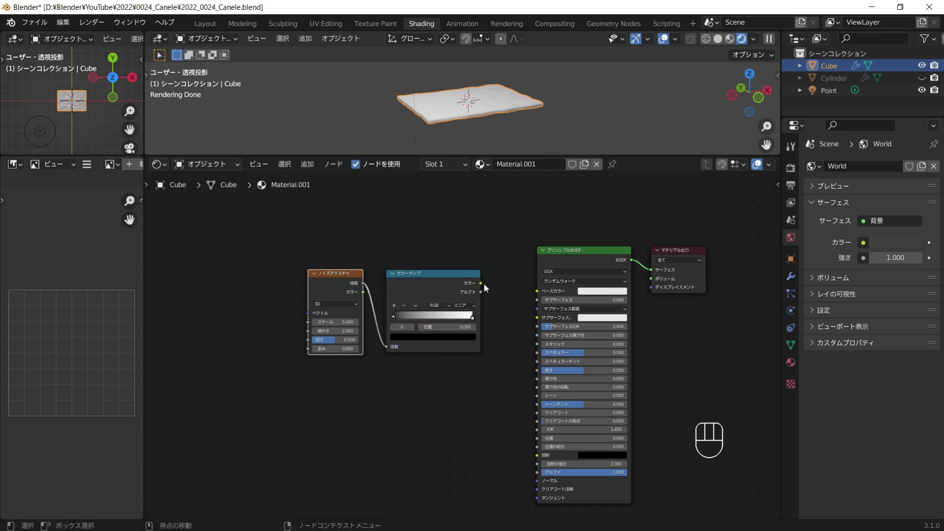
drag(487, 286, 502, 289)
Add Texture Coordinate and Mapping via Ctrl+T, mapping the noise with Object coordinates.
click(326, 279)
key(ctrl+t)
middle_click(376, 255)
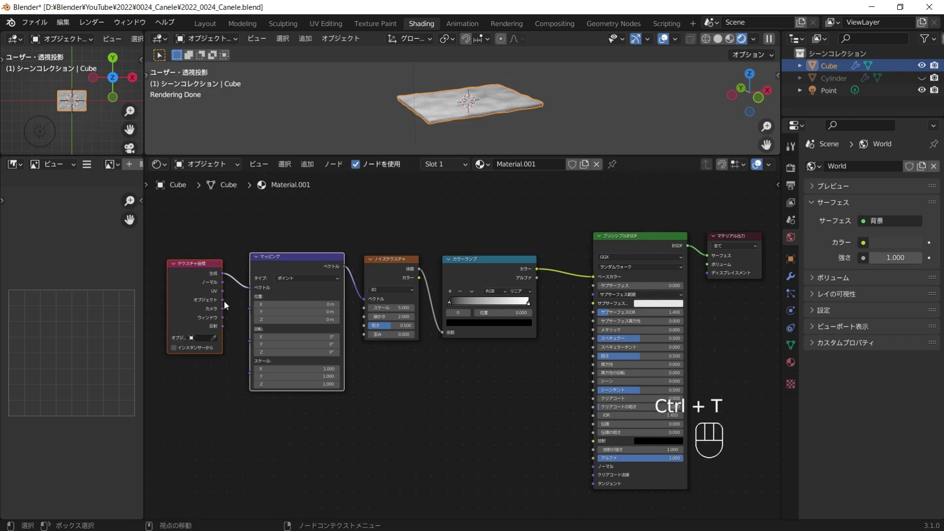
drag(226, 304, 312, 264)
Darken the light end of the colour ramp to dark grey.
drag(467, 101, 471, 134)
click(470, 134)
click(530, 305)
click(527, 321)
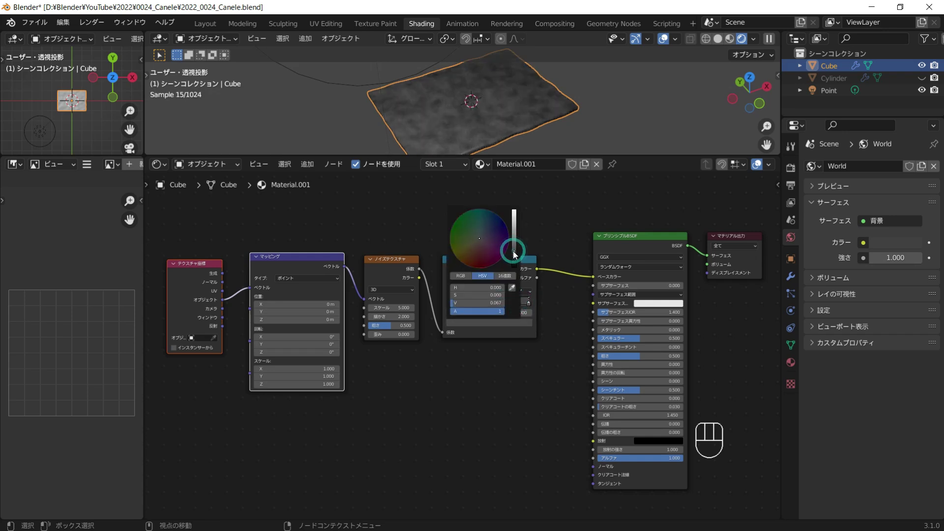
key(Delete)
Add a Bump node driven by a duplicated noise texture from the Mapping, at reduced strength.
key(shift+a)
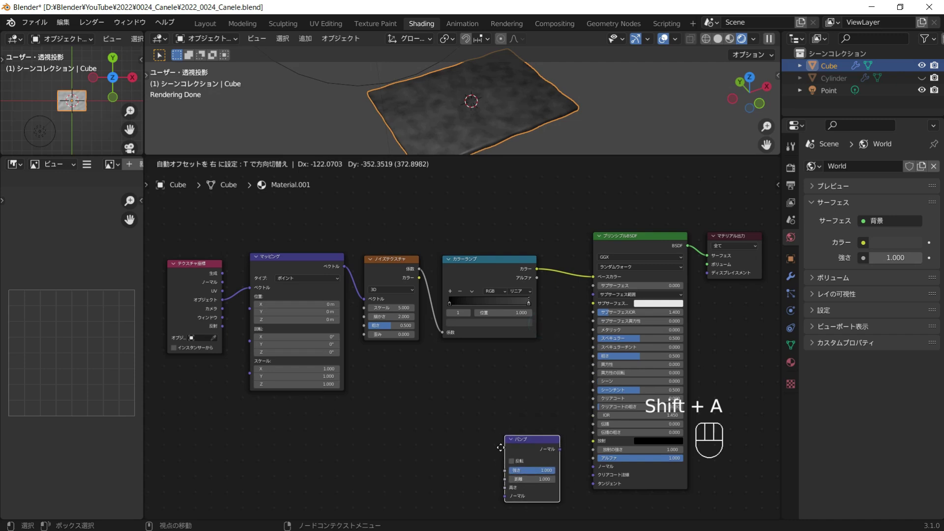
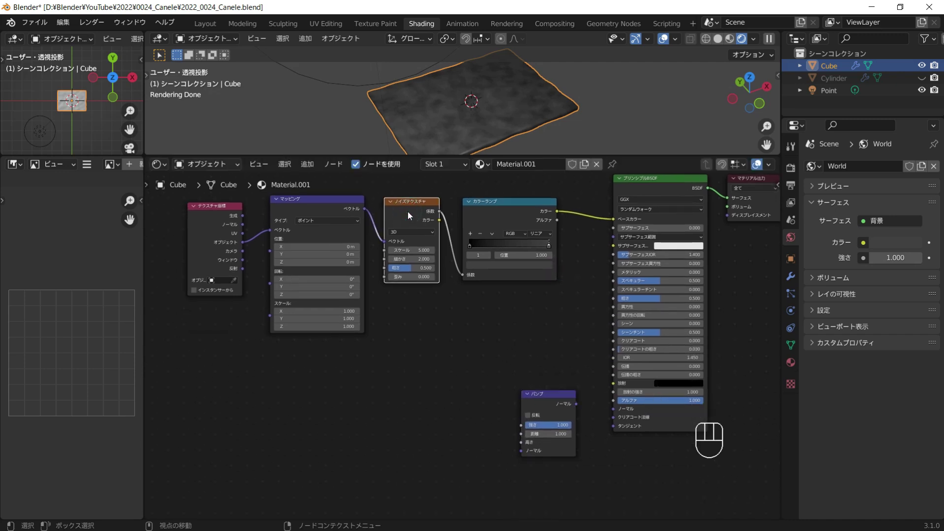
key(shift+d)
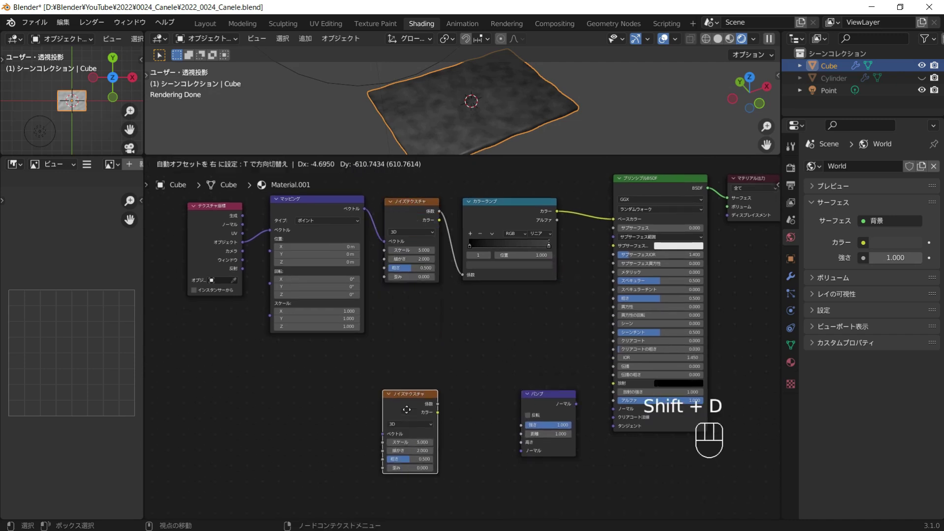
click(410, 408)
drag(443, 408, 582, 410)
drag(580, 408, 548, 347)
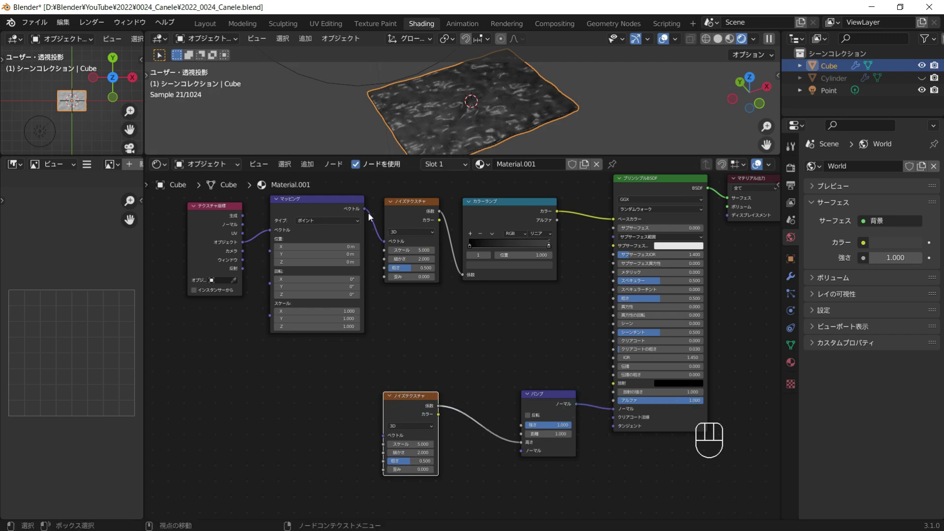
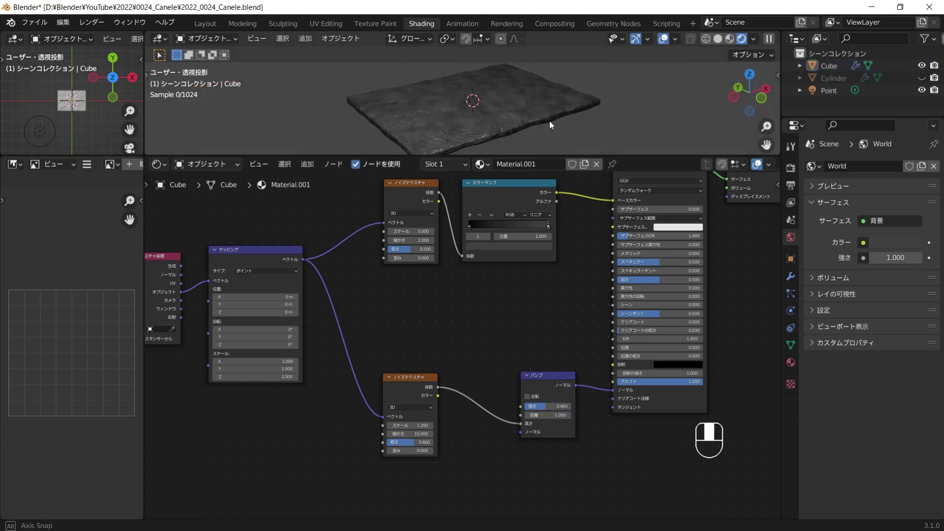
drag(650, 283, 592, 219)
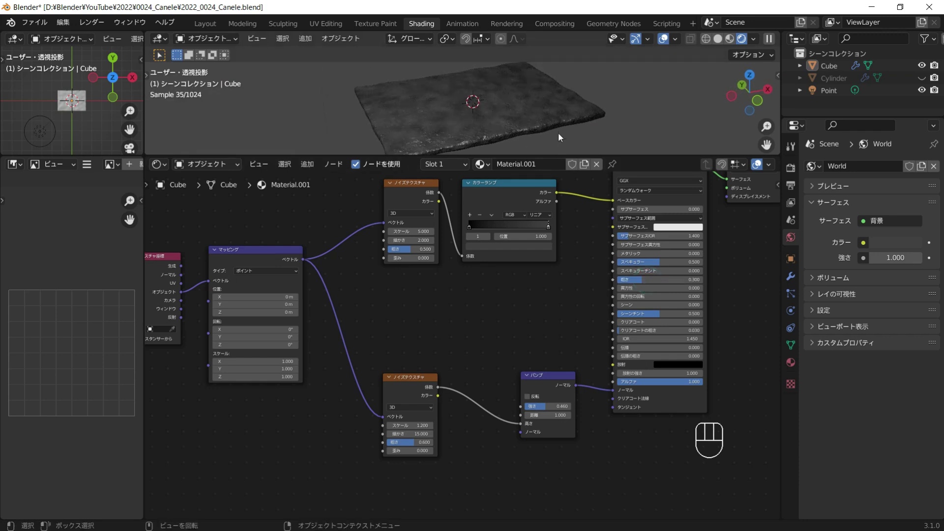
drag(550, 115, 436, 129)
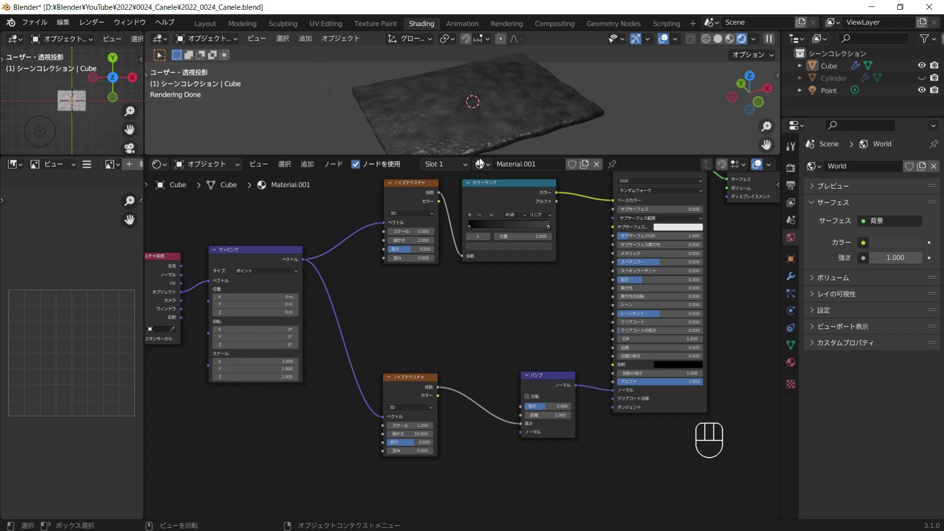
Add a MixRGB node and feed a duplicated noise-and-ramp pair into its Color2, mapped from Mapping.
key(shift+a)
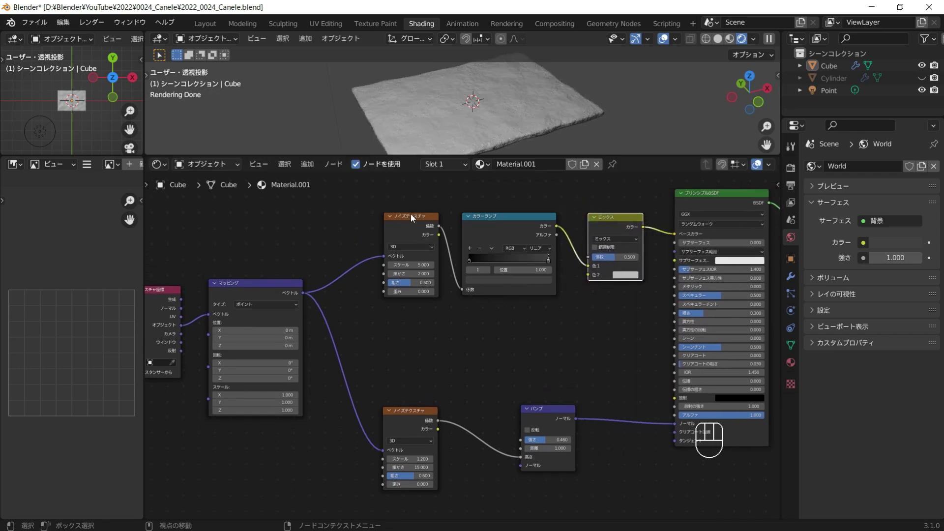
drag(412, 203, 487, 258)
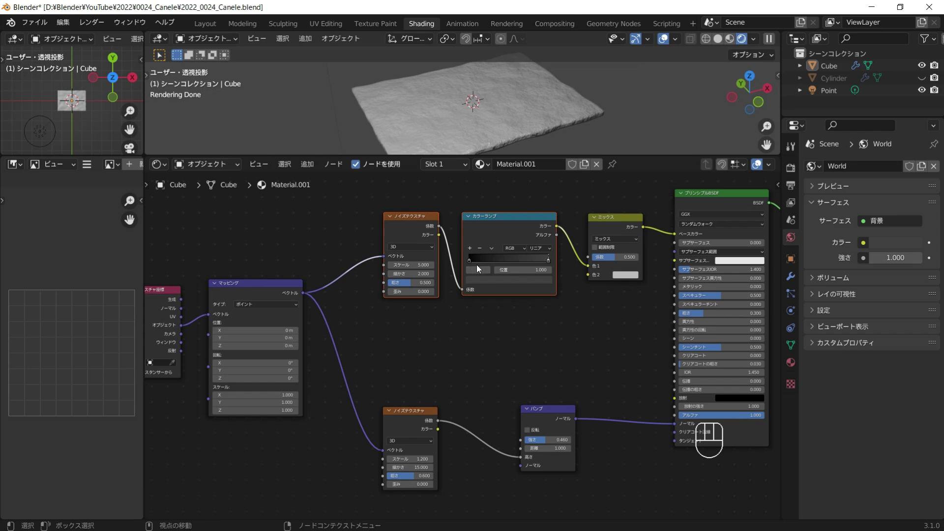
key(shift+d)
click(481, 363)
drag(305, 294, 506, 331)
drag(561, 324, 594, 279)
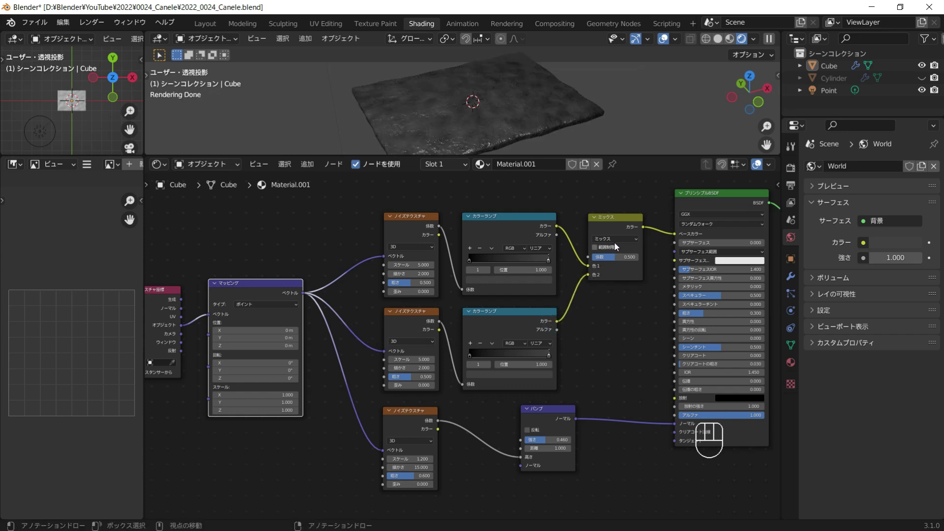
Set the mix to Lighten, the ramp to Constant with raised distortion, and pick gold for the white stop.
drag(619, 242, 618, 295)
click(616, 261)
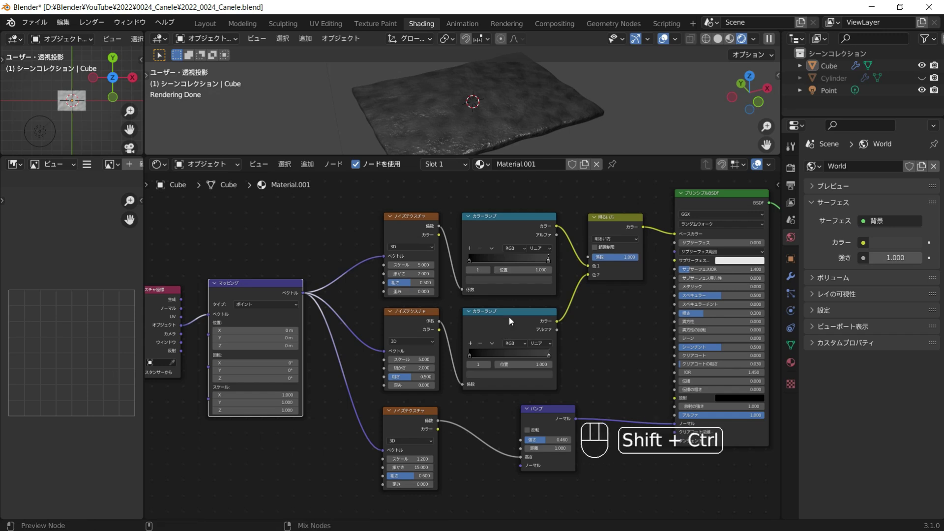
click(513, 320)
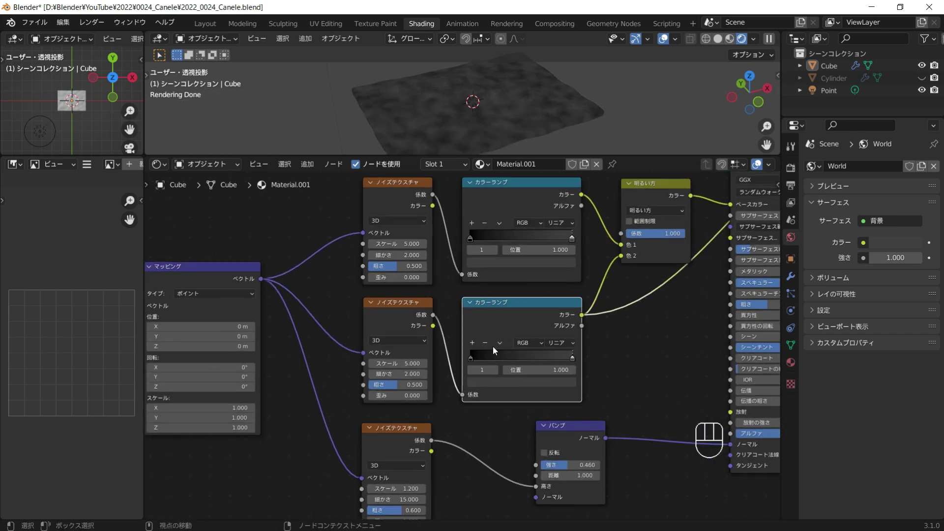
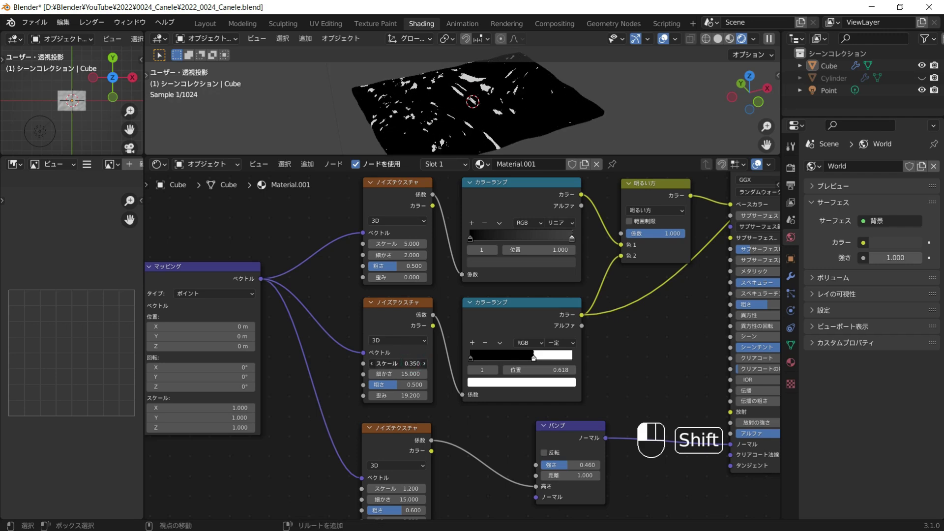
middle_click(624, 331)
click(682, 204)
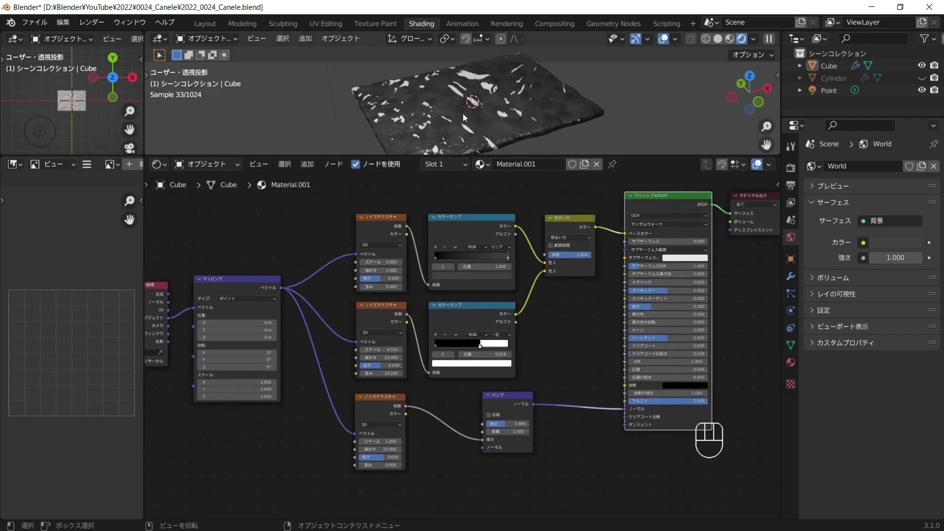
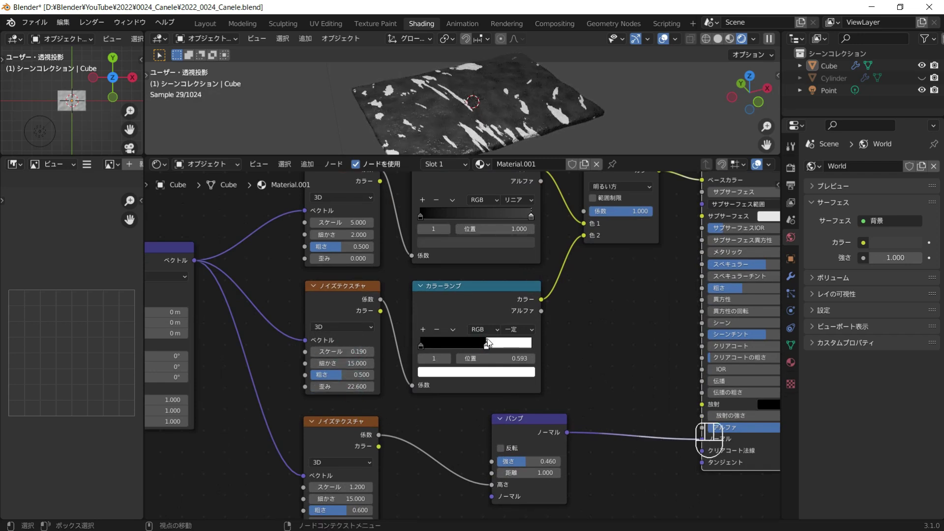
click(495, 373)
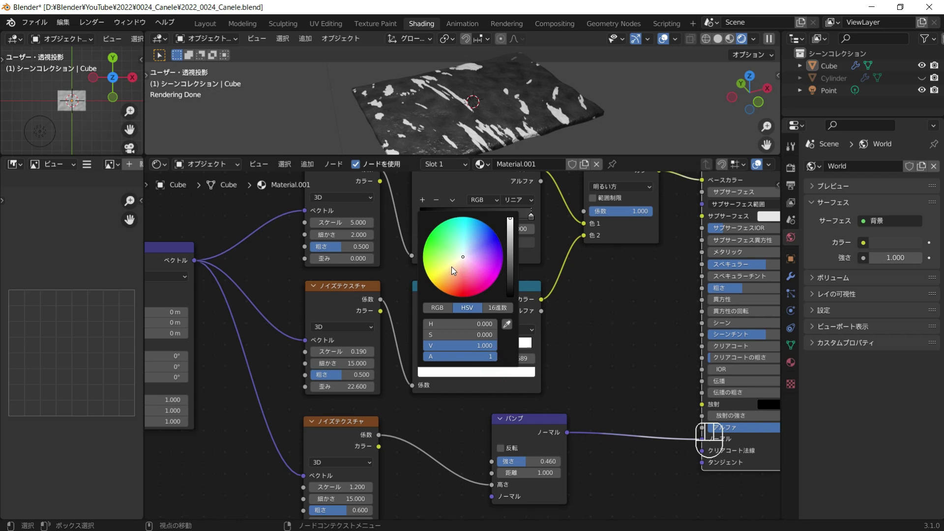
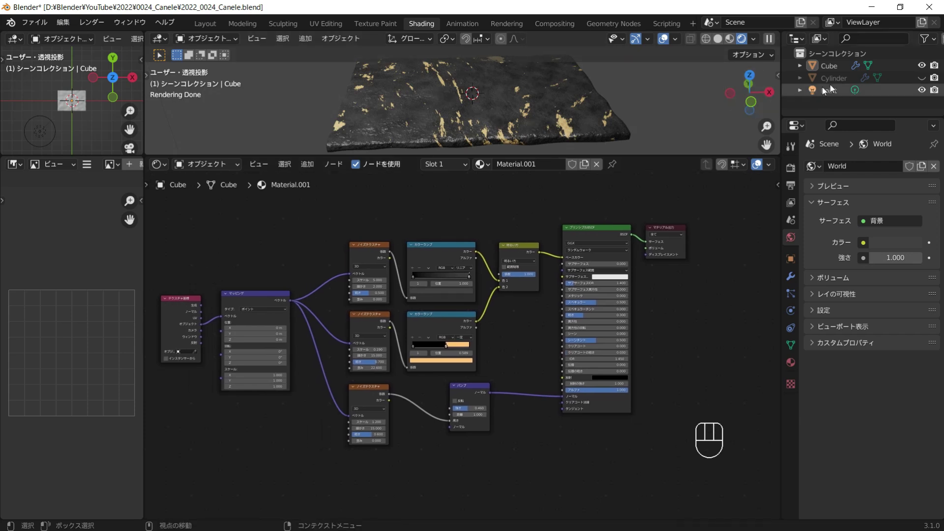
Return to the Layout workspace showing the canelé atop the gold-streaked slate slab.
drag(209, 29, 758, 134)
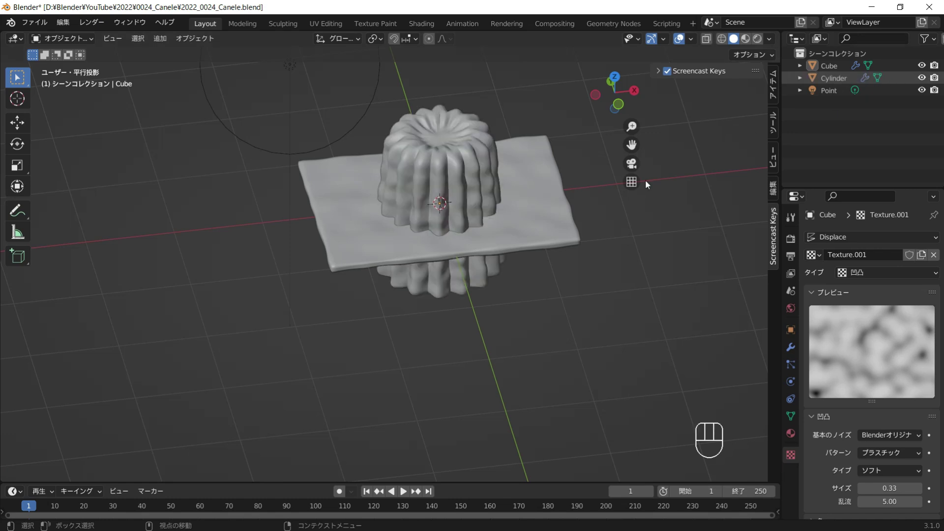
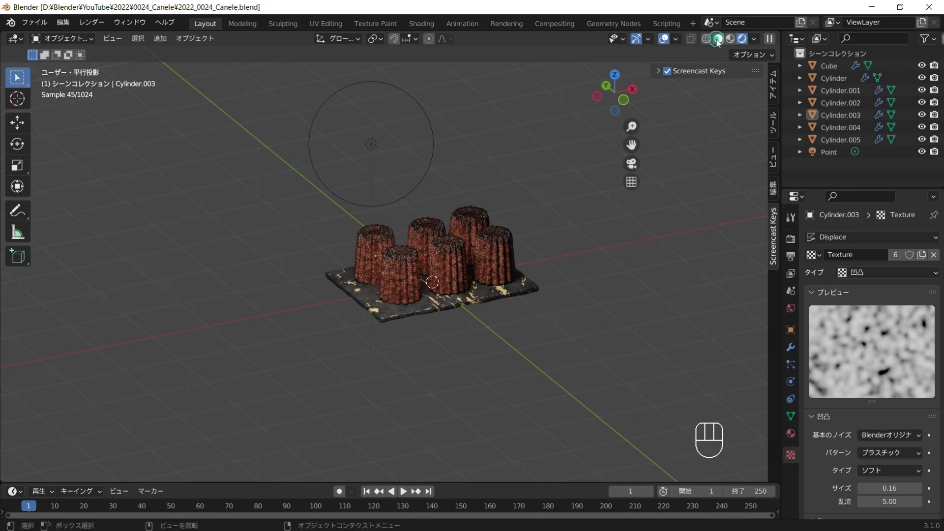
Add a cube flattened along Z into a plank, arrayed to six boards and positioned along Y beneath the slate.
key(shift+a)
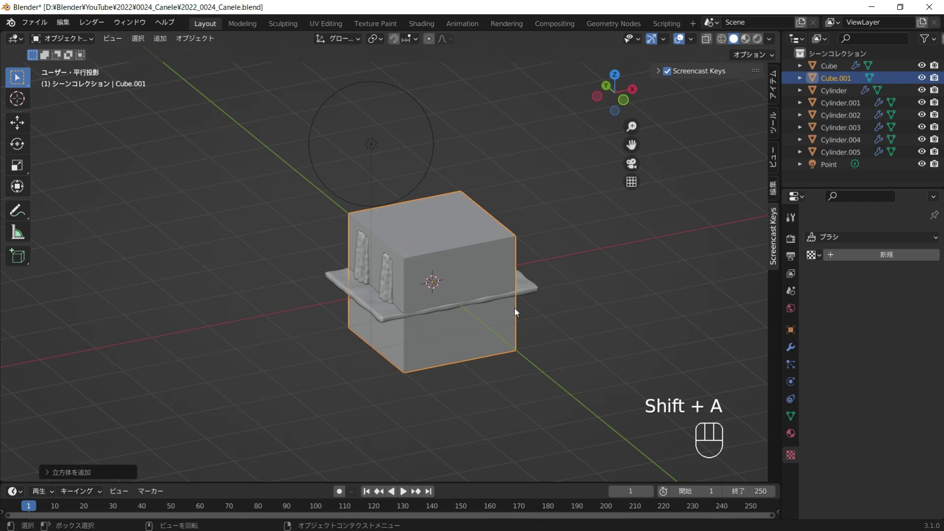
key(Tab)
key(s)
key(z)
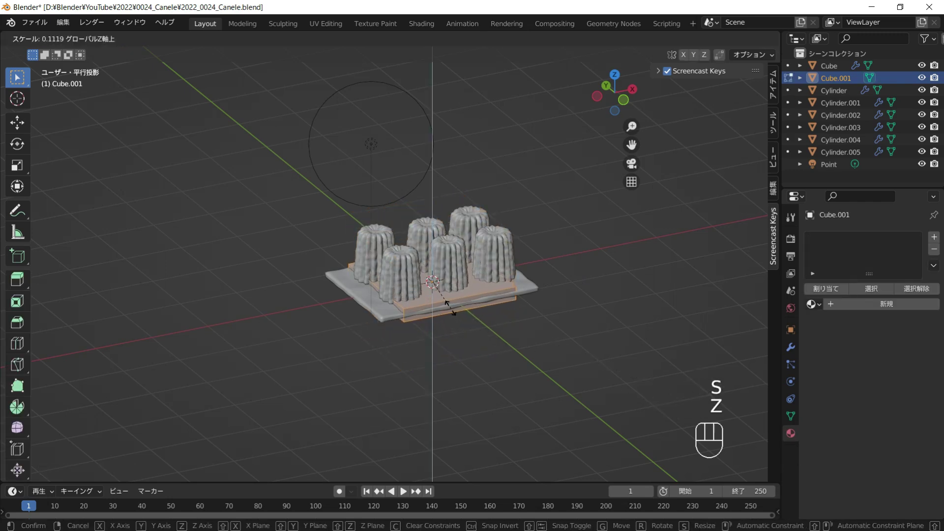
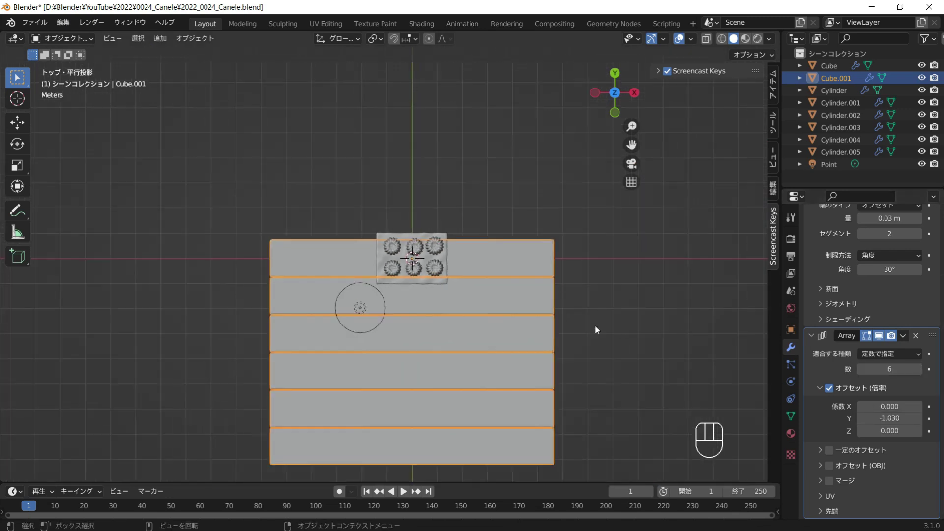
key(g)
key(y)
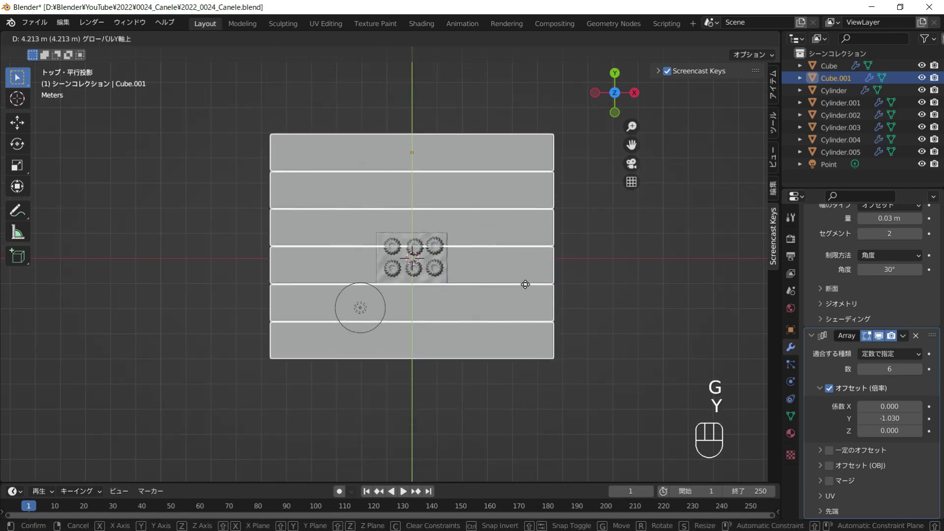
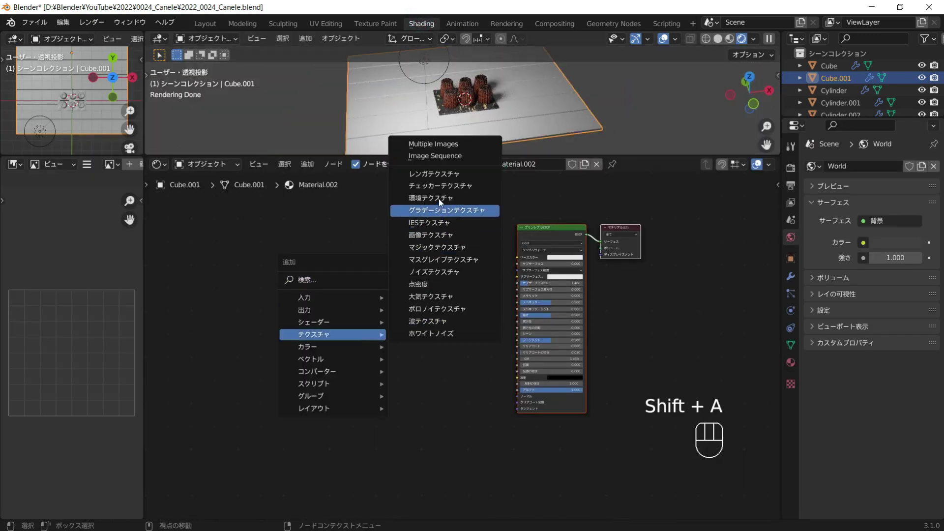
Feed a Noise Texture through a dark-to-light brown Color Ramp into the plank material's Base Color.
key(shift+a)
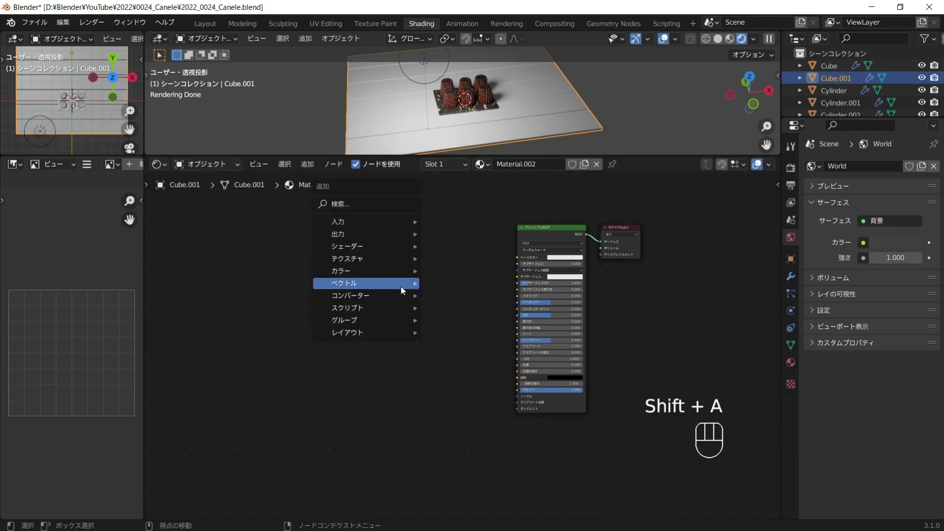
drag(401, 252, 492, 244)
drag(483, 247, 396, 242)
click(380, 247)
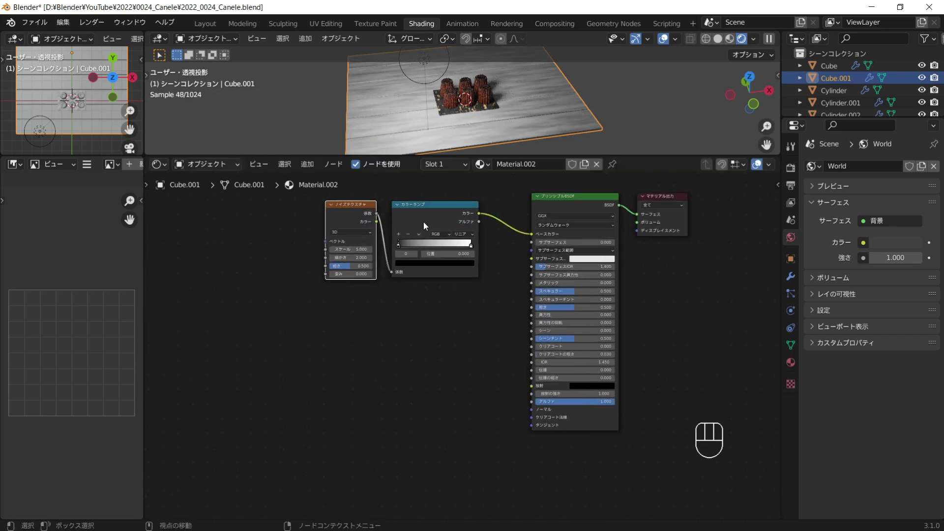
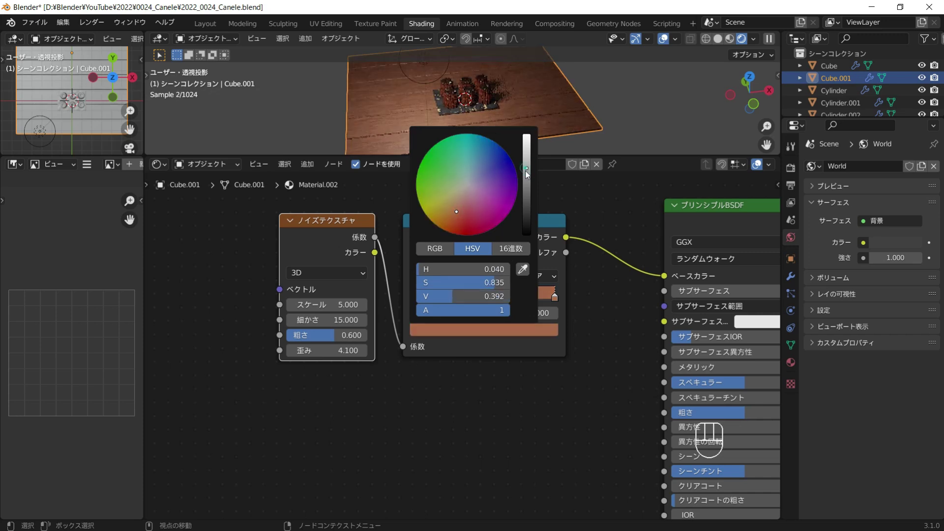
middle_click(537, 130)
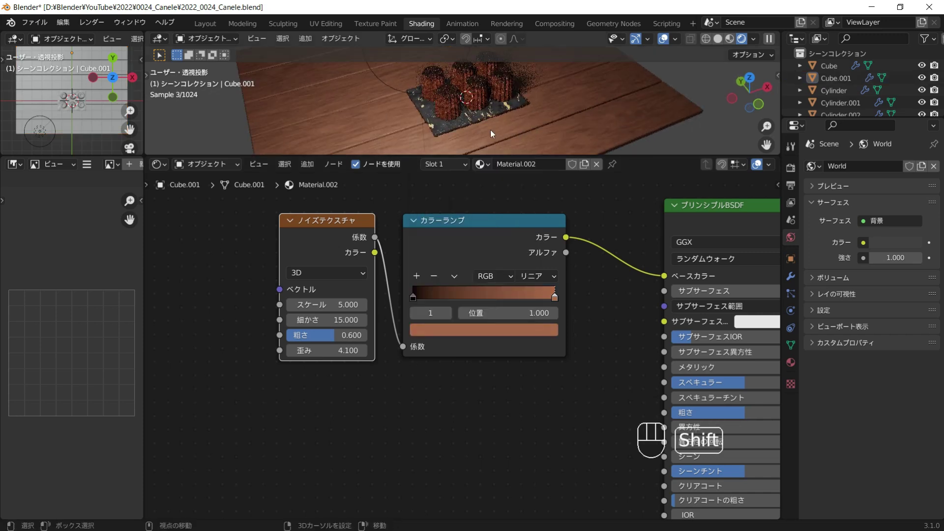
middle_click(556, 122)
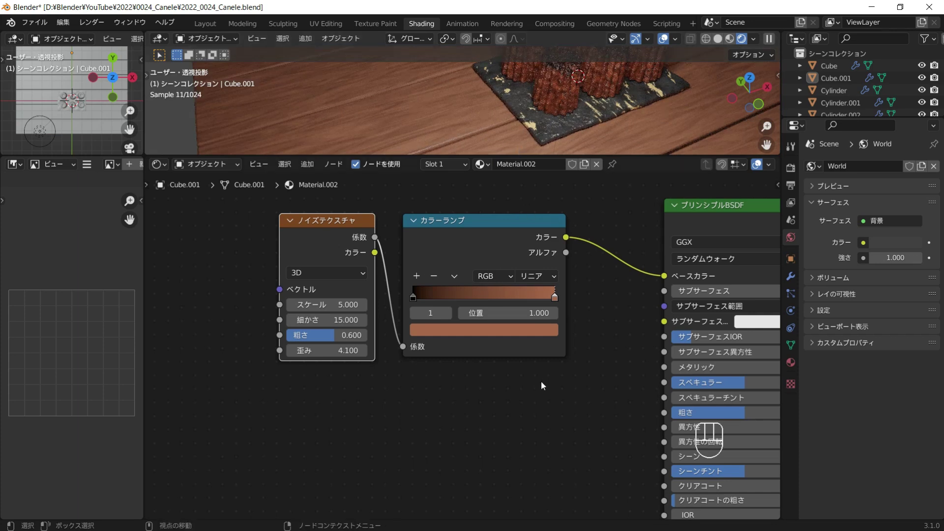
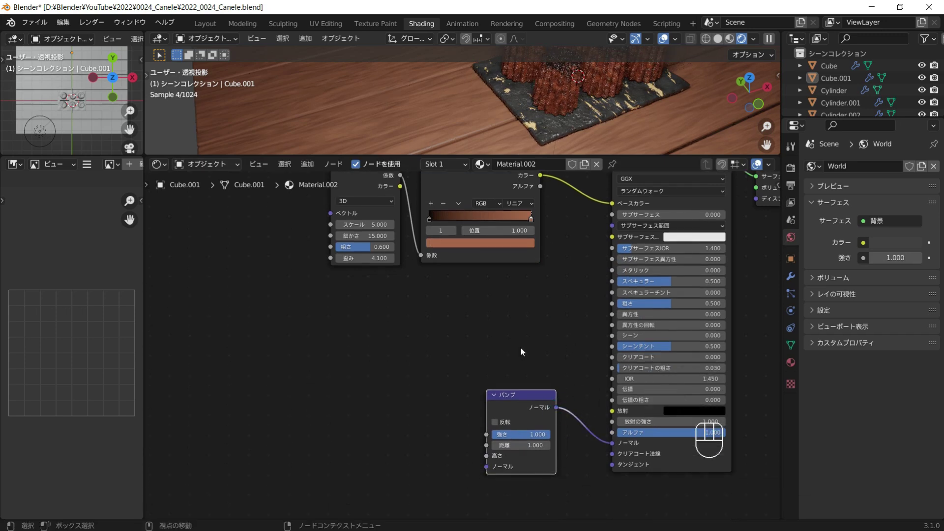
Rearrange the noise and ramp nodes and wire the noise Fac into the Bump node's Height.
drag(436, 245, 434, 195)
click(435, 196)
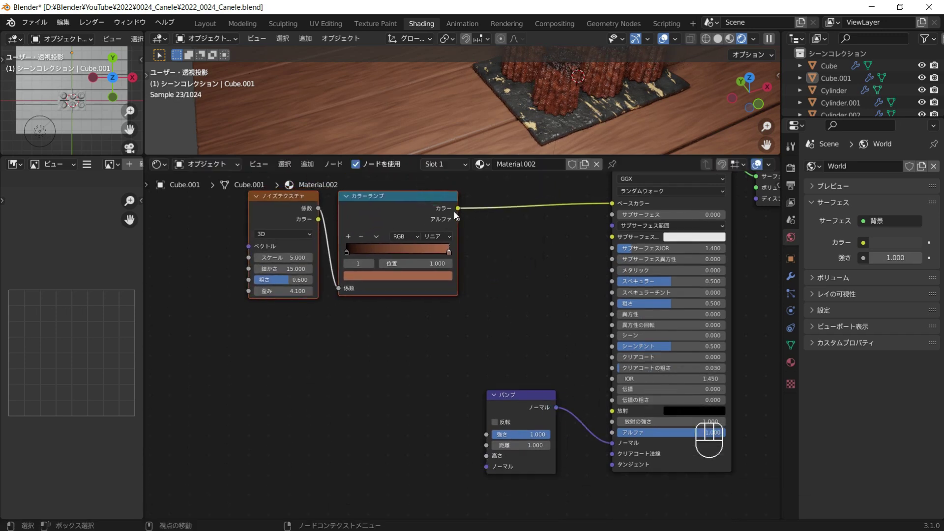
click(480, 321)
drag(321, 210, 492, 458)
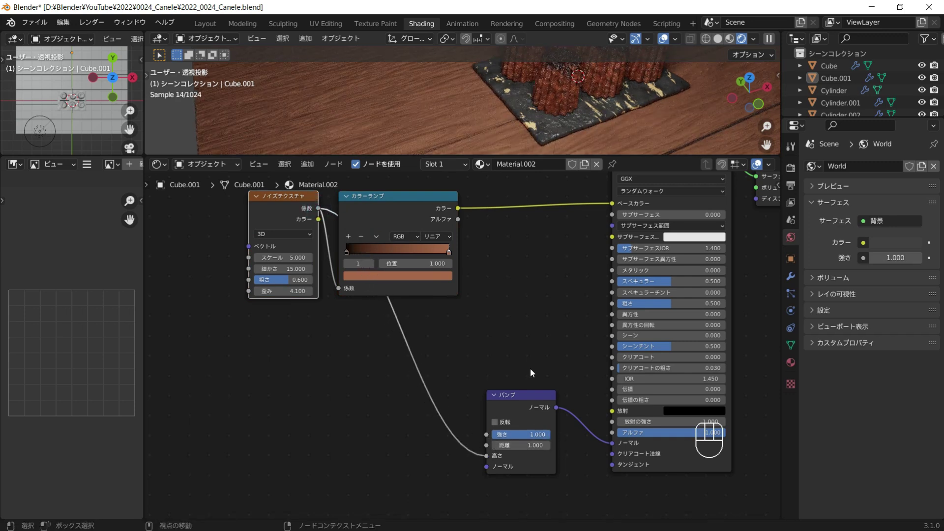
Tune the bump to strength 0.62 with roughness 0.8 and start a MixRGB node before Base Color.
drag(500, 168, 567, 142)
drag(566, 142, 547, 136)
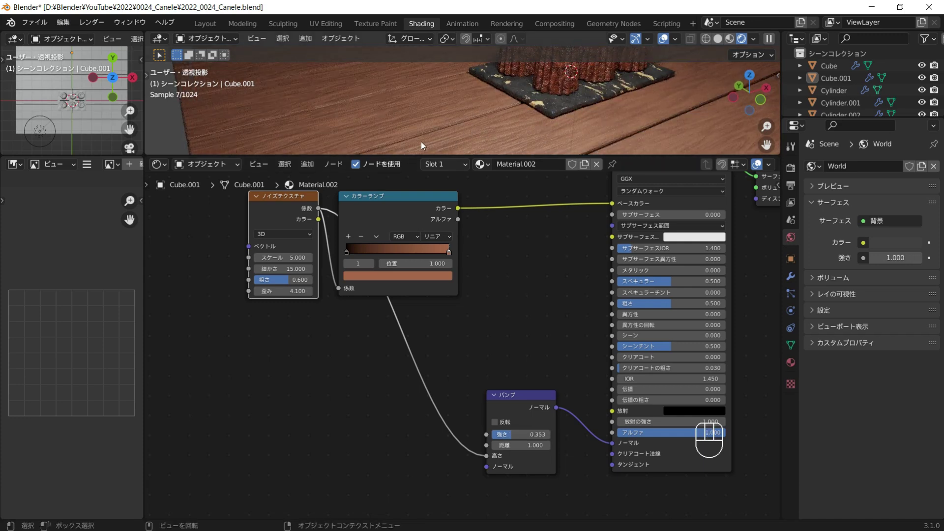
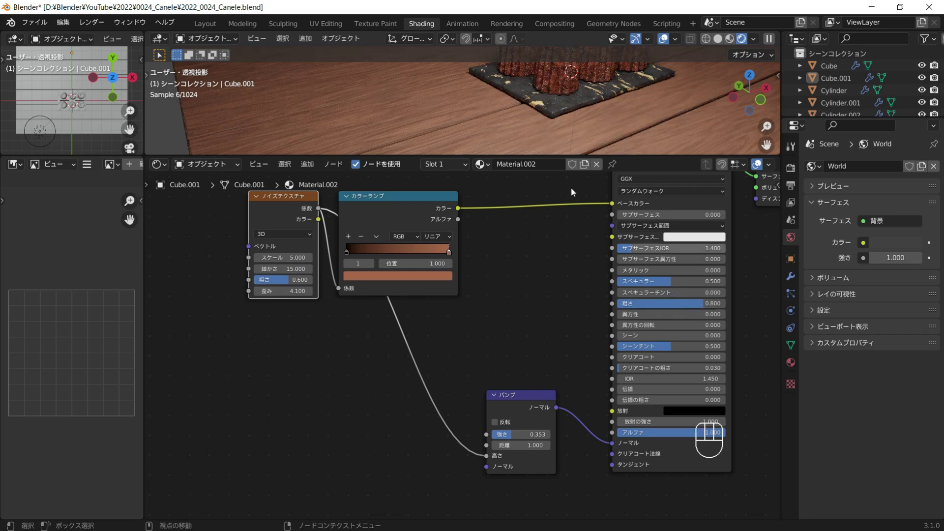
click(508, 435)
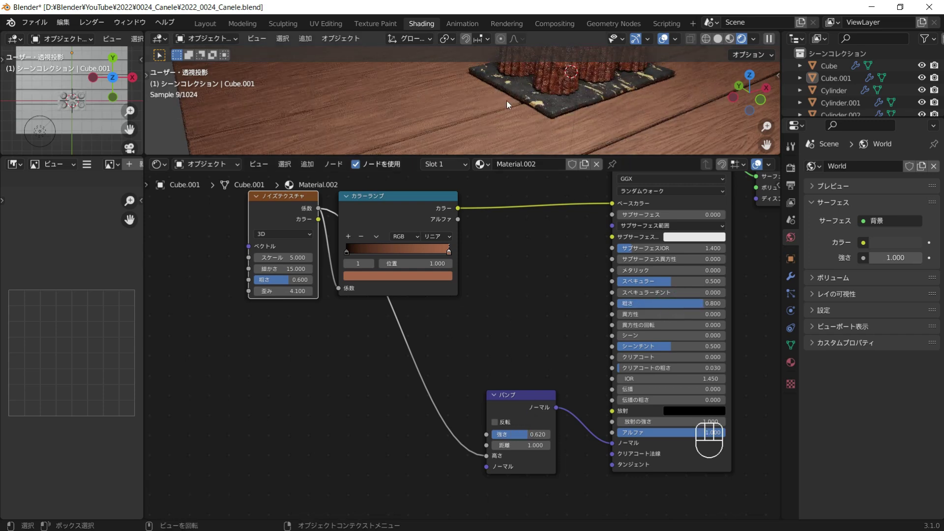
drag(520, 123, 493, 240)
key(shift+a)
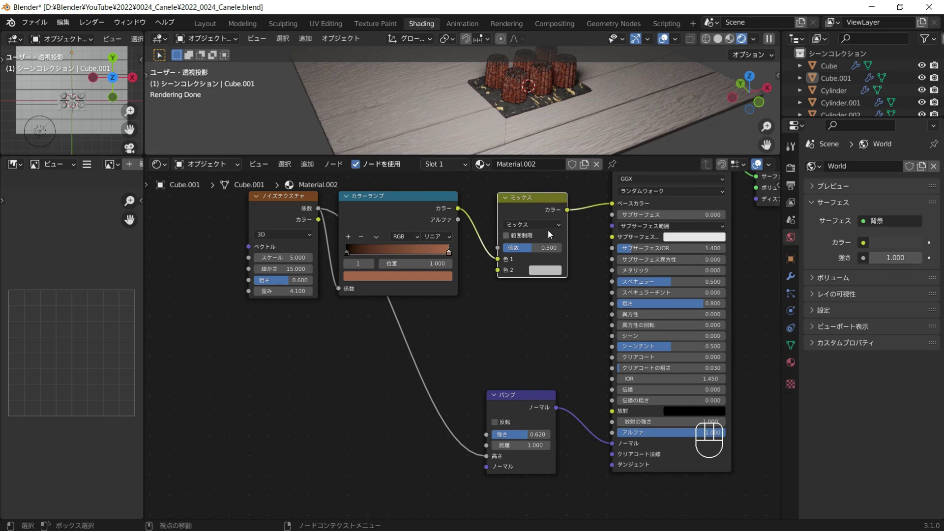
Switch the mix to Overlay and add a second object-mapped Noise Texture at scale 3.3 into Color2.
drag(547, 232, 533, 336)
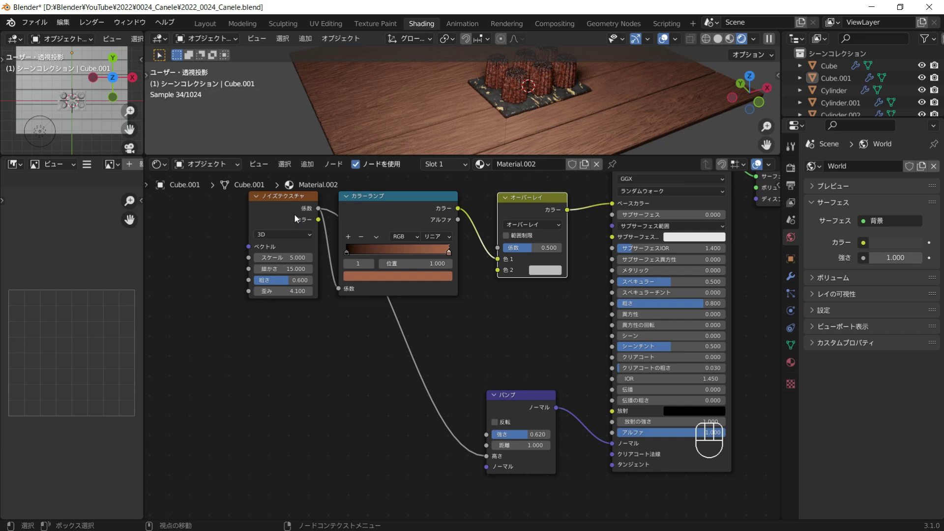
key(shift+a)
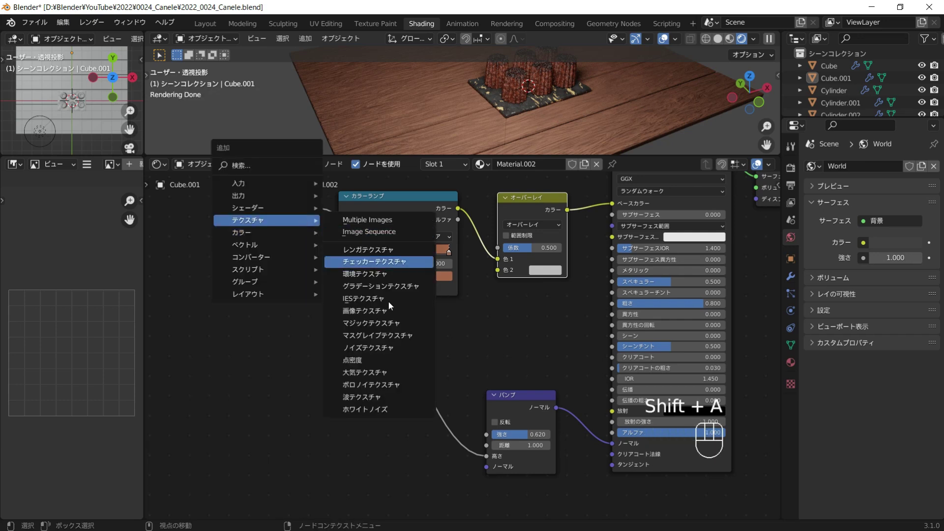
drag(389, 338, 320, 341)
click(318, 342)
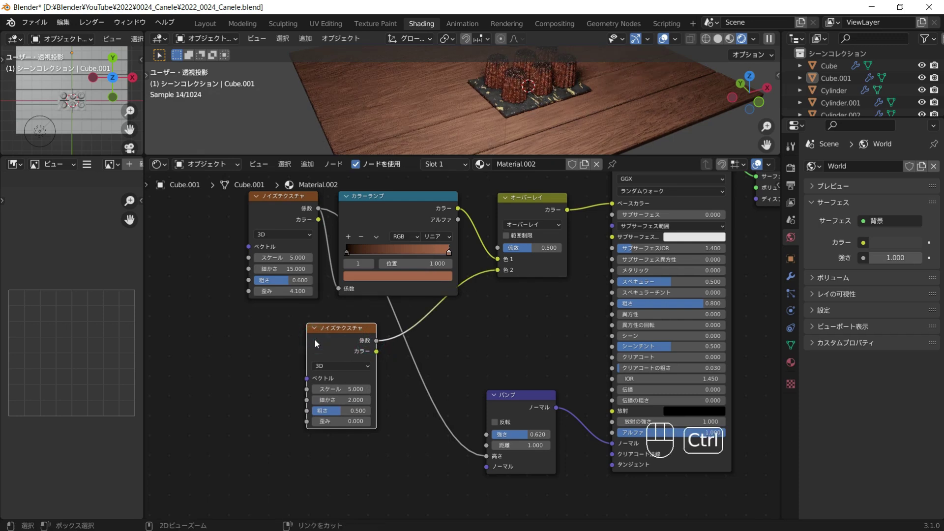
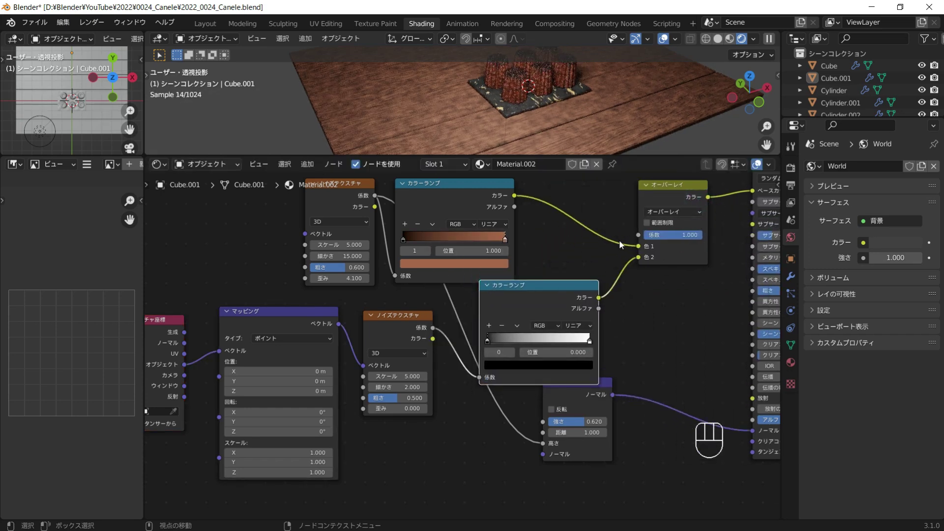
click(608, 412)
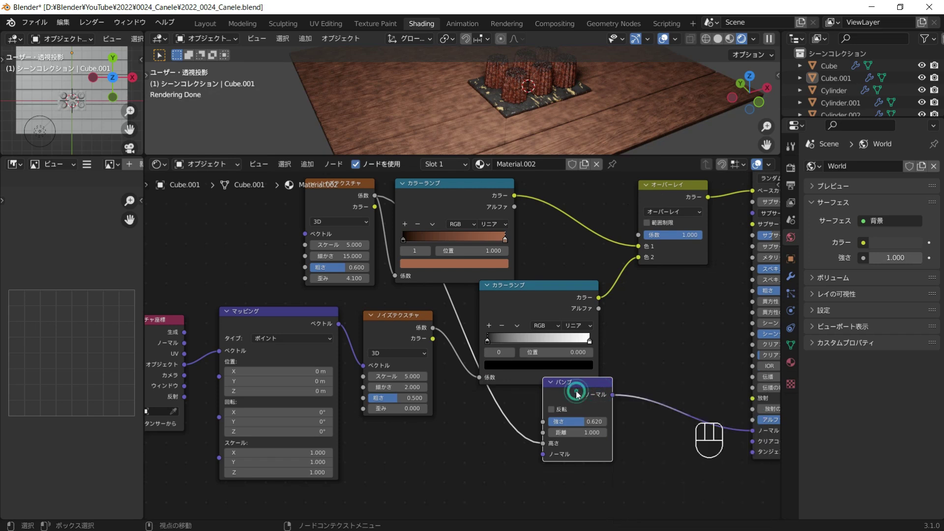
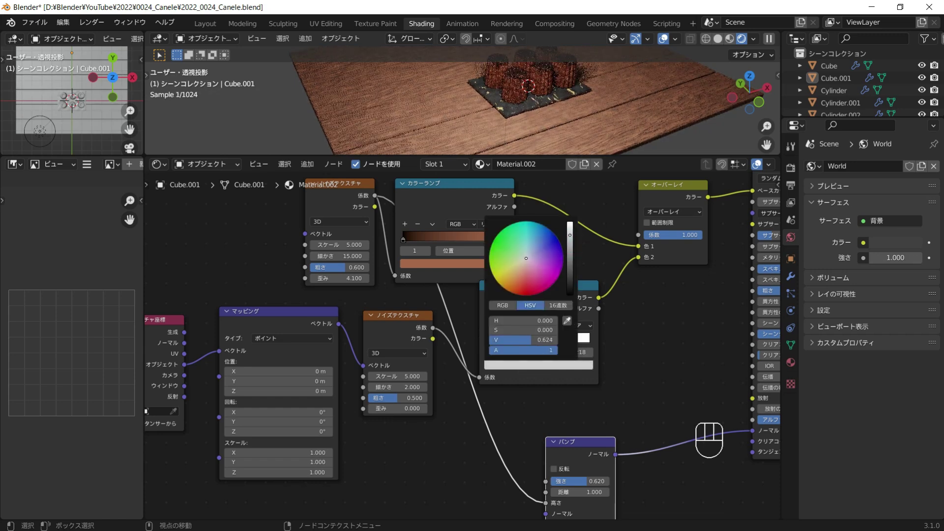
Give its Color Ramp a black-to-light-grey range, then duplicate the noise-and-ramp pair with Shift+D.
click(654, 248)
click(612, 259)
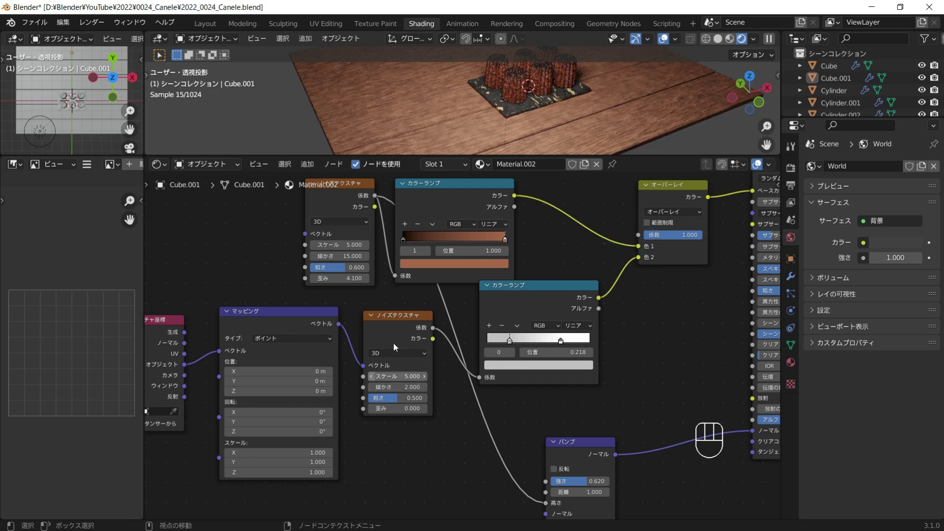
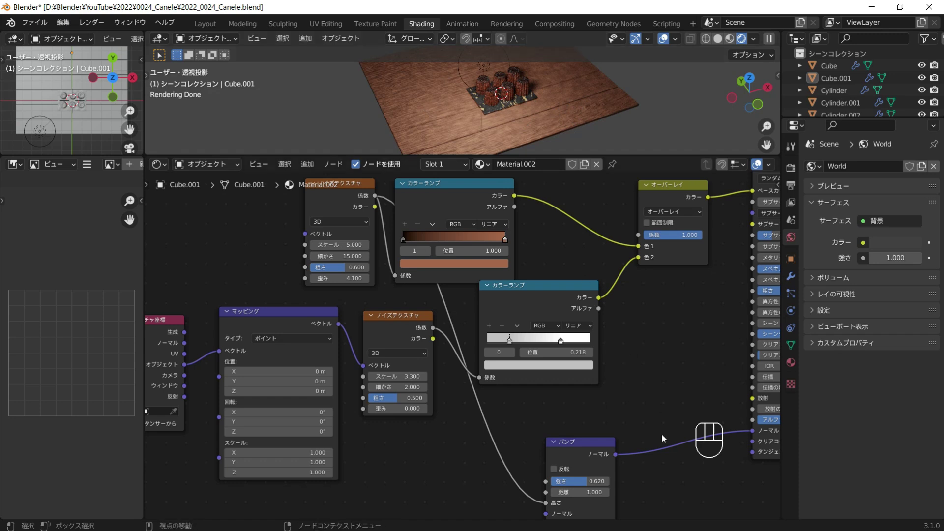
middle_click(625, 408)
double_click(443, 273)
click(532, 260)
key(shift+d)
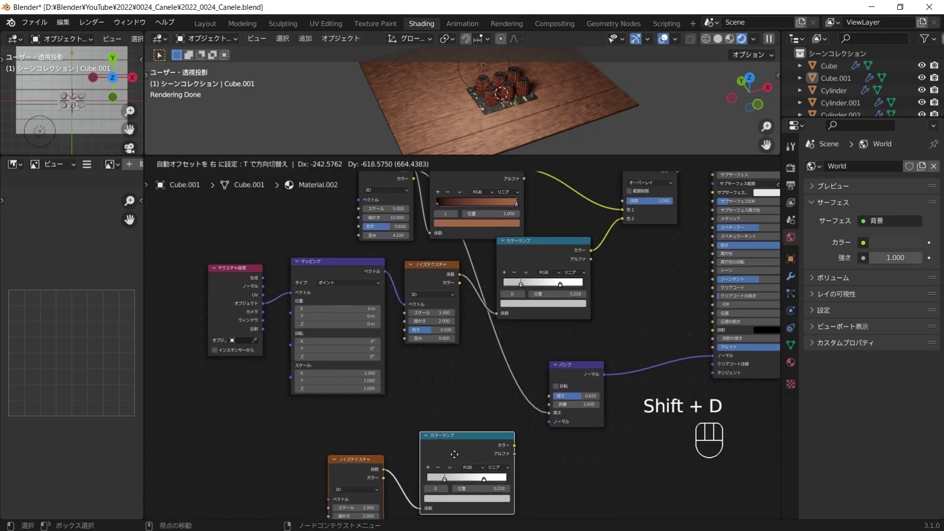
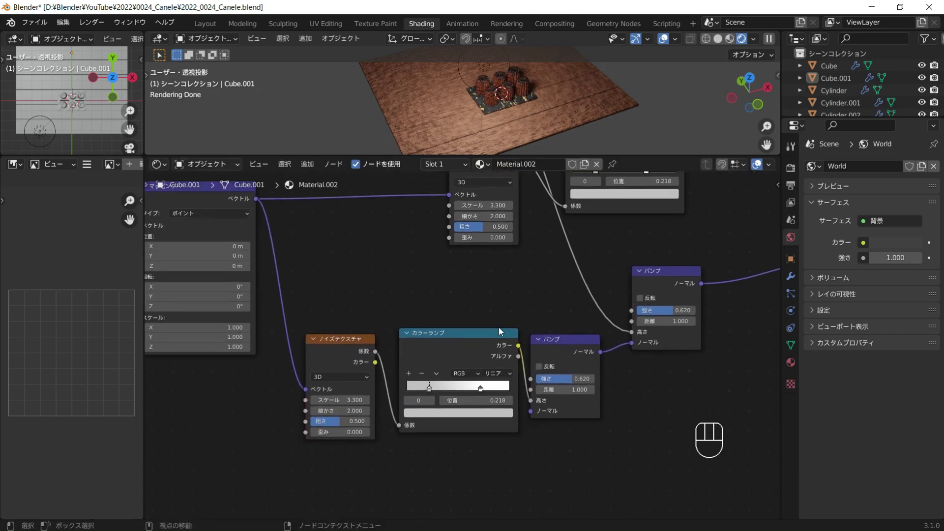
Preview the fine noise ramp, darken a stop, set sharp interpolation and push the white stop to about 0.593.
click(480, 348)
middle_click(555, 95)
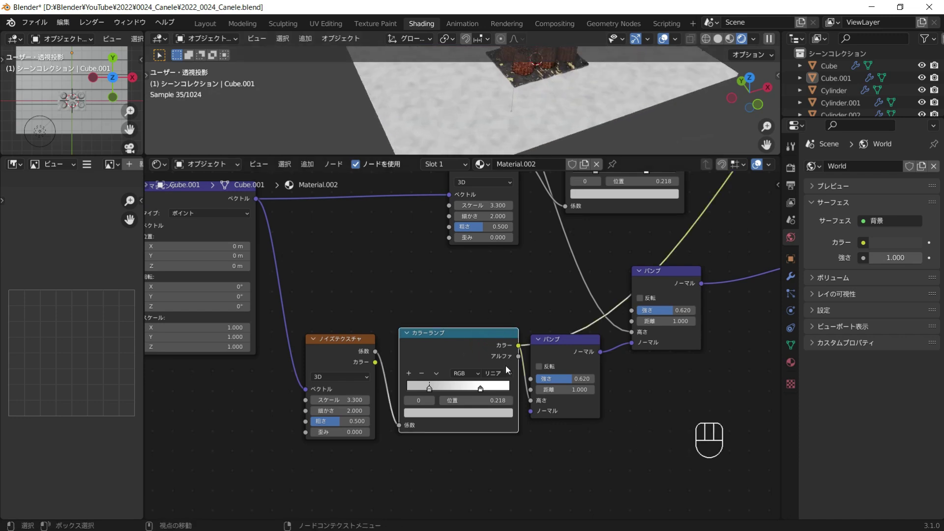
drag(508, 374, 500, 425)
click(433, 390)
click(443, 421)
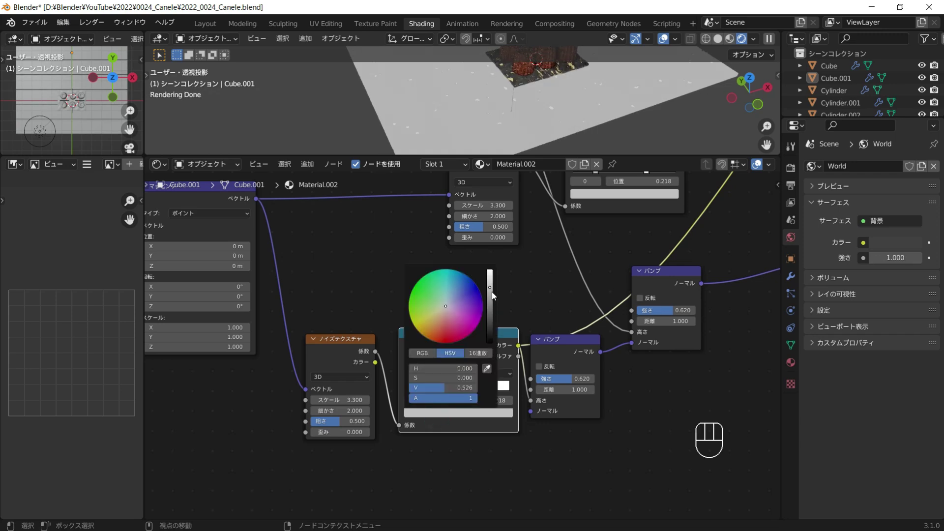
click(540, 276)
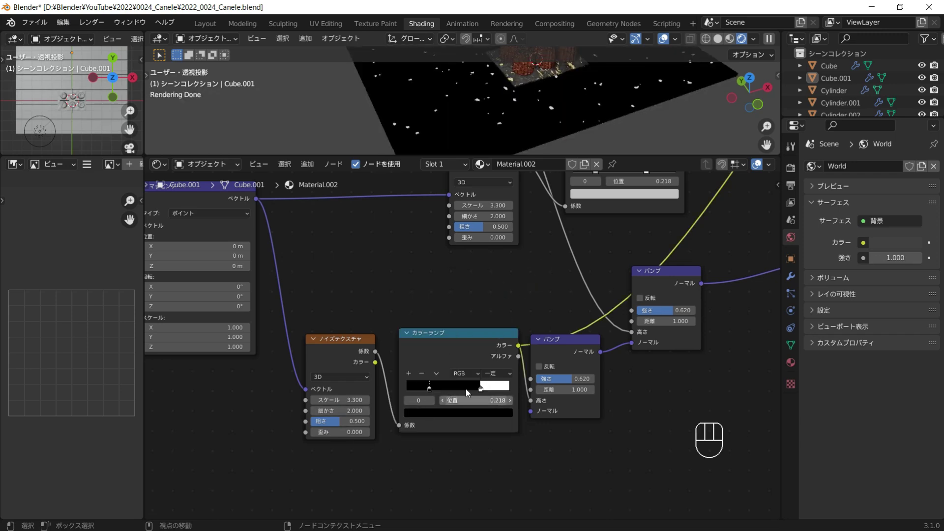
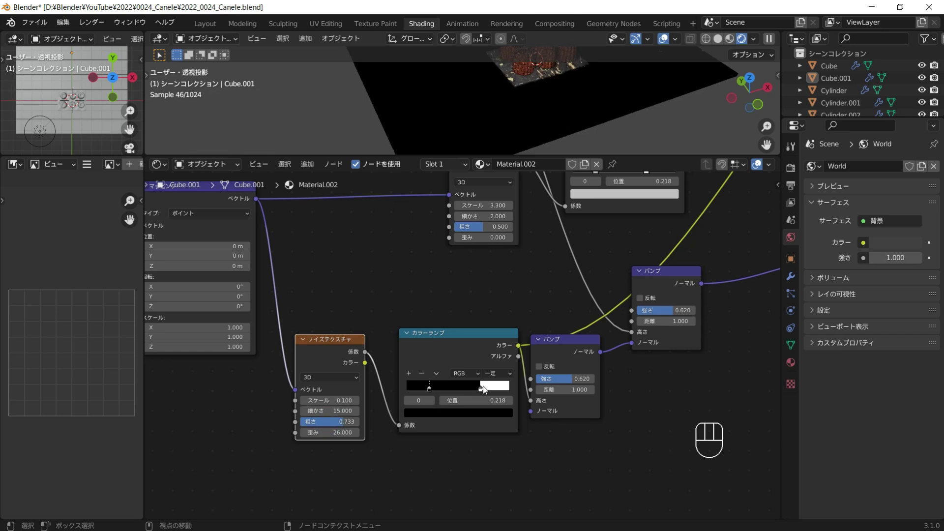
click(430, 390)
drag(478, 390, 464, 392)
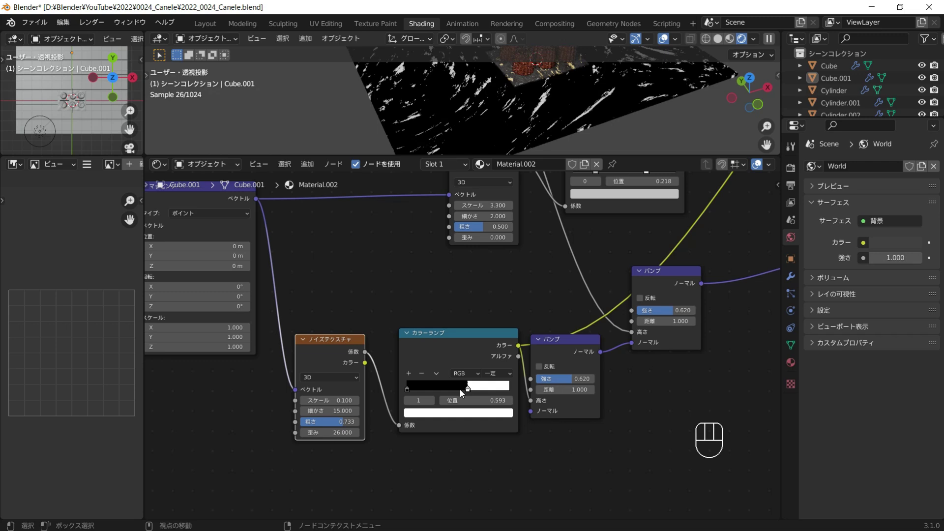
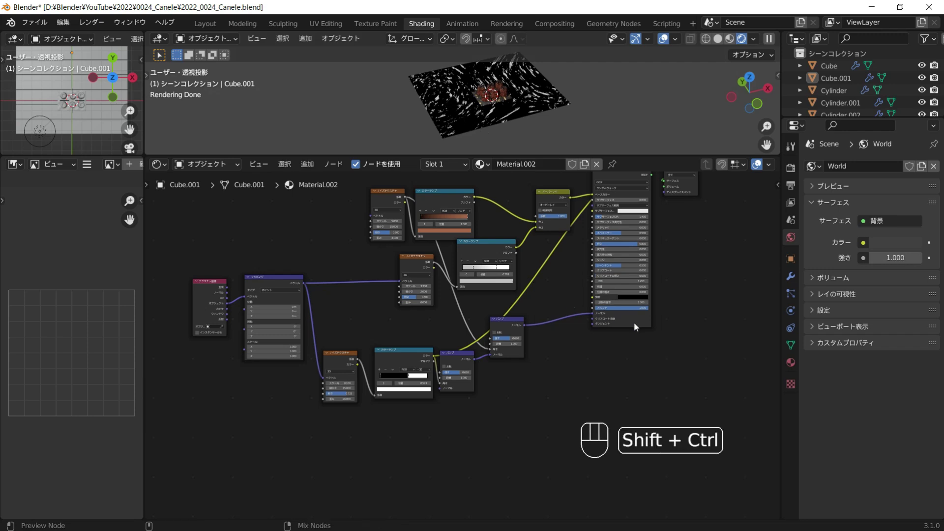
Restore the full material preview and raise the scratch Bump strength to 1.0.
click(635, 326)
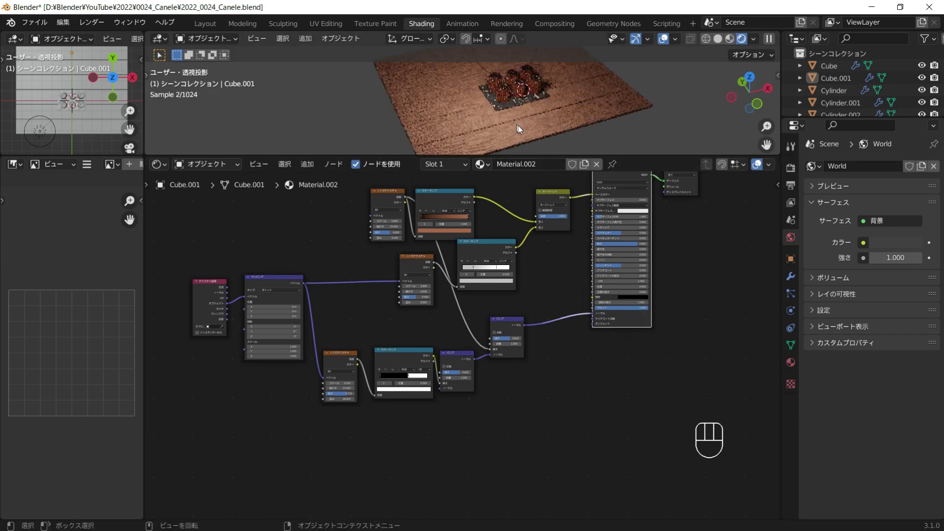
drag(537, 138, 539, 125)
drag(565, 118, 583, 107)
click(460, 394)
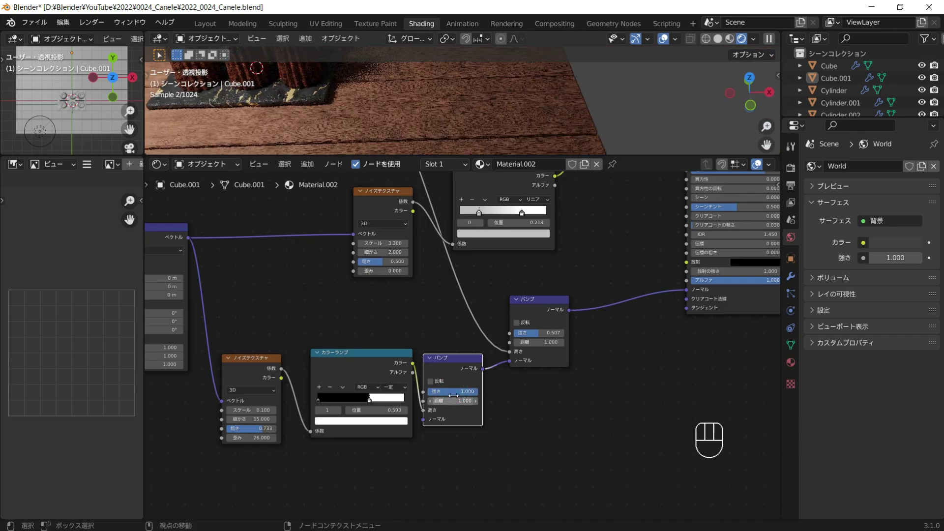
Invert the scratch bump so marks dent inward and raise its noise roughness to 0.7.
drag(528, 128, 515, 116)
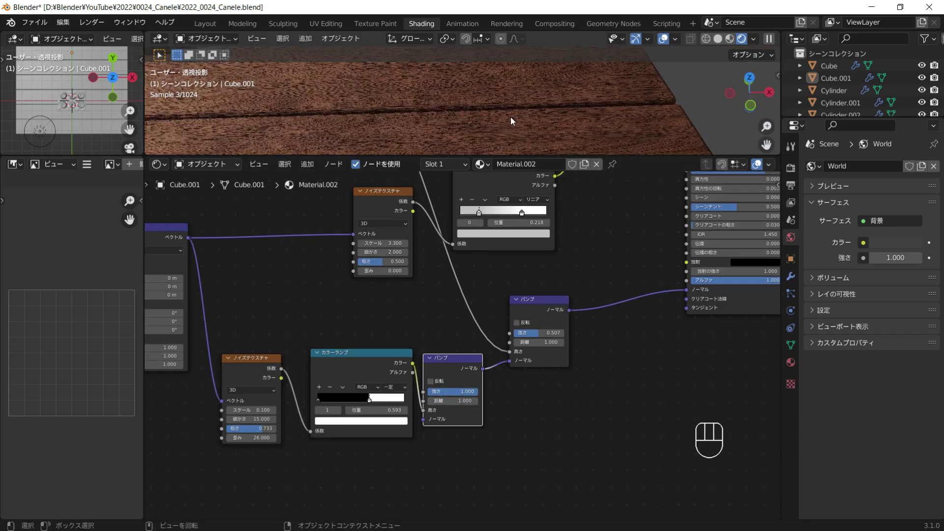
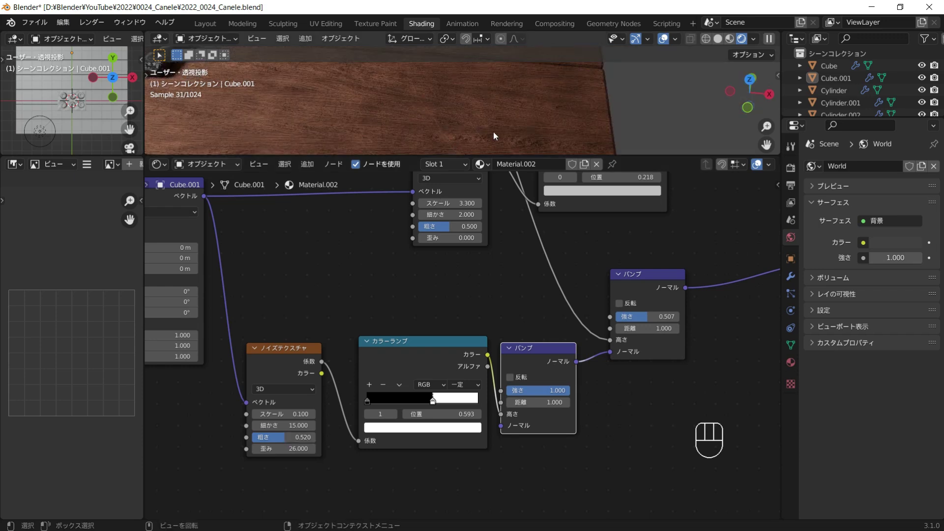
middle_click(537, 126)
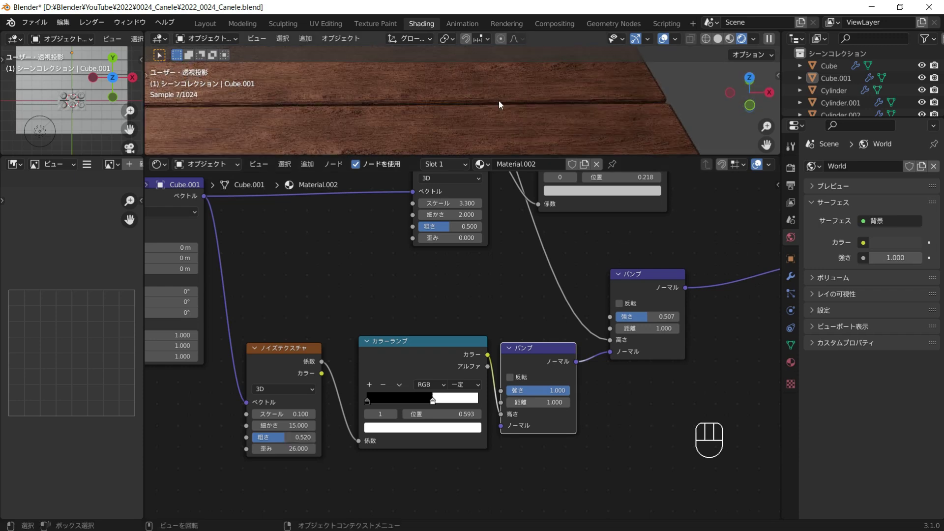
drag(525, 124, 494, 147)
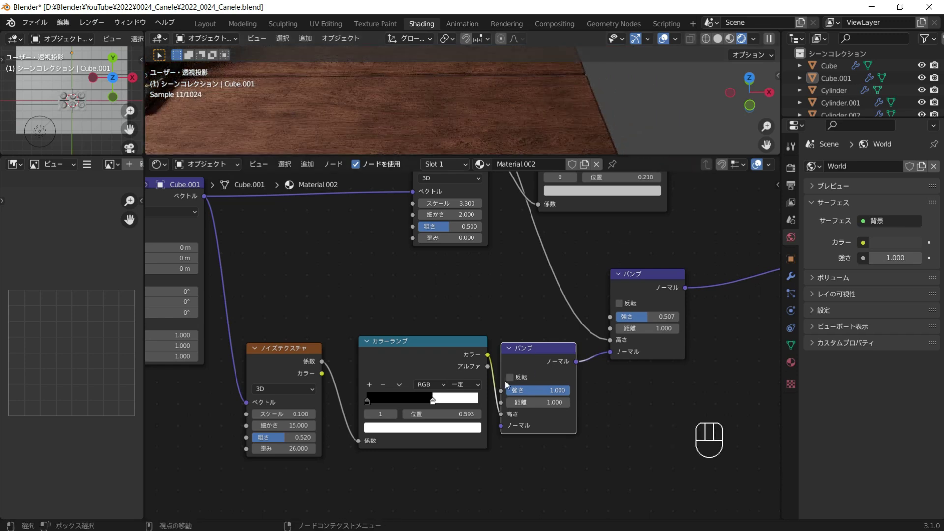
click(513, 379)
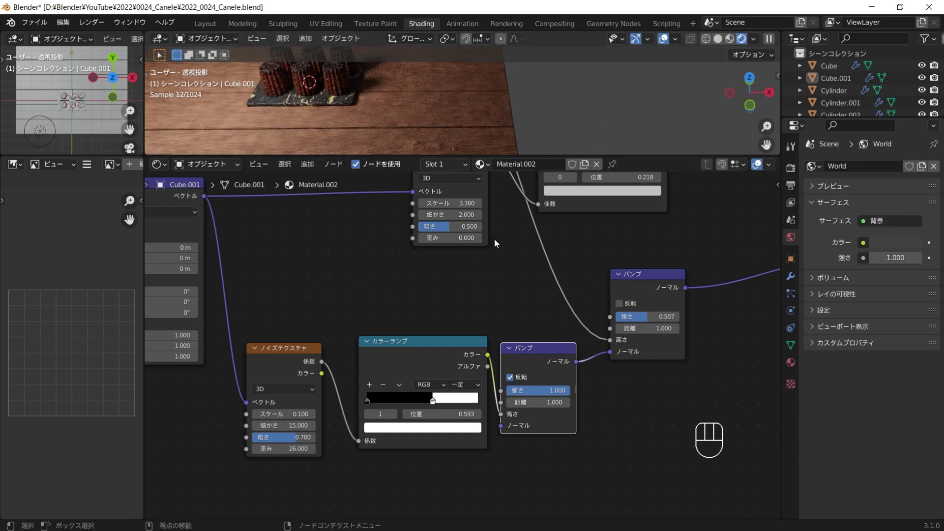
middle_click(536, 296)
click(596, 208)
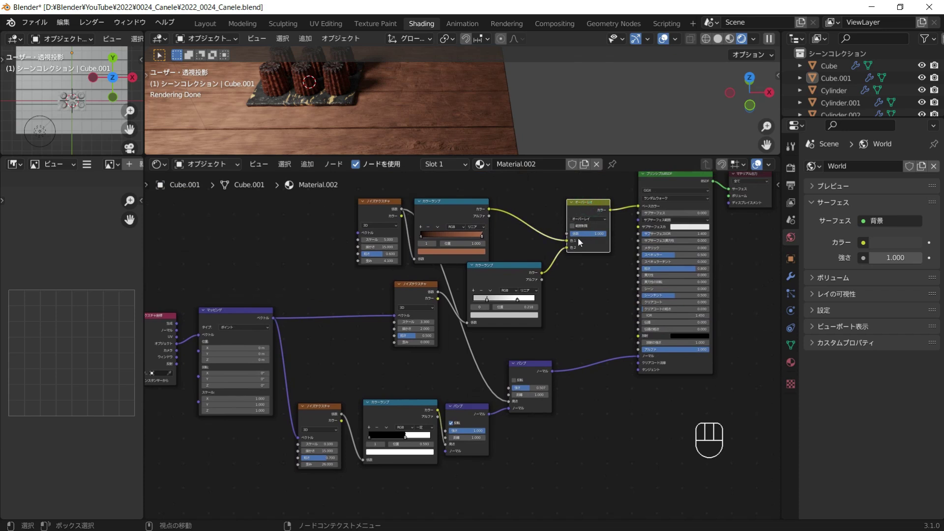
Add a Lighten MixRGB after the Overlay with the scratch Color Ramp in Color2 for pale scratch marks.
key(shift+d)
click(619, 228)
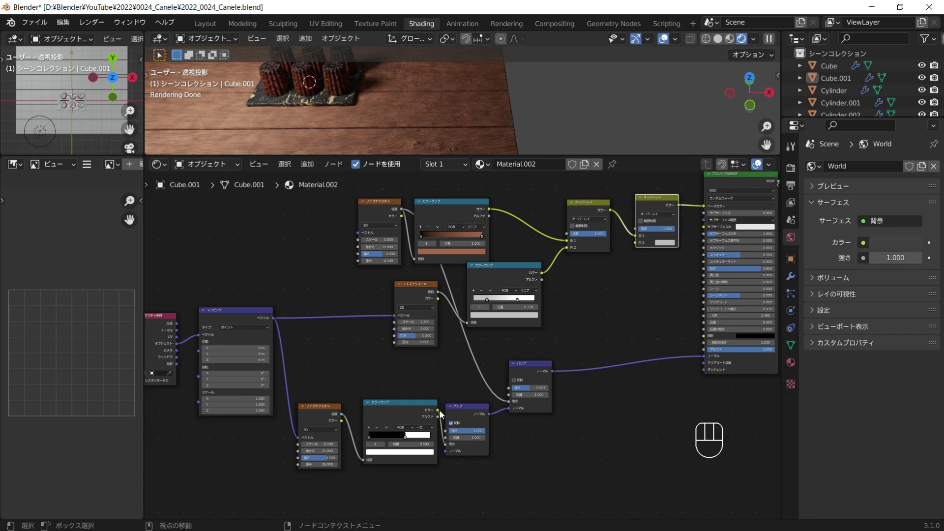
drag(444, 413, 644, 252)
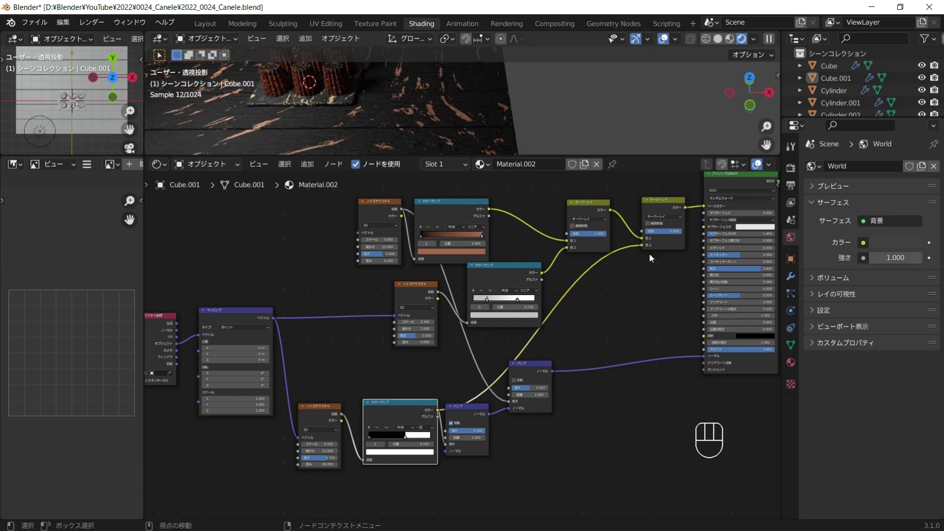
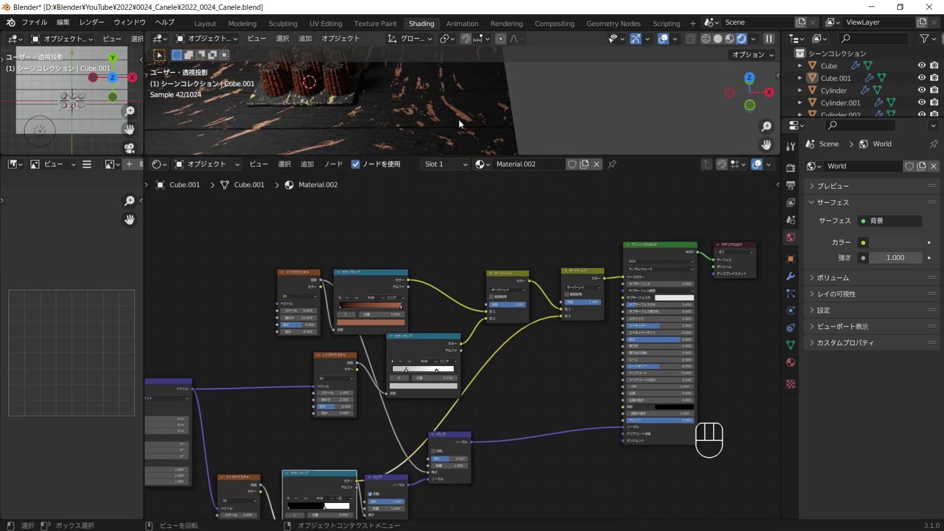
middle_click(485, 130)
drag(586, 290, 588, 314)
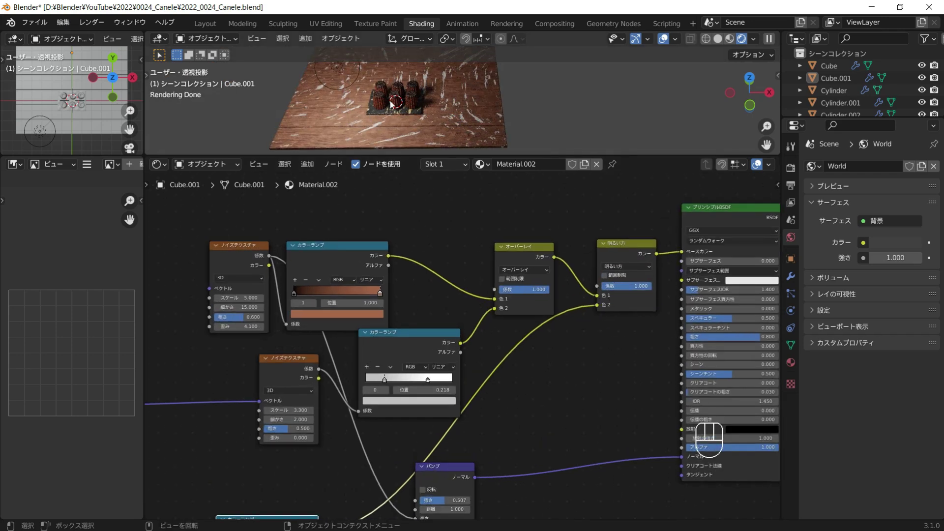
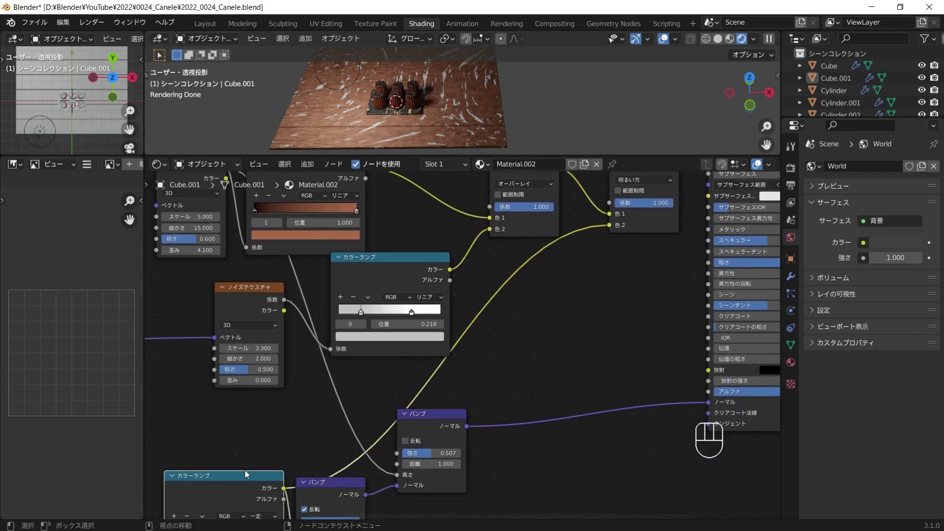
click(247, 474)
middle_click(304, 416)
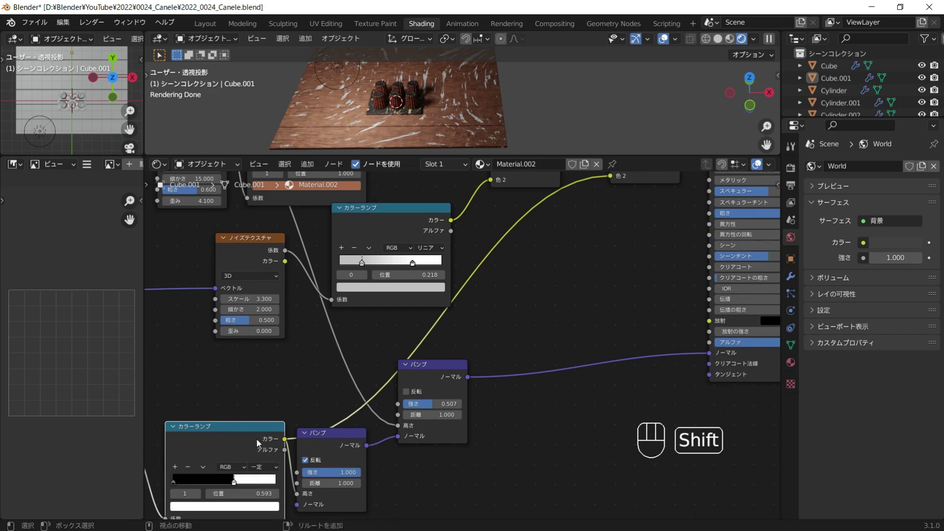
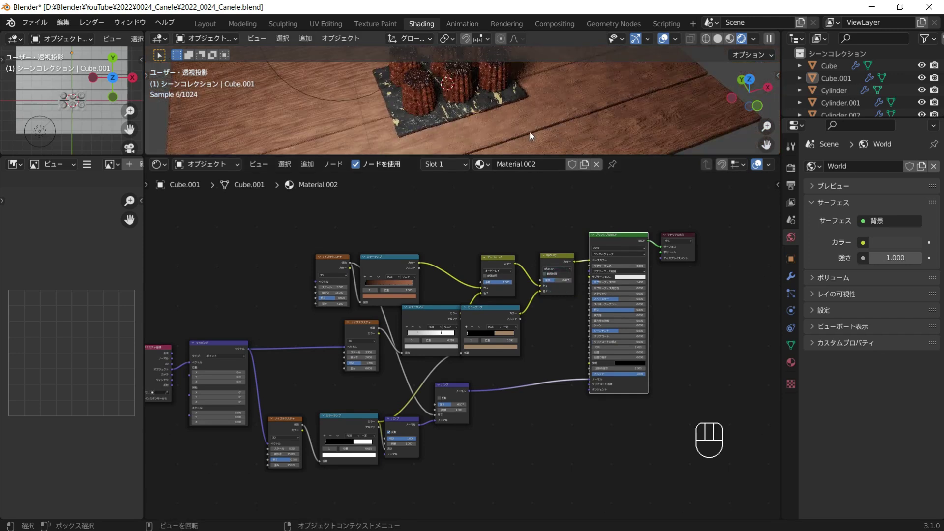
Rewire the chain to swap the two Bump nodes, then back in Layout bring up Shift+A > Mesh.
drag(542, 124, 569, 127)
middle_click(586, 144)
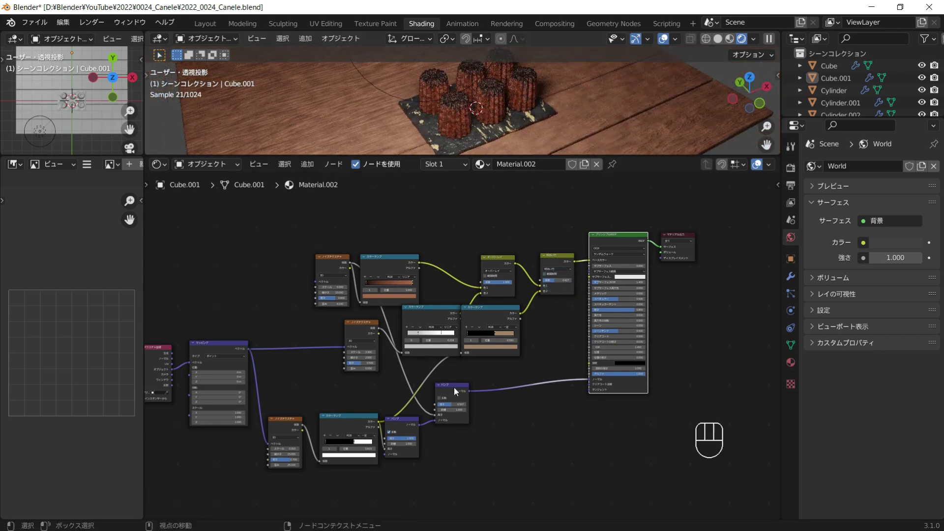
click(457, 389)
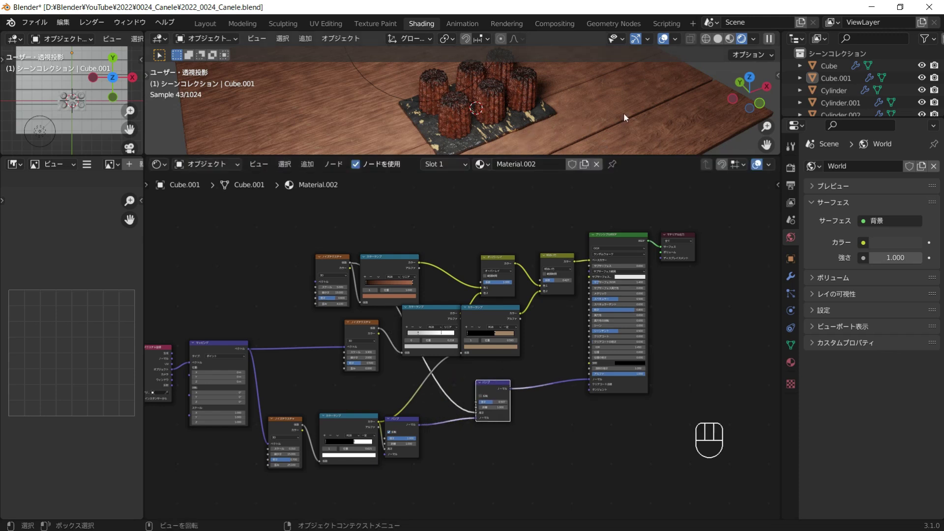
drag(457, 115, 410, 97)
drag(208, 26, 425, 144)
middle_click(439, 170)
key(shift+a)
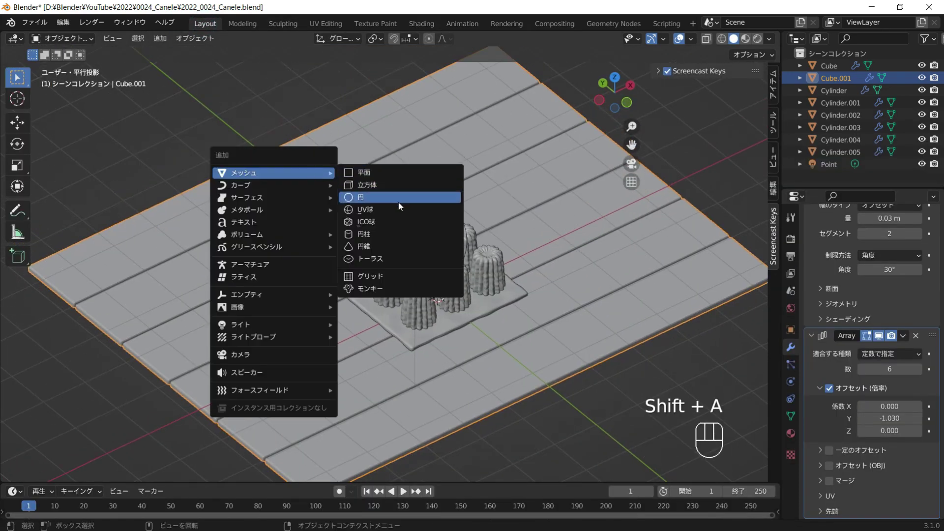
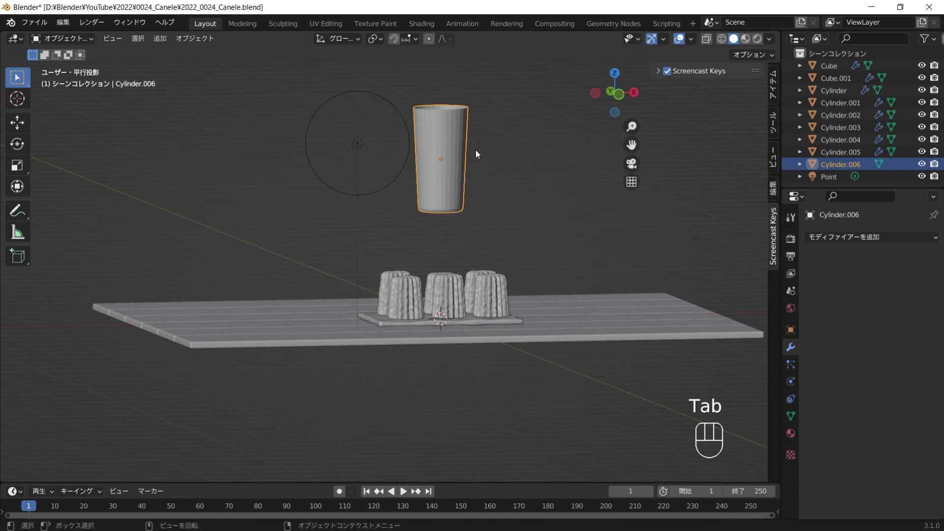
Select the newly added cup cylinder hovering above the canelé table.
middle_click(498, 163)
click(431, 130)
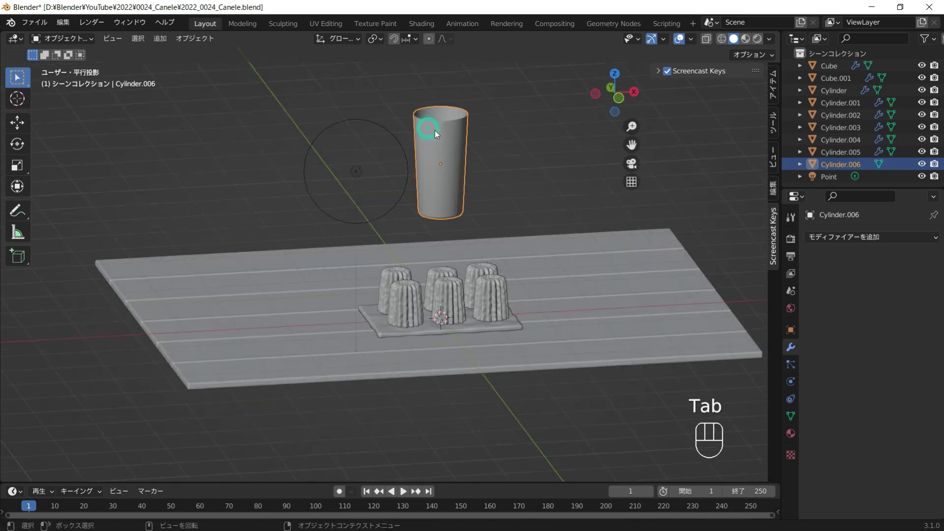
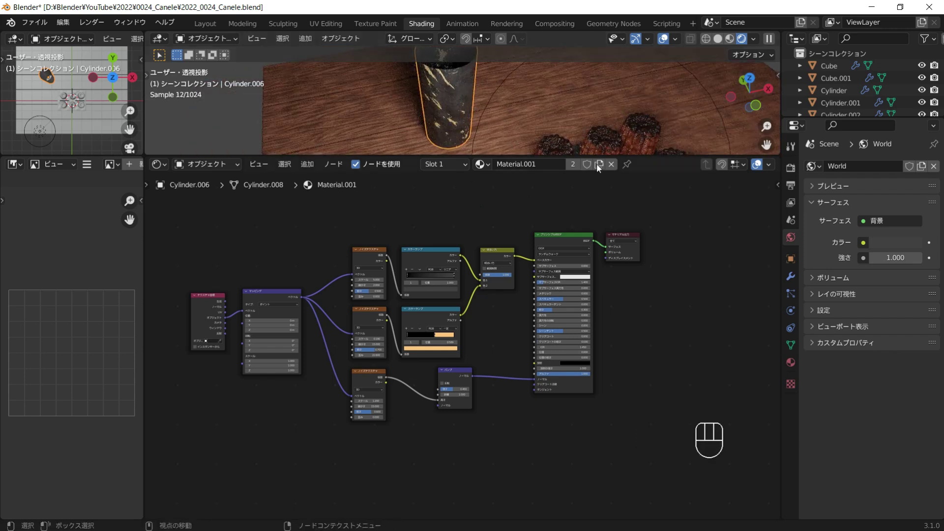
Make a separate material copy, Material.003, for the cup with darker Color Ramp tint and tweaked Noise, then save.
click(601, 167)
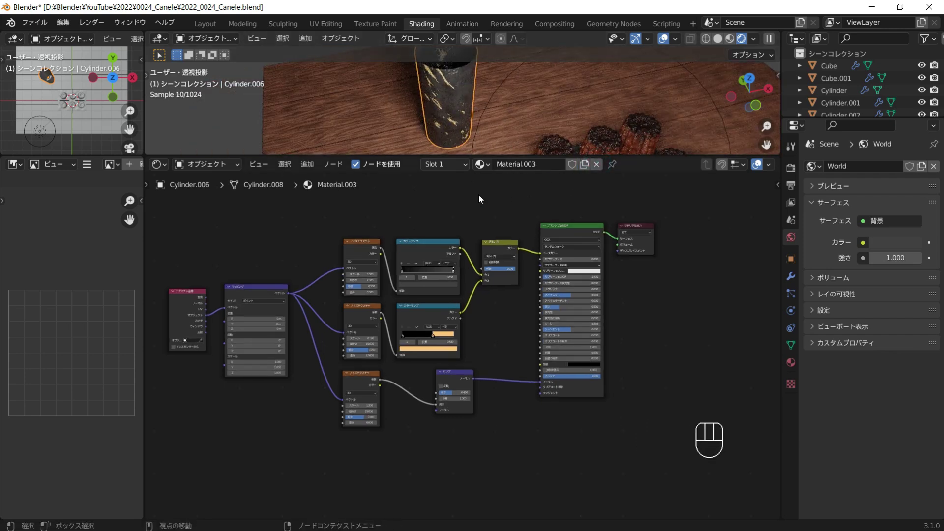
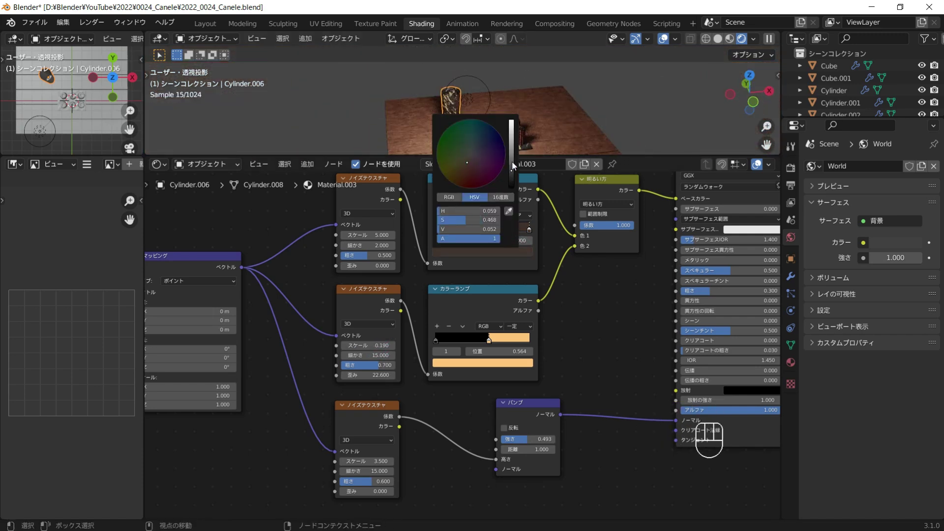
key(ctrl+s)
click(593, 123)
click(551, 131)
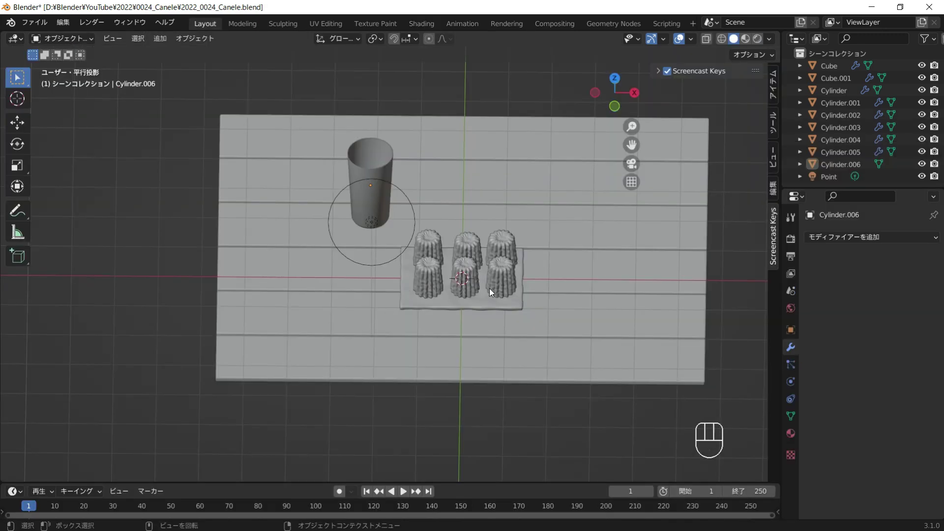
Add a plane for the fork, place it above the table over the slate and enter Edit Mode from top view.
key(shift+a)
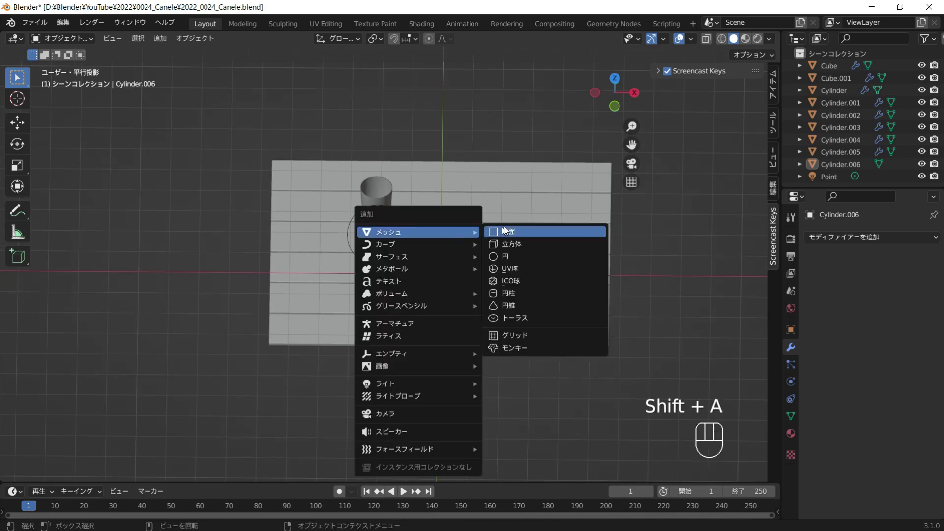
key(g)
key(z)
drag(496, 174, 478, 193)
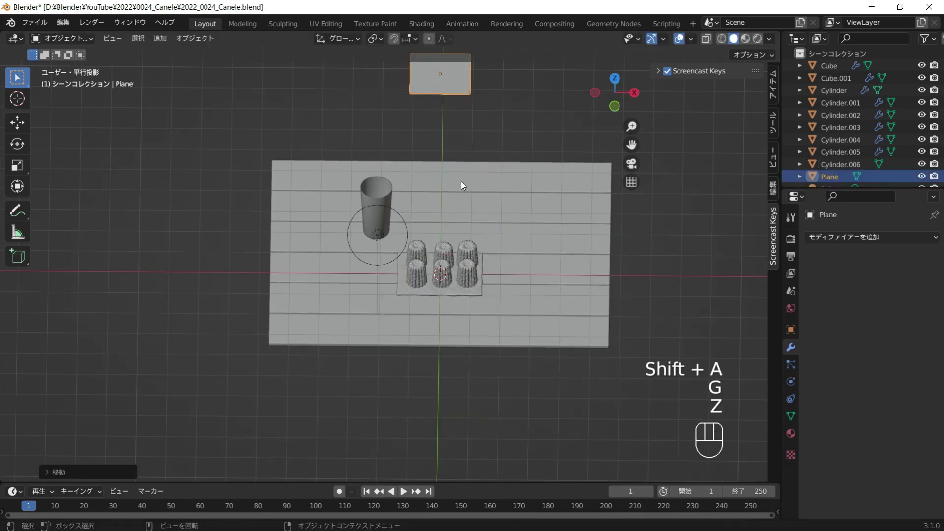
key(KP_7)
drag(476, 219, 457, 175)
key(Tab)
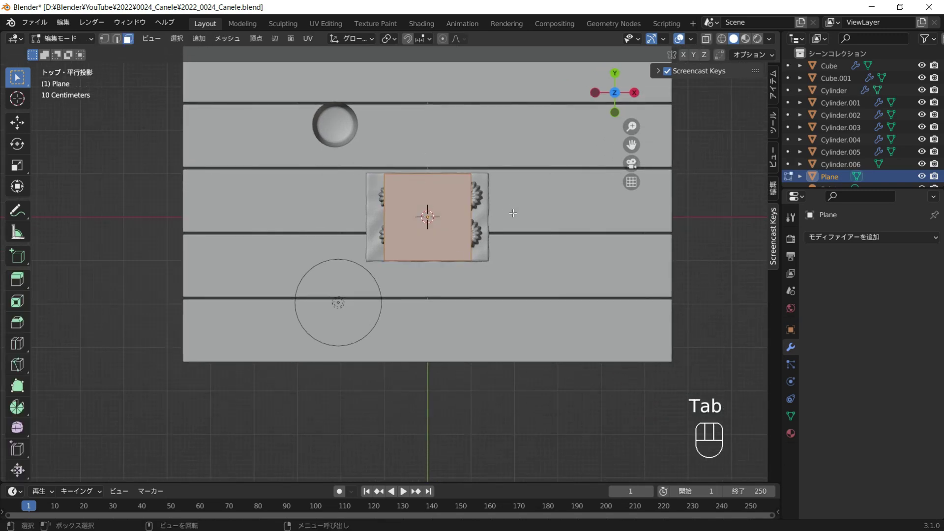
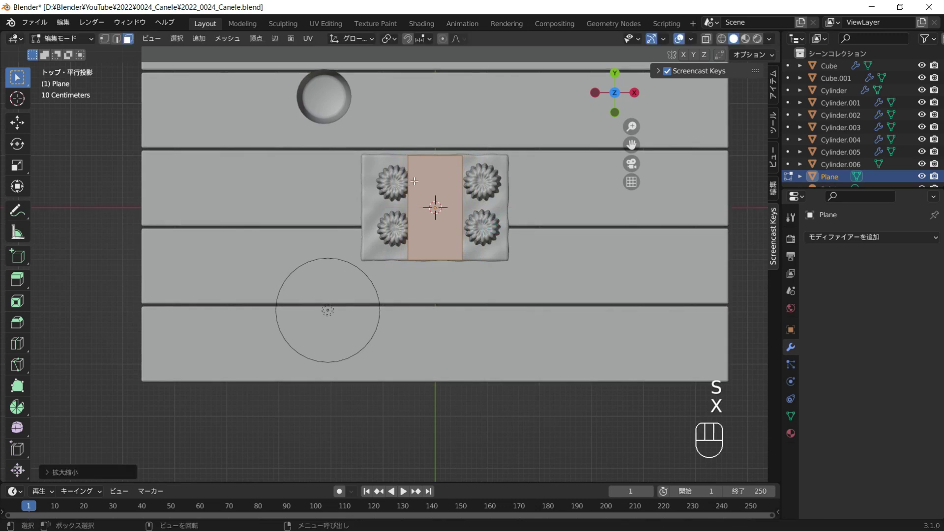
Cut the fork plane into strips, add edge loops along the handle and bevel its neck.
key(ctrl+r)
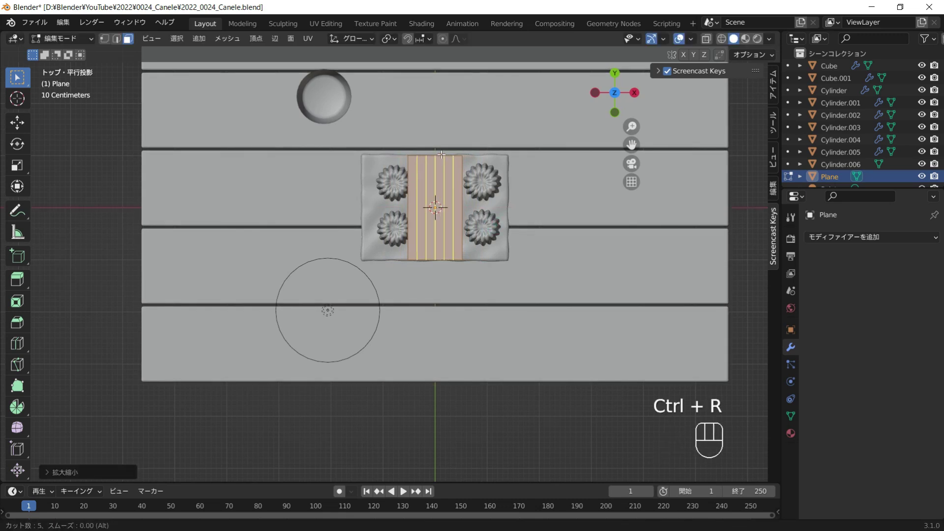
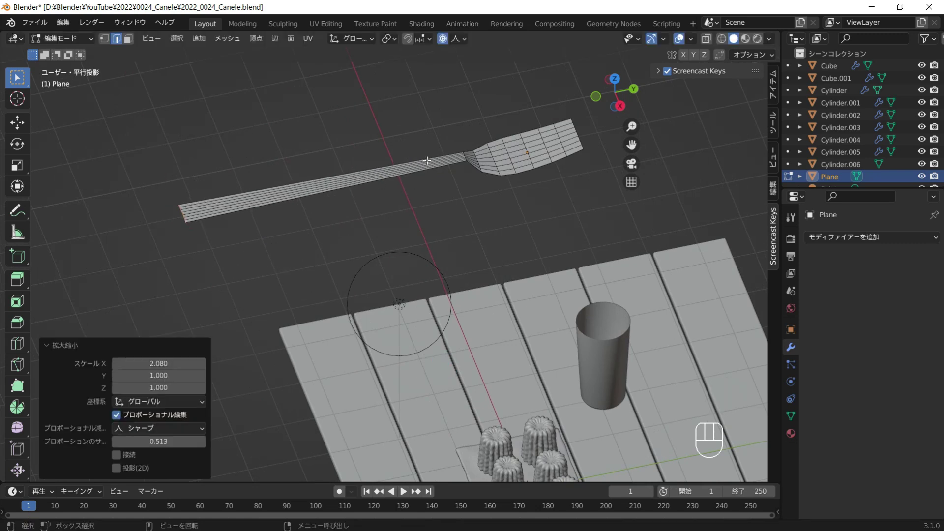
key(ctrl+r)
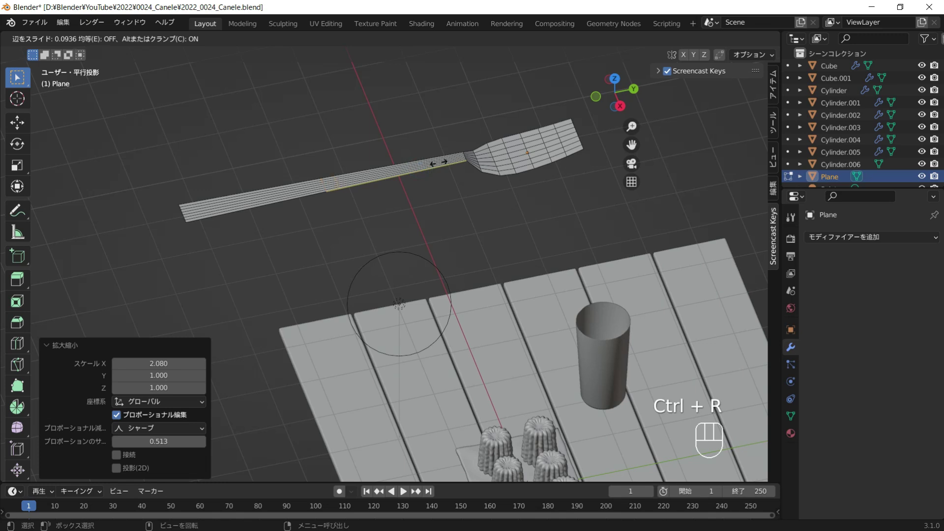
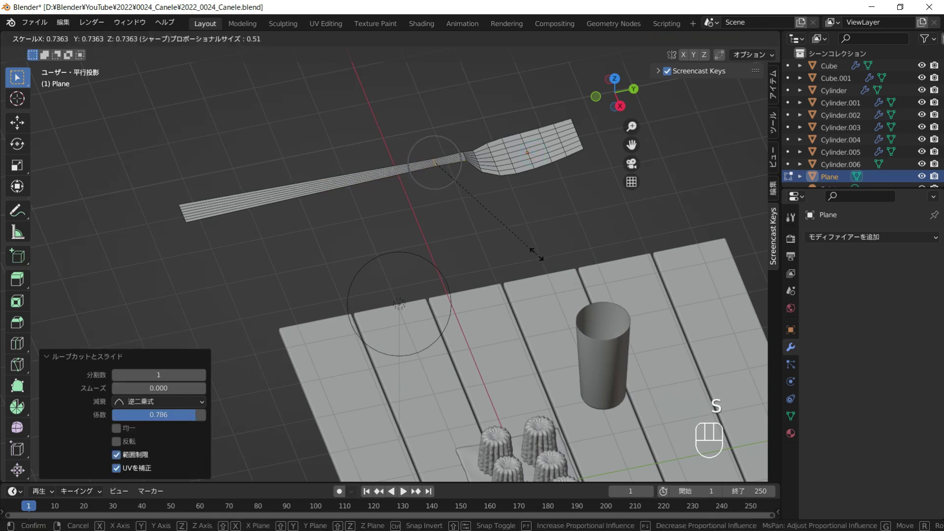
key(x)
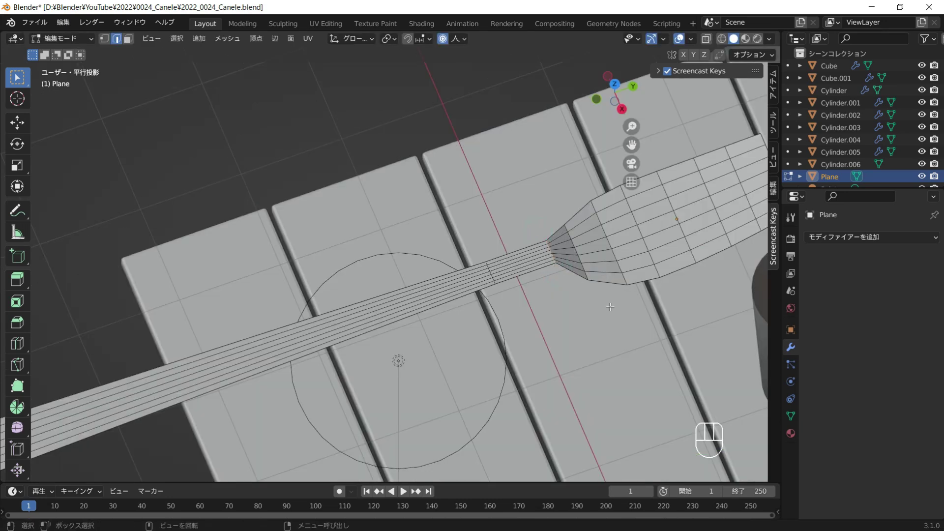
key(ctrl+b)
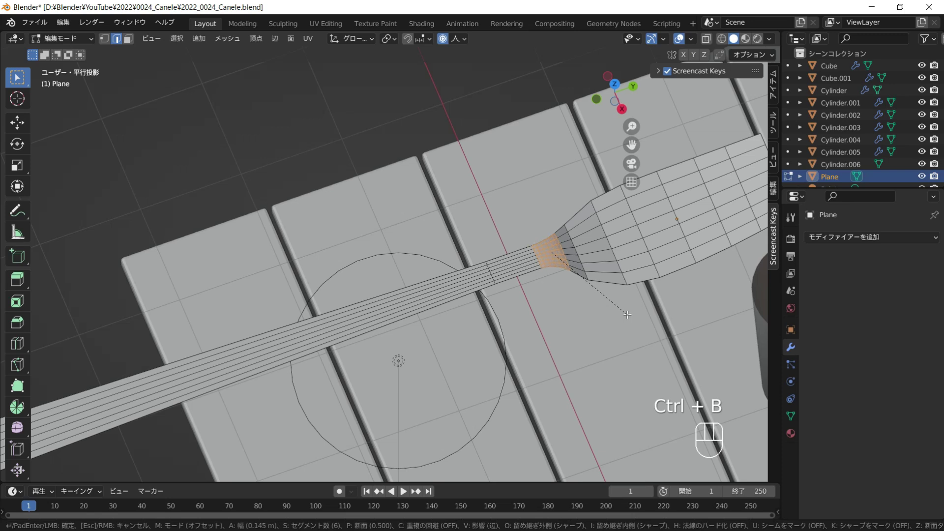
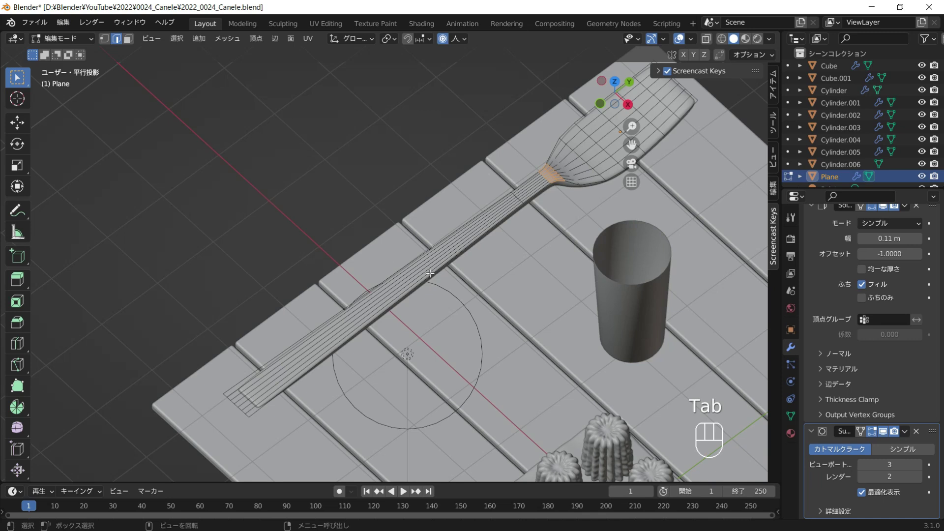
key(ctrl+r)
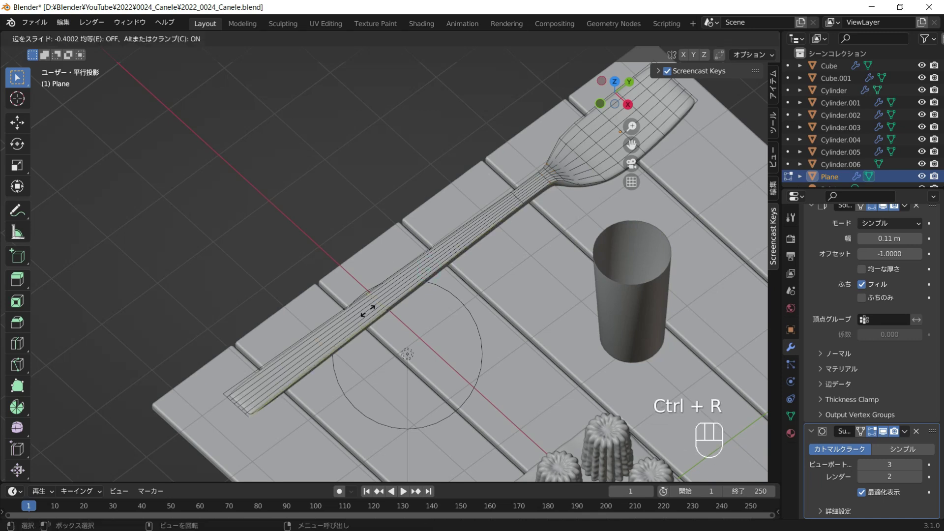
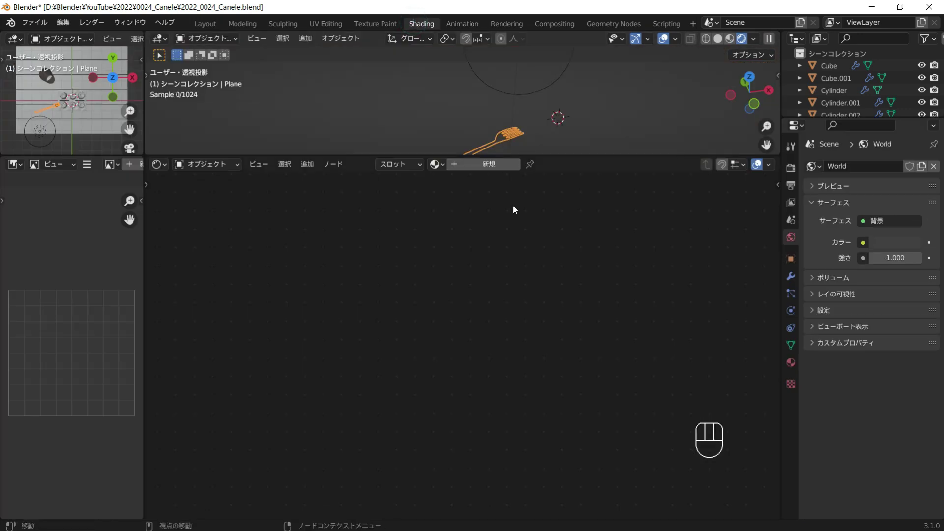
Add Musgrave Texture and Bump nodes to Material.004 and link the texture Height into Bump Height.
drag(548, 123, 541, 95)
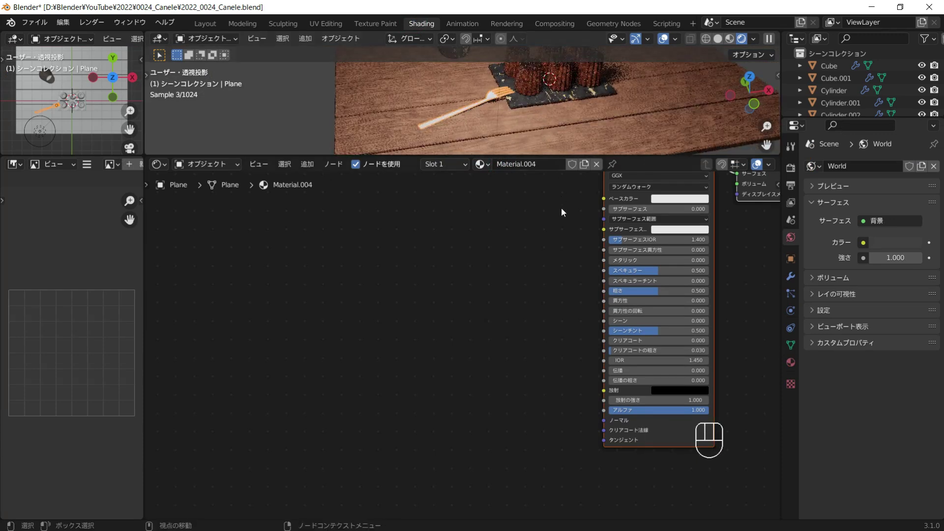
key(shift+a)
key(shift+a)
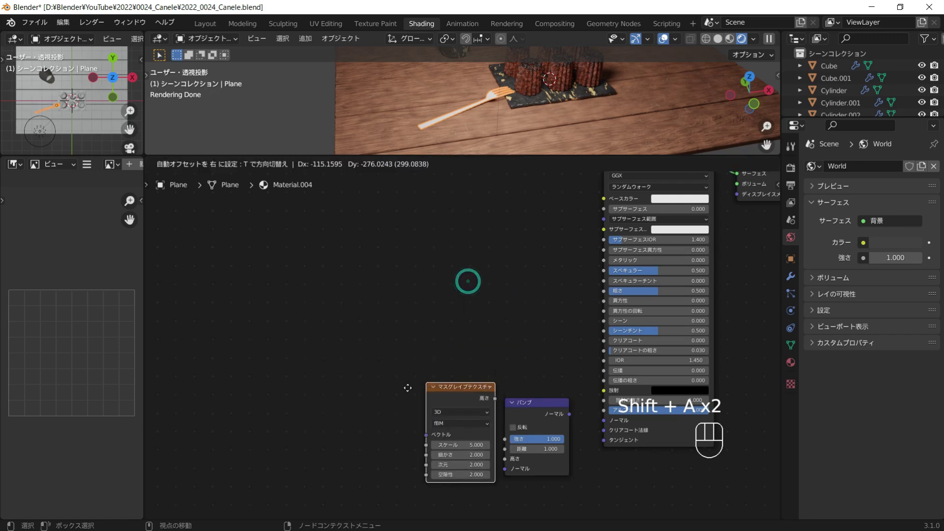
drag(476, 409, 546, 443)
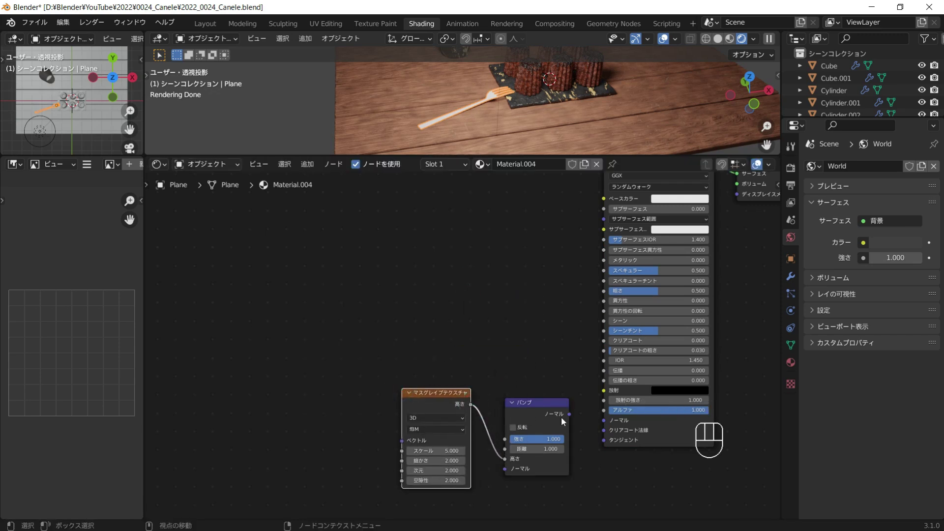
drag(571, 418, 486, 413)
click(450, 401)
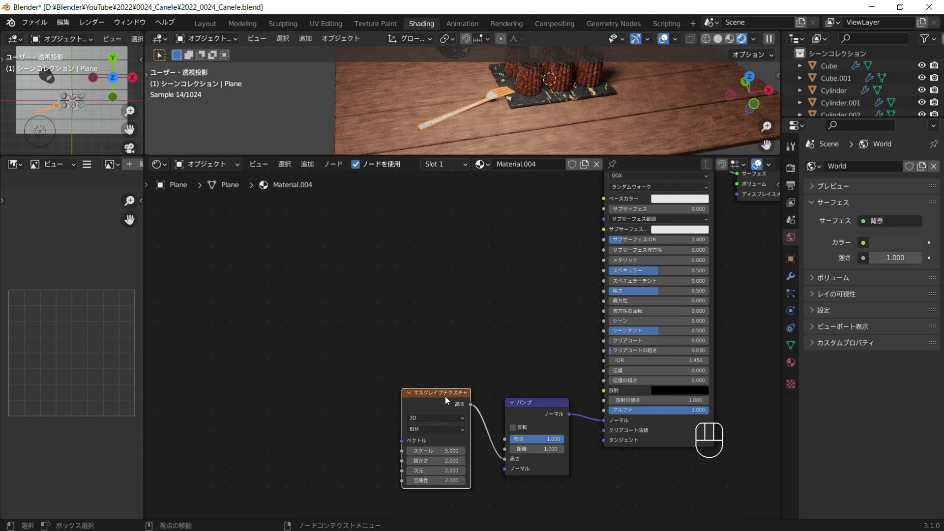
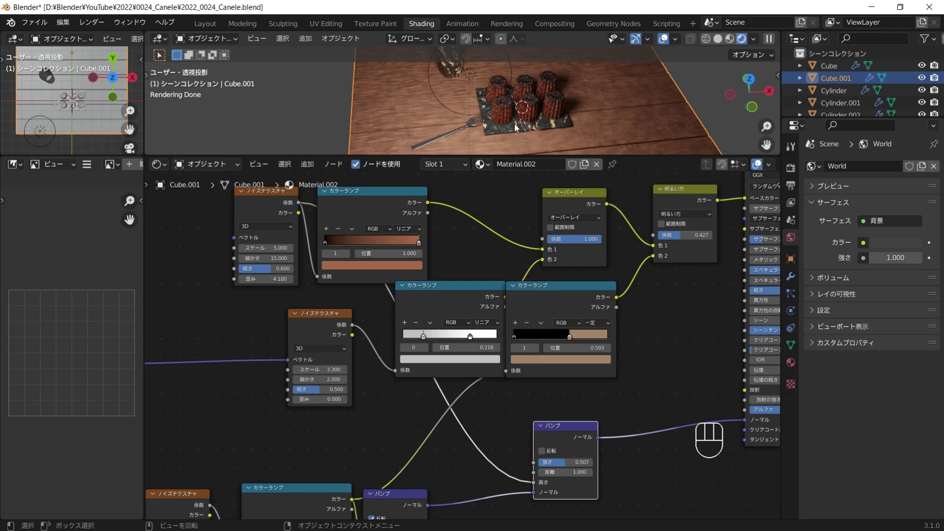
Pan around the node view, then return to the Layout workspace showing the full rendered scene.
middle_click(533, 110)
drag(392, 107, 468, 263)
drag(469, 264, 455, 249)
click(781, 85)
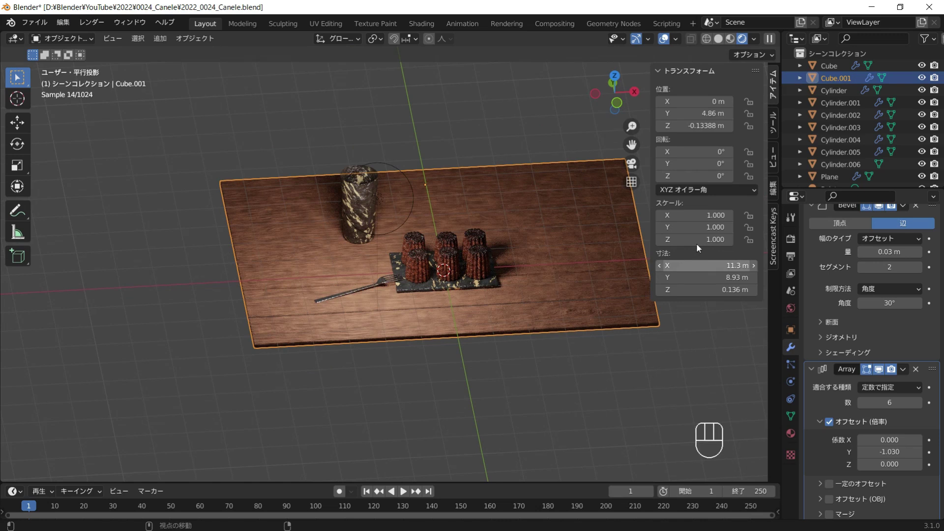
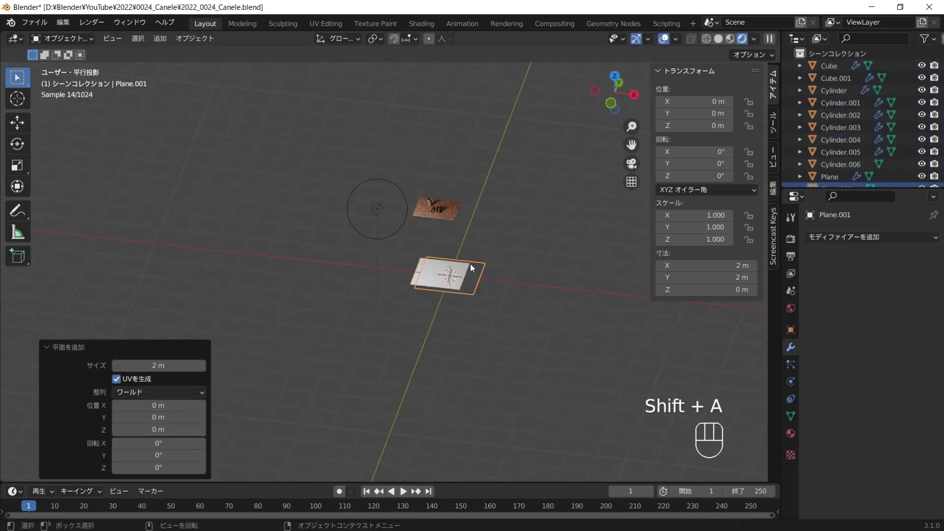
Select all table scene objects, shrink them and reposition them in front and top views.
click(487, 245)
drag(500, 206, 590, 263)
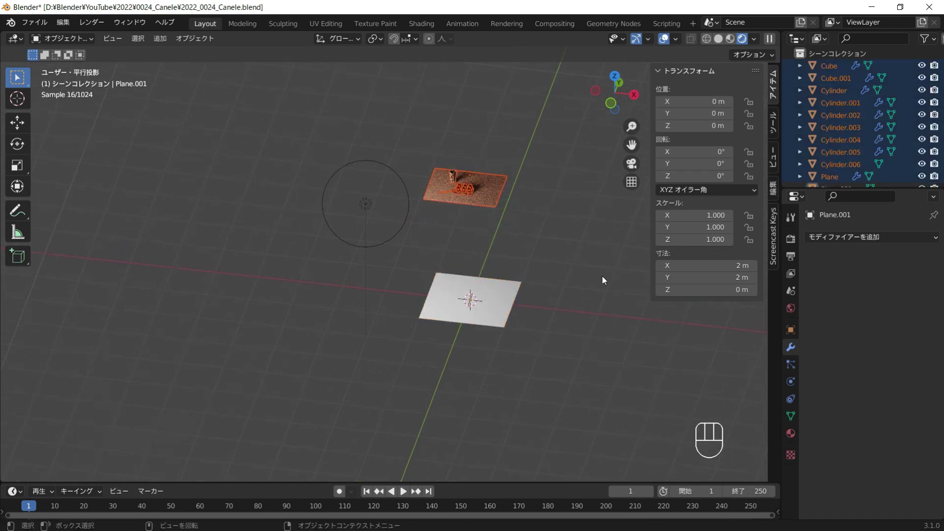
key(s)
click(546, 253)
key(KP_1)
key(g)
drag(564, 343, 526, 310)
key(KP_7)
middle_click(543, 252)
Move and scale the new white ground plane so it lies enlarged beneath the table scene.
key(g)
click(534, 353)
key(s)
click(574, 353)
key(g)
click(569, 361)
key(s)
click(585, 363)
middle_click(572, 283)
middle_click(577, 248)
drag(518, 303, 461, 279)
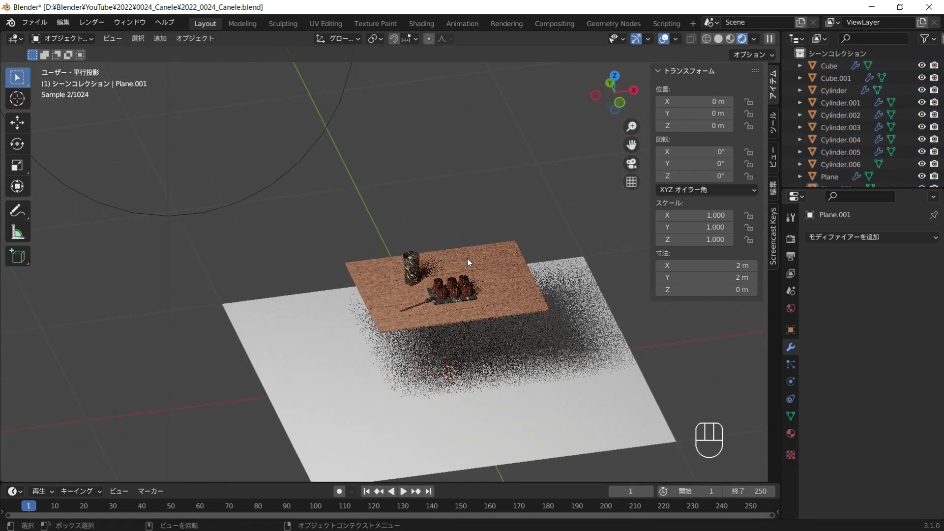
Orbit in close to the canelés, add a camera aligned to the view and look through it.
middle_click(485, 263)
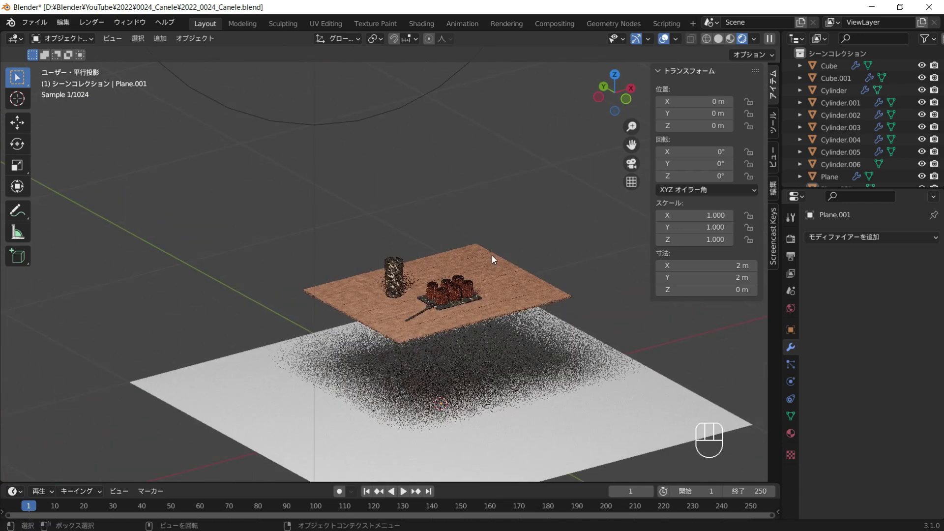
drag(504, 275, 499, 289)
drag(520, 297, 465, 267)
middle_click(511, 279)
middle_click(514, 273)
drag(513, 275, 457, 309)
key(shift+a)
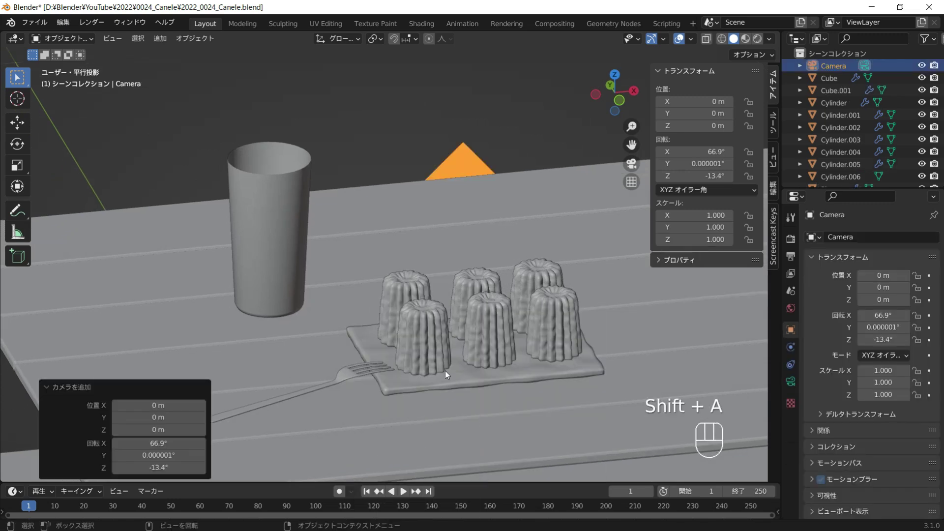
key(KP_0)
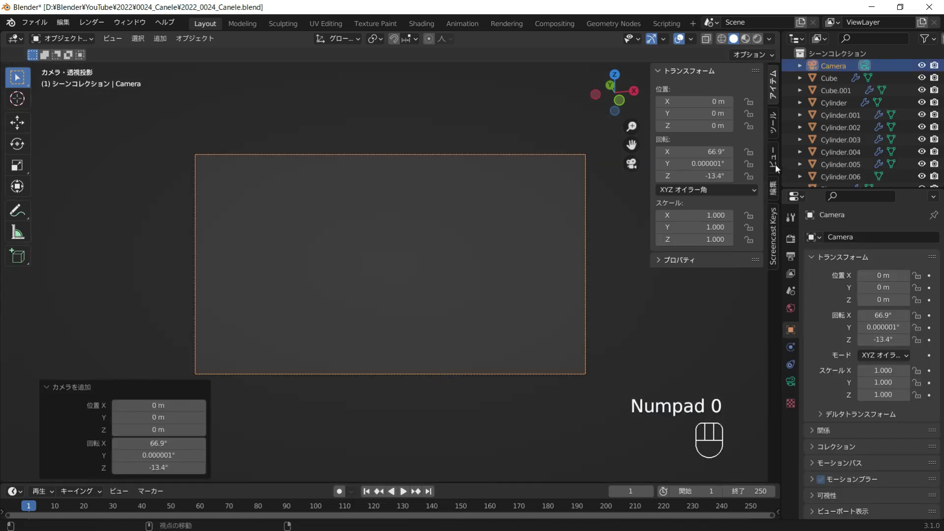
Lock the camera to view, frame the canelés, cup and fork in shot, then unlock it.
click(778, 165)
click(734, 225)
drag(394, 272, 376, 248)
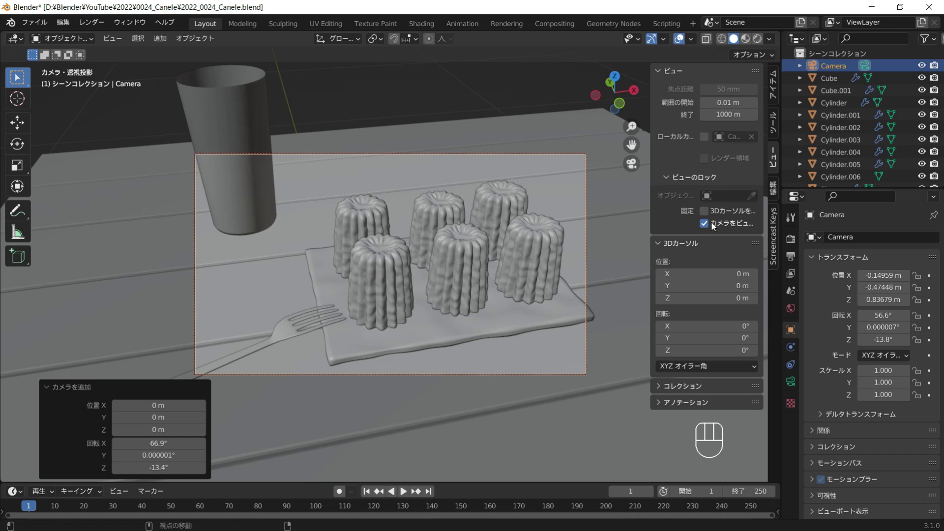
click(722, 229)
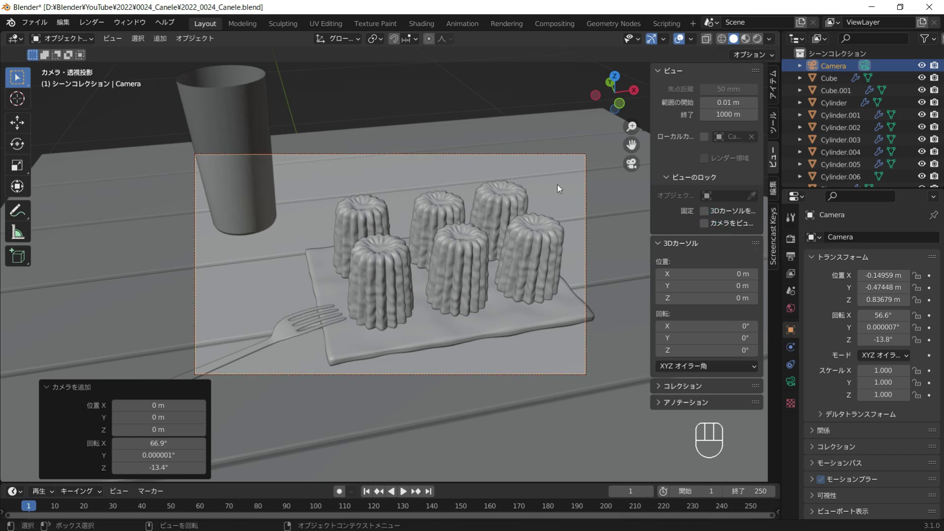
drag(761, 40, 798, 382)
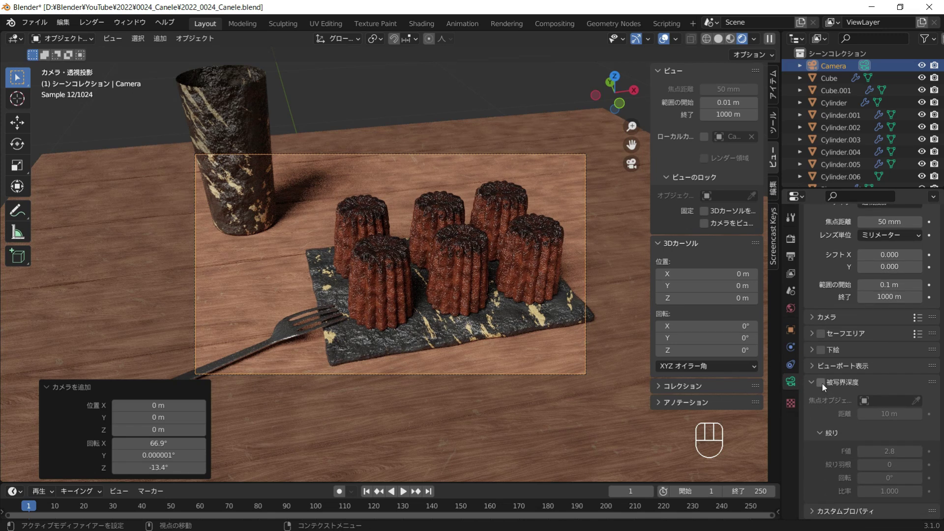
Enable camera depth of field focused on a canelé Cylinder at f-stop 2.7, then add a point light.
click(825, 386)
click(921, 400)
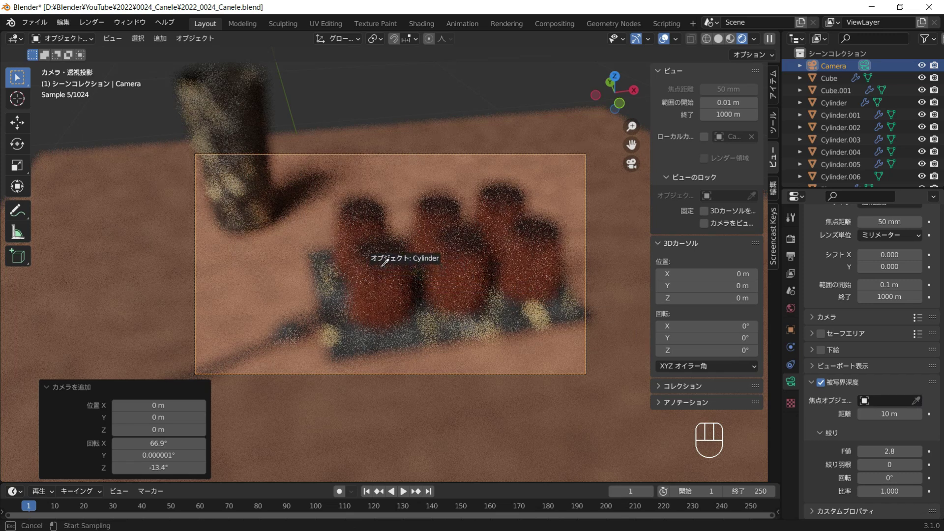
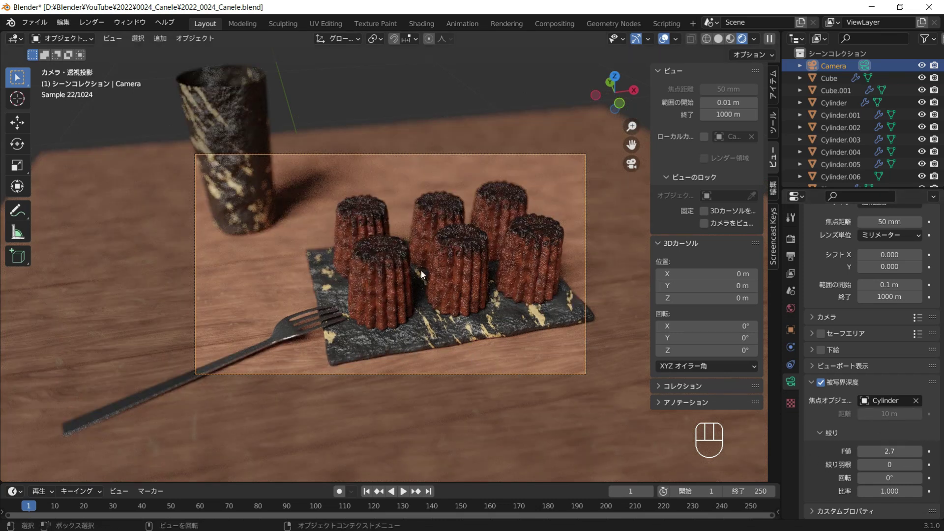
drag(425, 273, 430, 288)
click(308, 235)
Turn the light into a 6.5° spotlight, raise it above the table and tilt it toward the canelés.
key(KP_7)
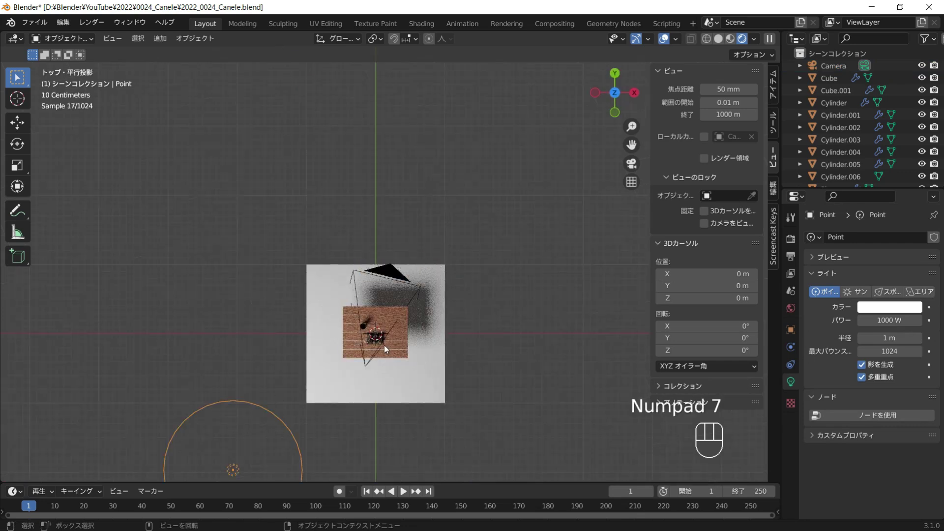
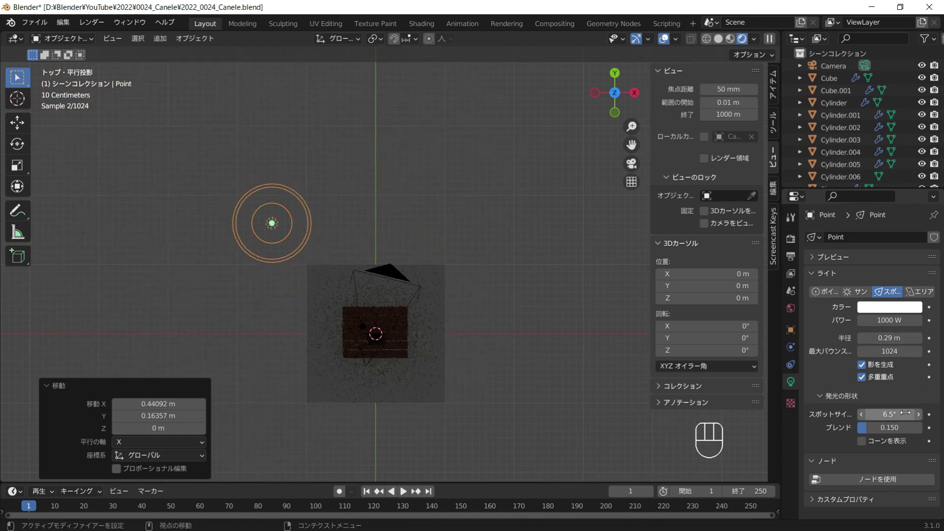
key(KP_1)
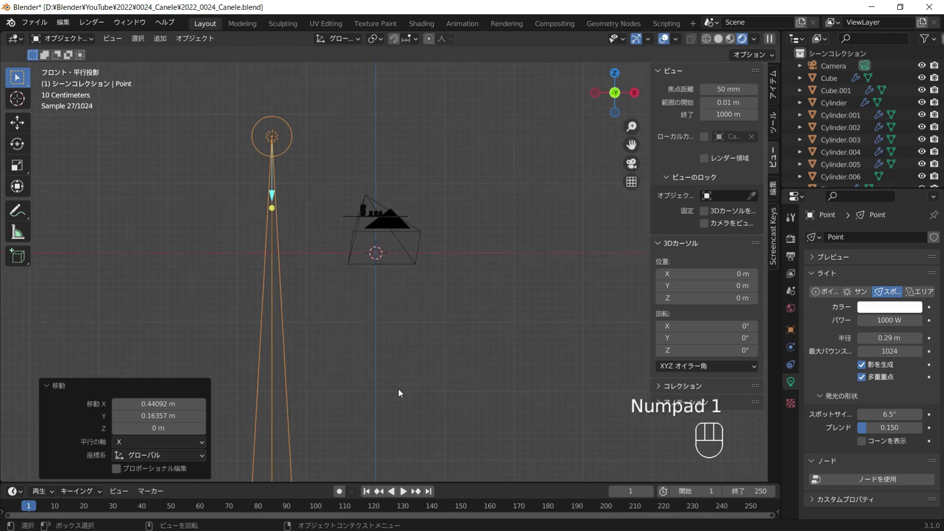
key(r)
drag(636, 203, 537, 228)
key(KP_3)
key(r)
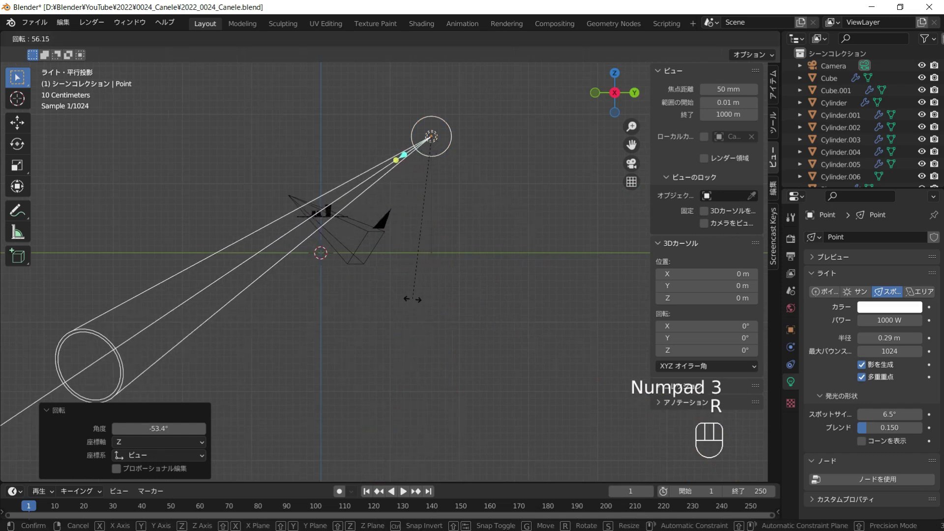
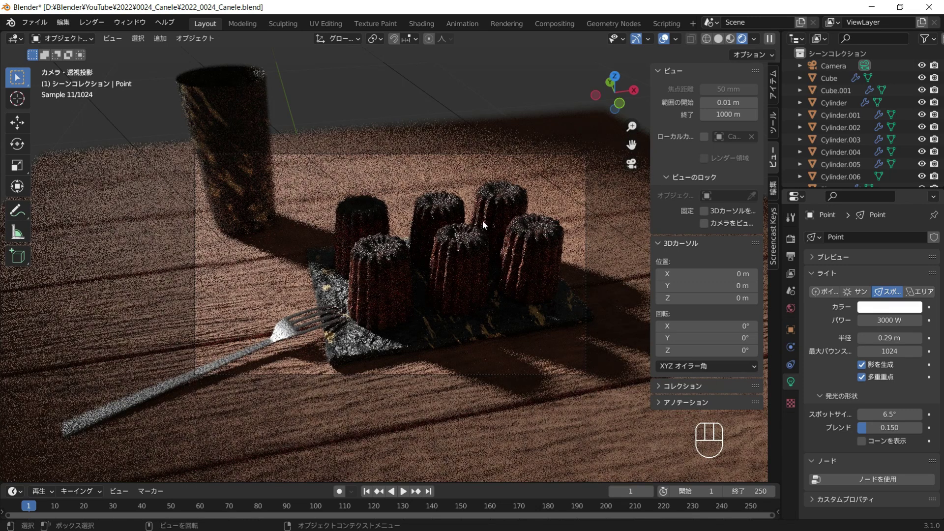
Add a second point light and move it beside the table, raising it along Z.
middle_click(488, 241)
key(shift+a)
key(g)
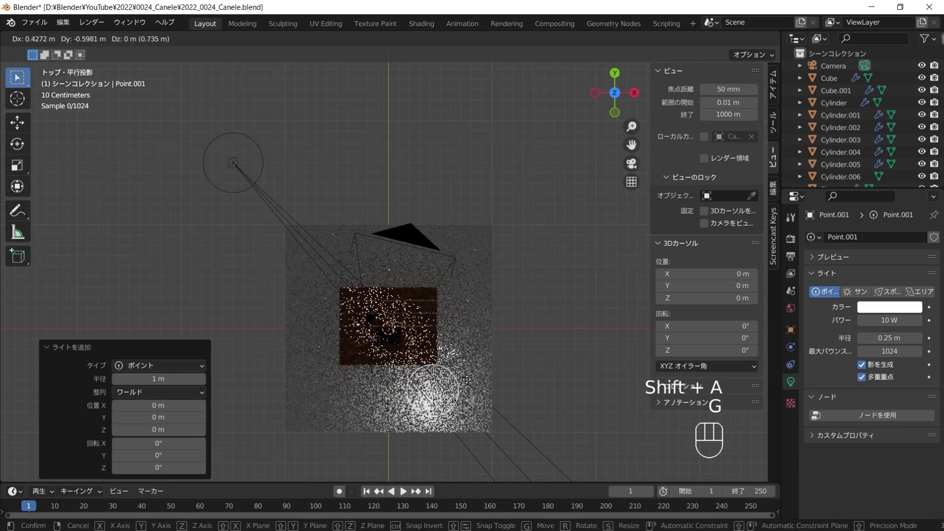
click(479, 382)
drag(520, 405, 556, 345)
key(g)
key(z)
click(558, 322)
Position the 5 W light above the canelés from top view and check the framing through the camera.
key(KP_7)
key(g)
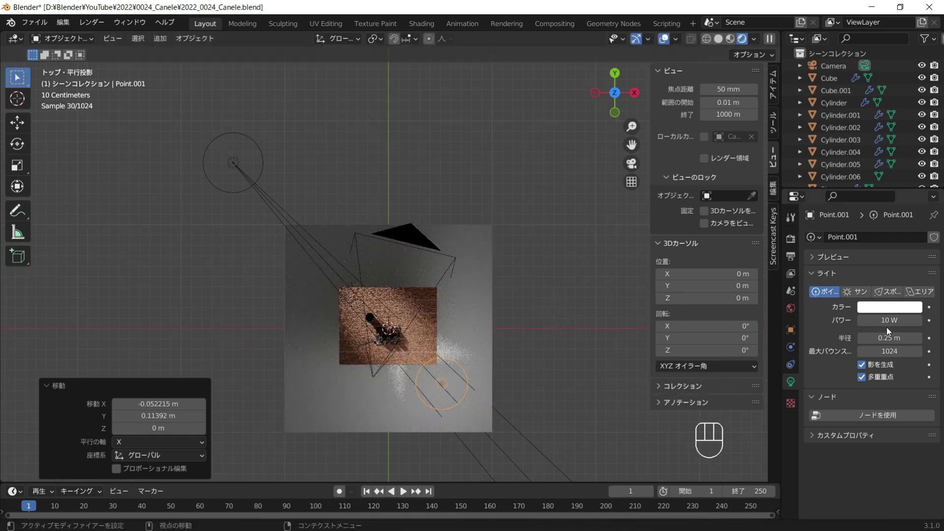
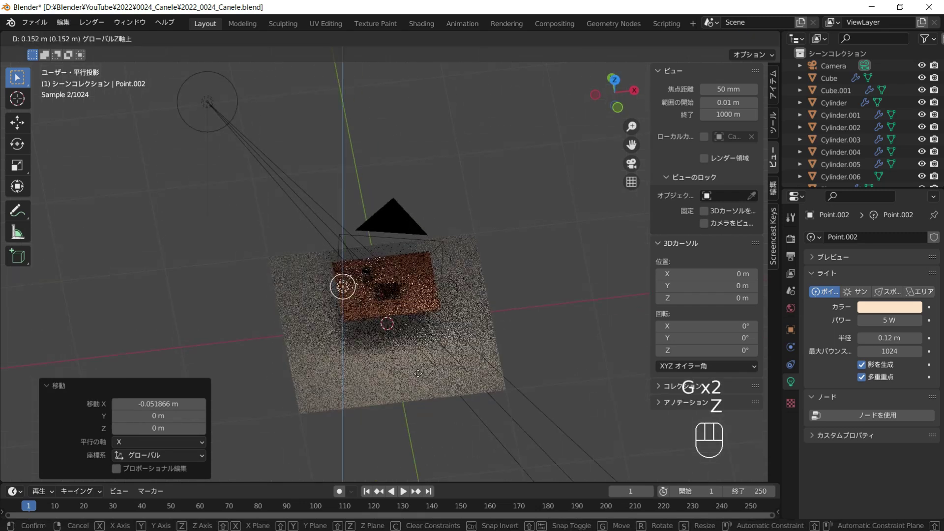
click(423, 377)
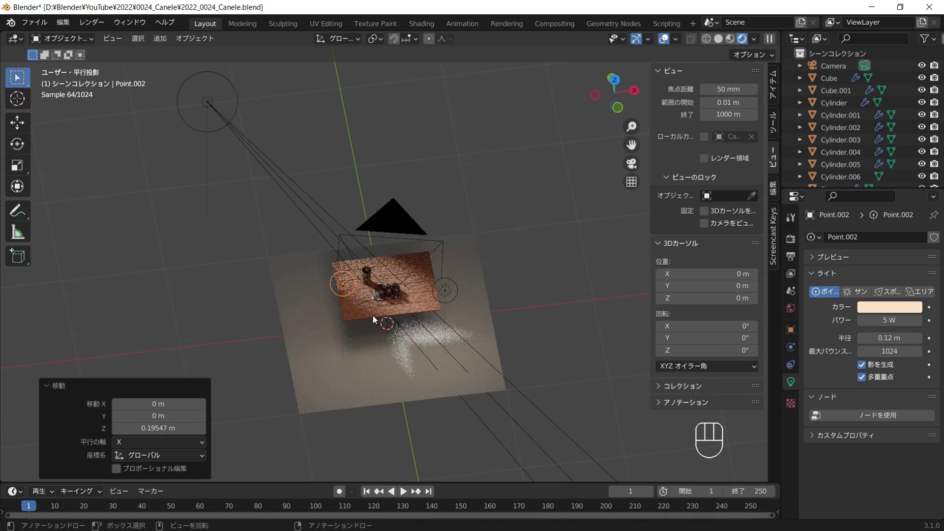
key(KP_7)
key(g)
click(378, 312)
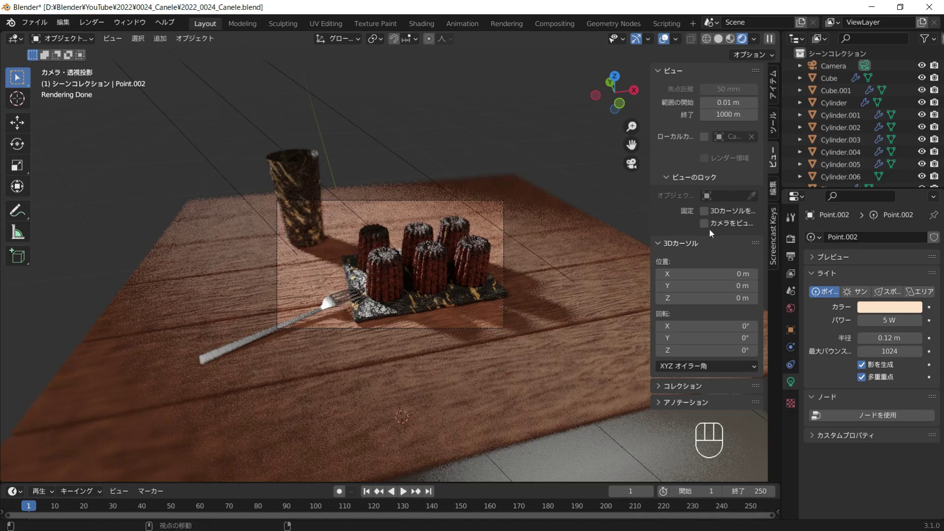
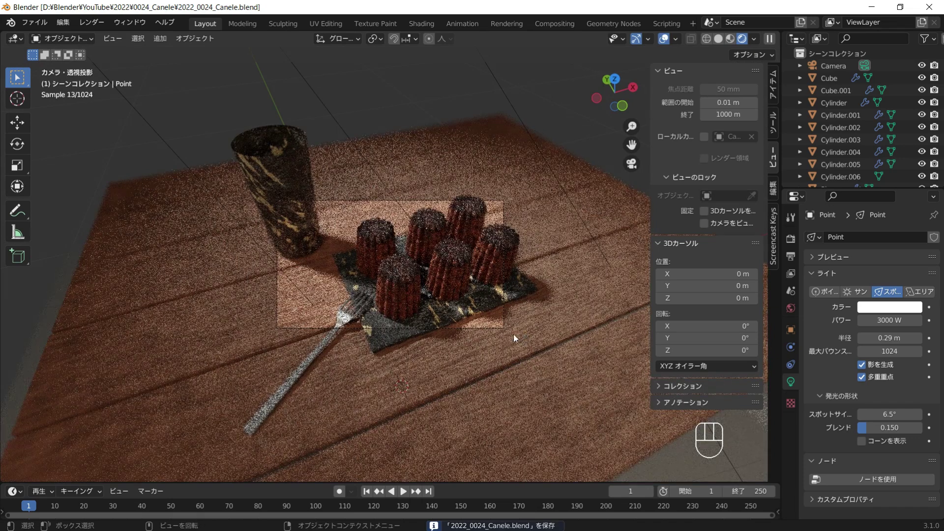
Give the fork's Principled BSDF a copper-brown base colour with Metallic 1.0, return to Layout and save.
drag(305, 225, 436, 54)
key(KP_0)
click(477, 361)
click(502, 116)
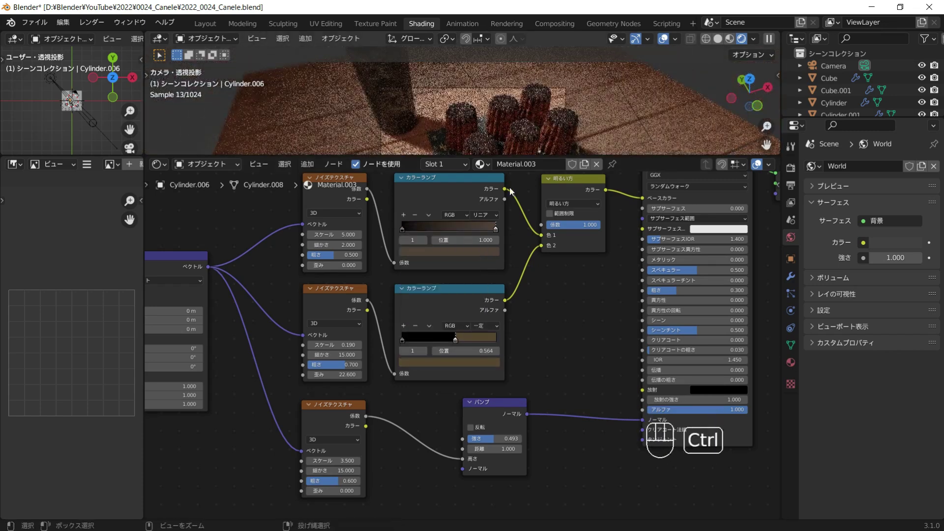
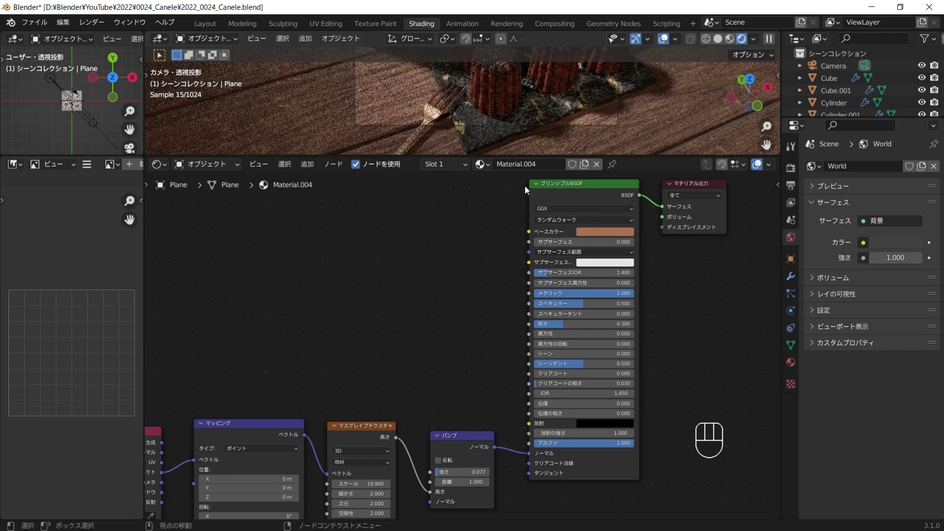
click(571, 140)
key(ctrl+s)
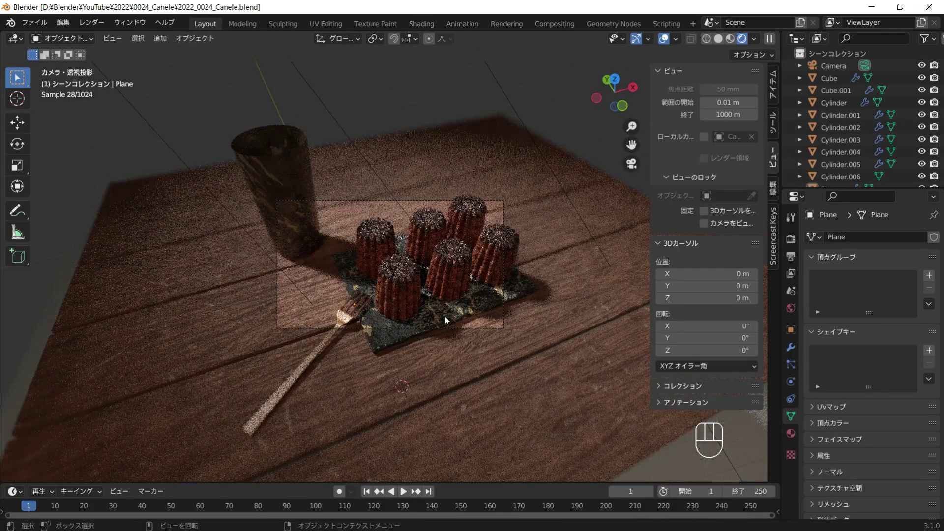
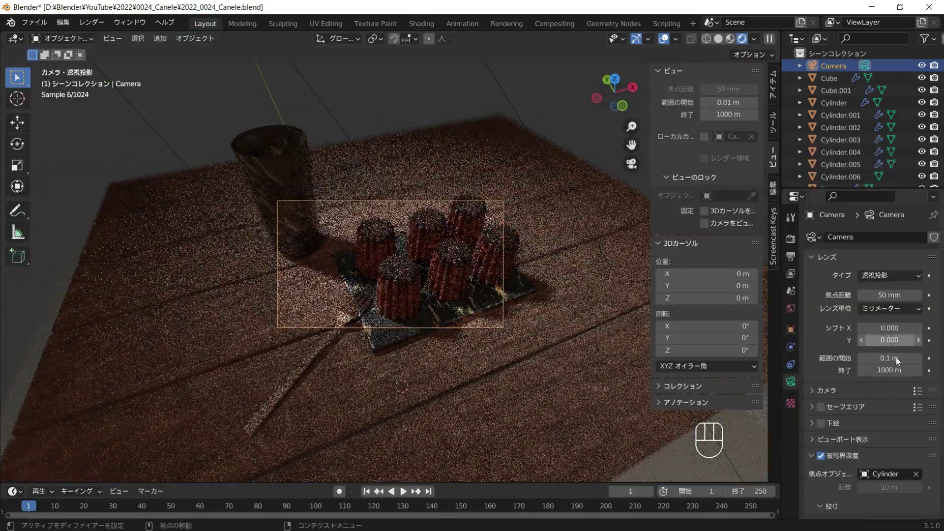
Save the file and darken the World background colour to black (Value 0).
key(ctrl+s)
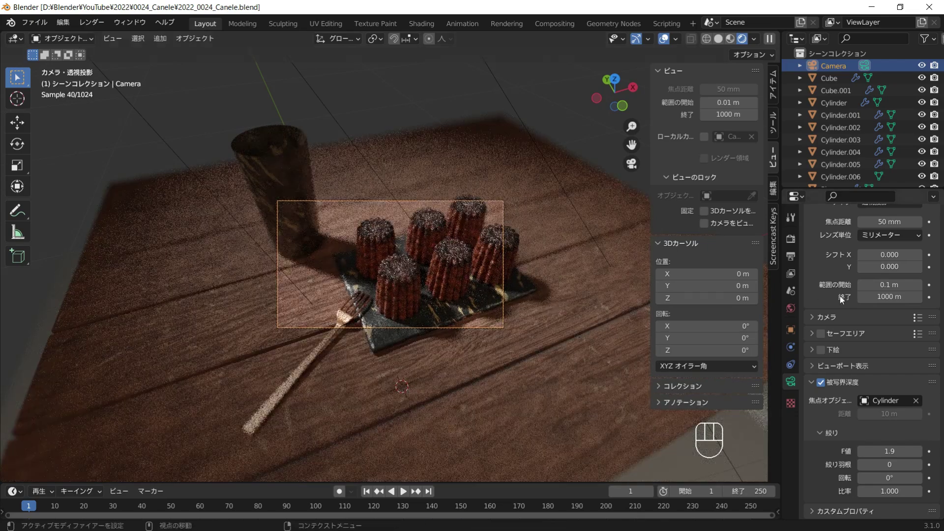
click(797, 310)
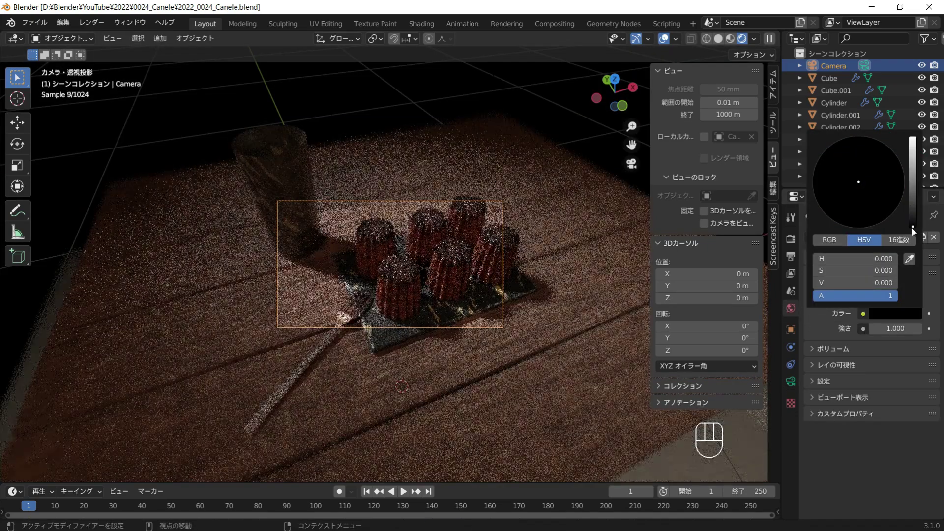
drag(570, 131, 561, 28)
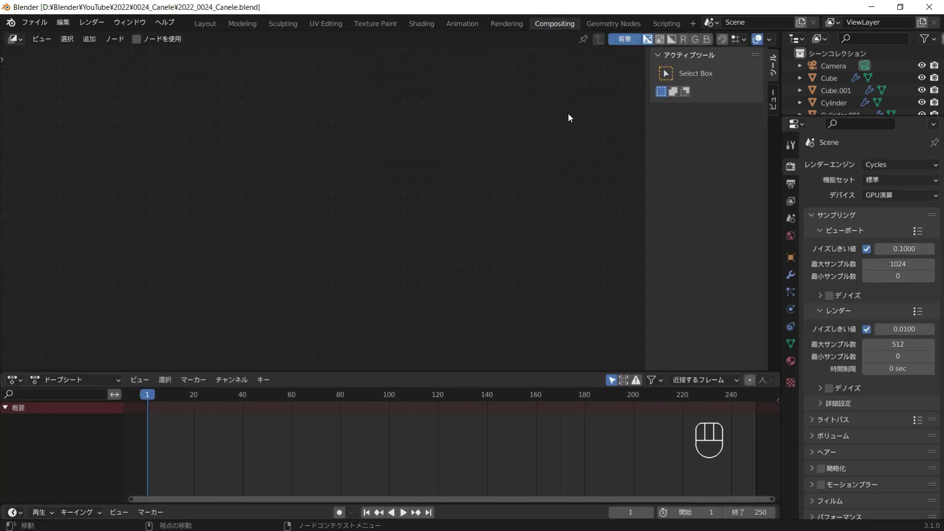
Enable Use Nodes in the compositor, save, and render the scene to feed the Render Layers node.
click(138, 43)
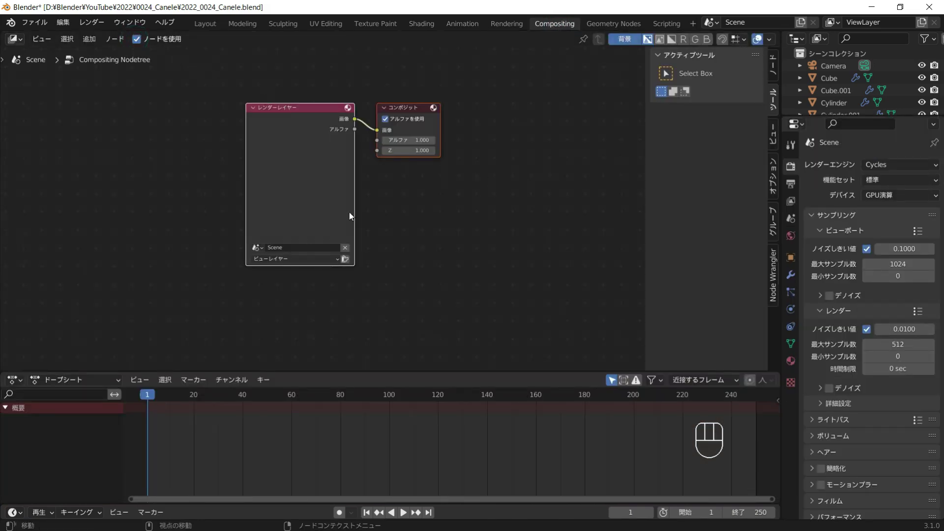
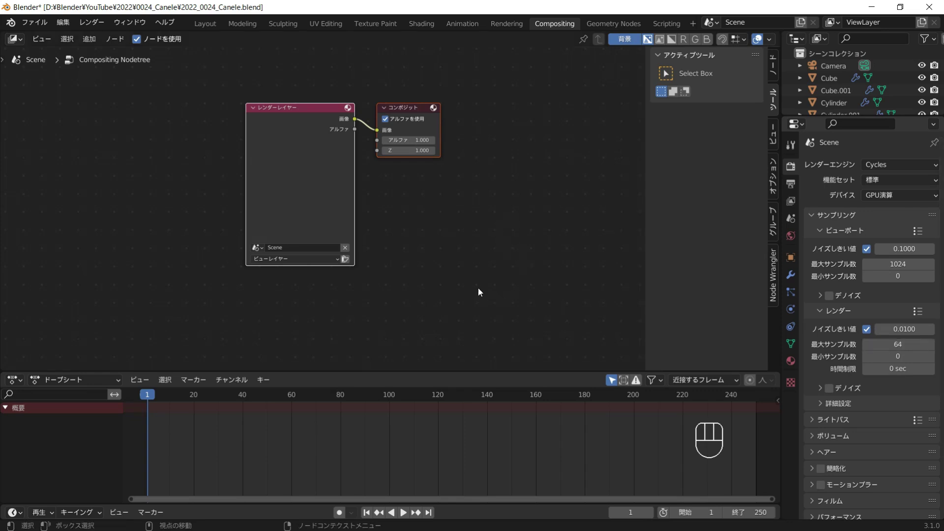
key(ctrl+s)
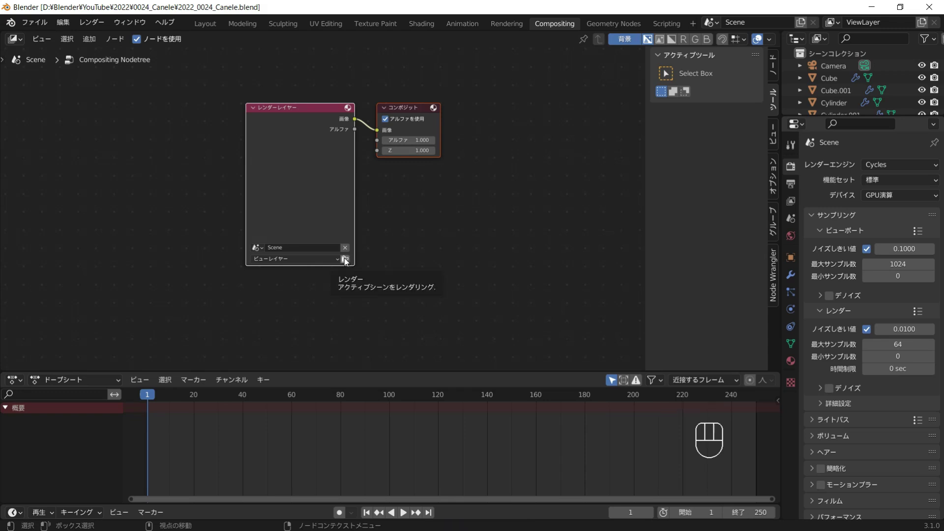
drag(348, 263, 930, 12)
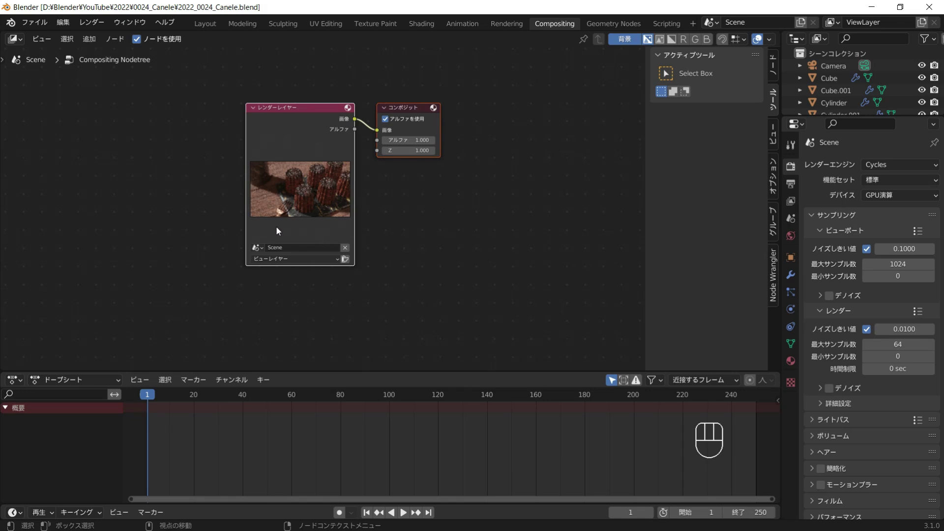
Add a Viewer node to the compositor.
key(shift+a)
key(shift+a)
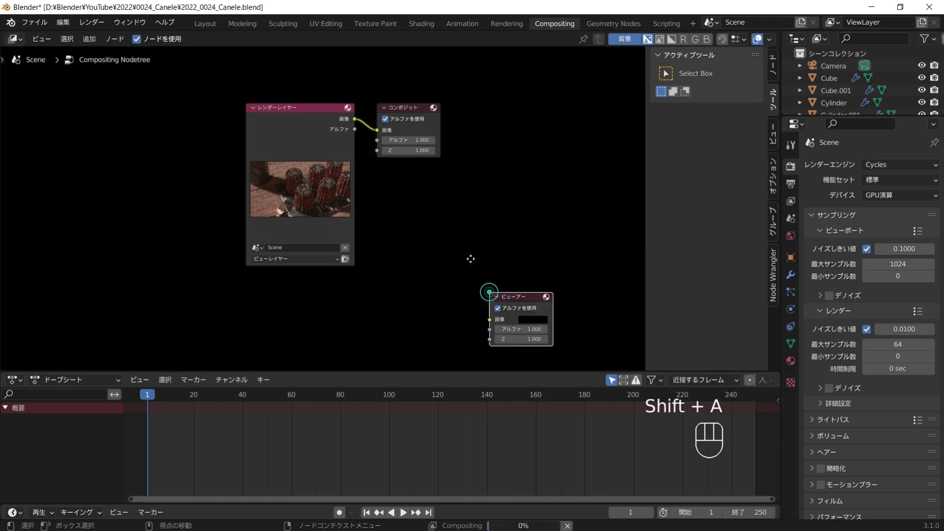
Link the Render Layers image to the Viewer and shrink and reposition the backdrop preview.
drag(353, 120, 405, 207)
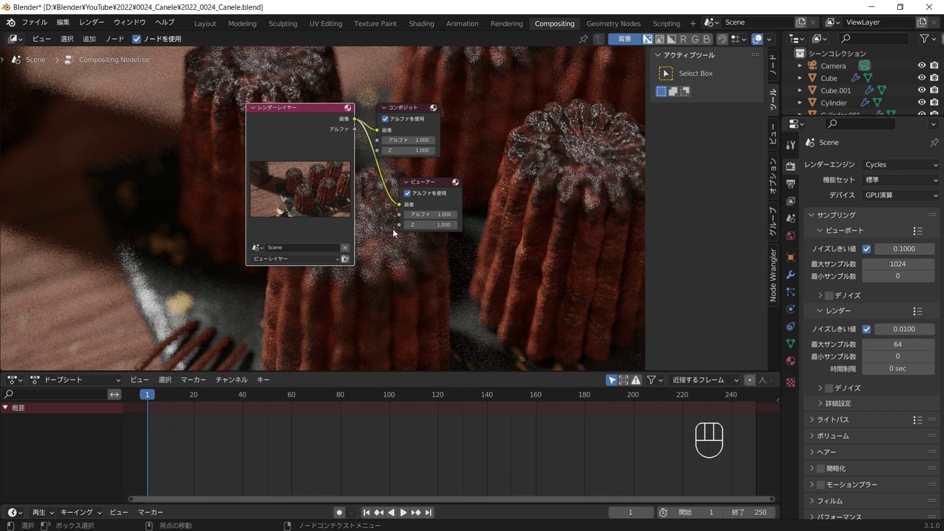
key(v)
key(v)
key(v)
key(v)
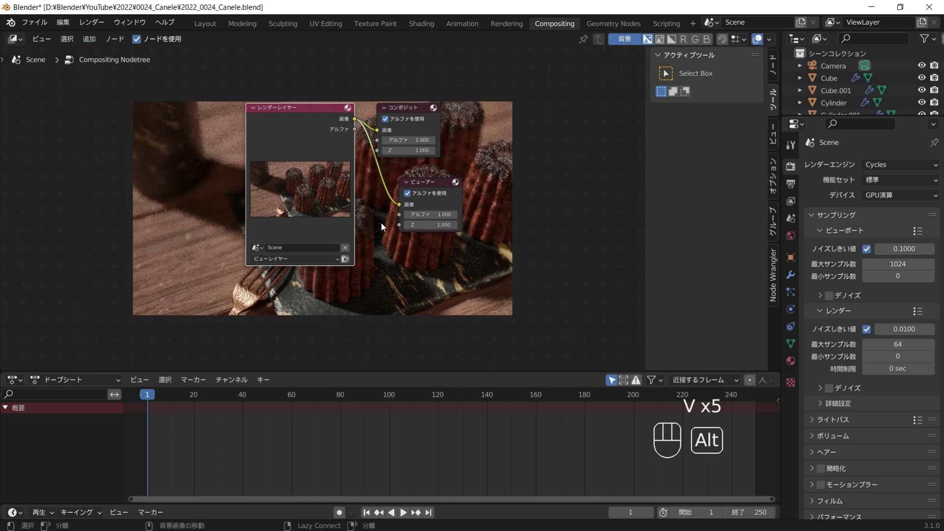
drag(385, 226, 410, 187)
middle_click(374, 205)
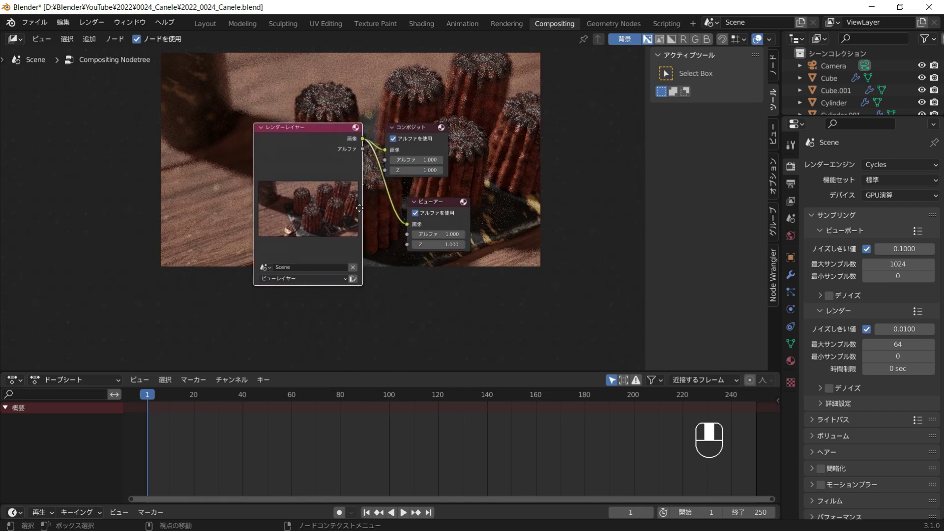
Insert an Exposure node between render and output and raise its exposure to 1.5.
key(v)
click(307, 212)
click(342, 203)
key(shift+a)
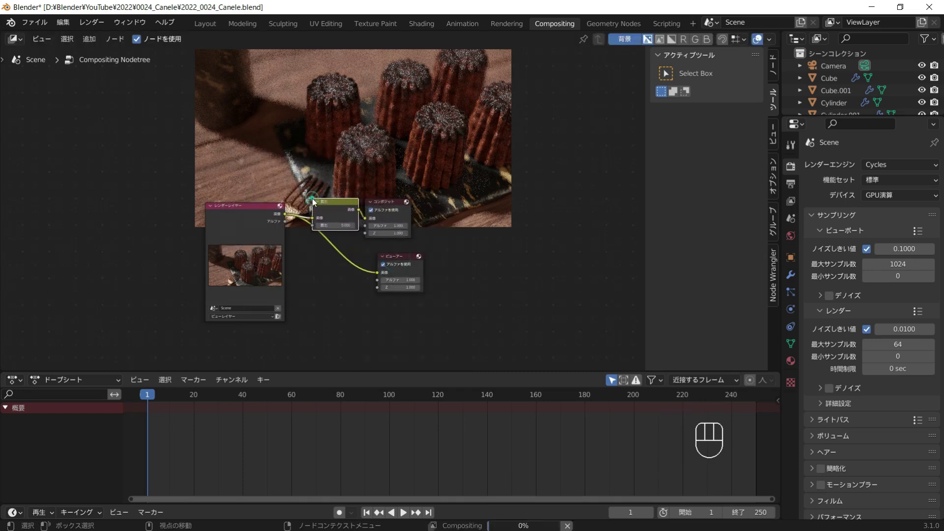
drag(363, 215, 363, 214)
drag(363, 214, 394, 267)
click(396, 264)
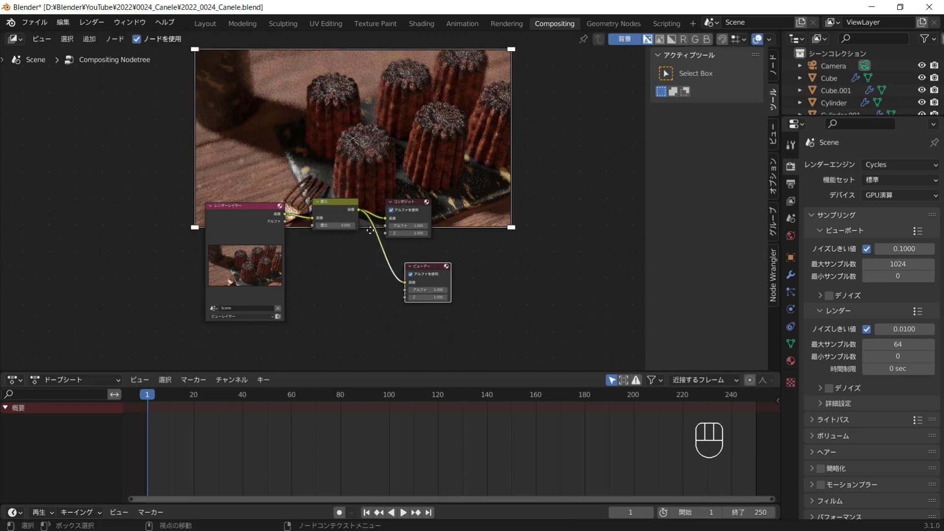
click(371, 268)
click(347, 221)
double_click(368, 278)
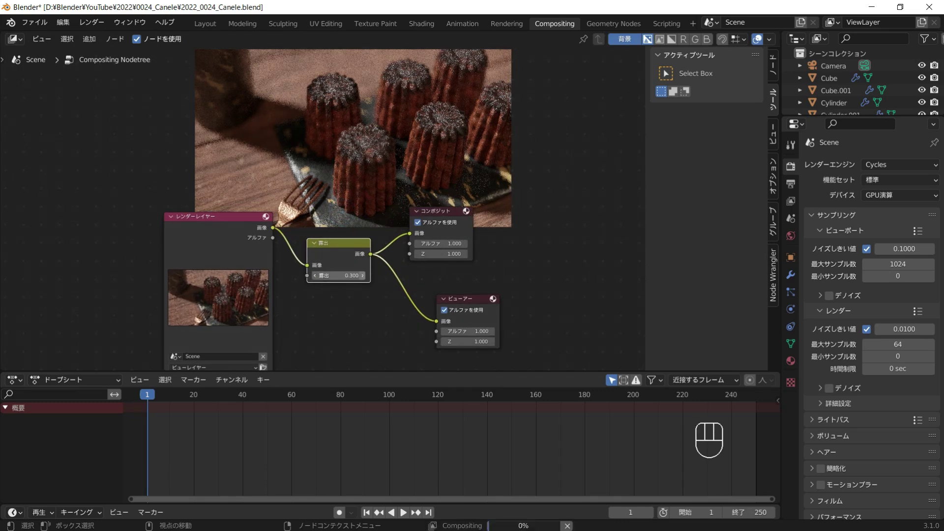
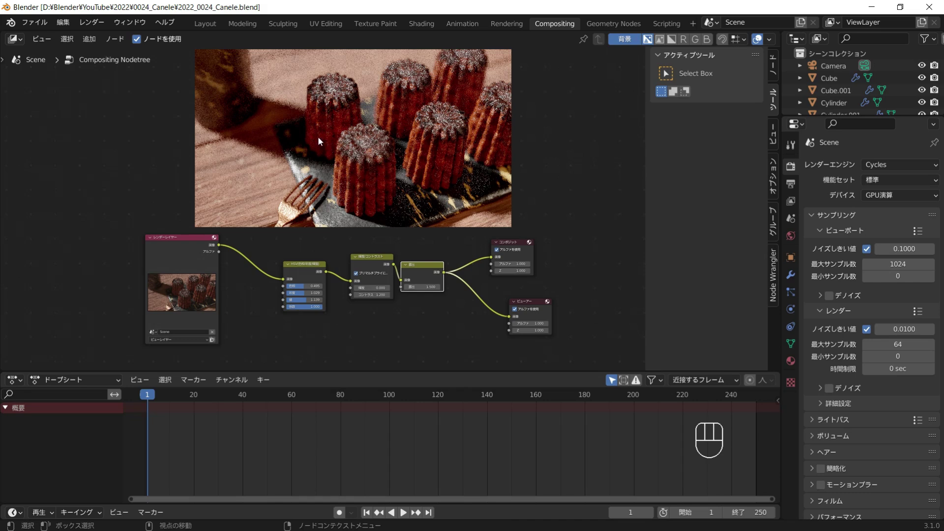
Add the colour-correction and Bright/Contrast (1.2) nodes onto the link to warm the canelé image.
drag(92, 27, 45, 137)
click(46, 138)
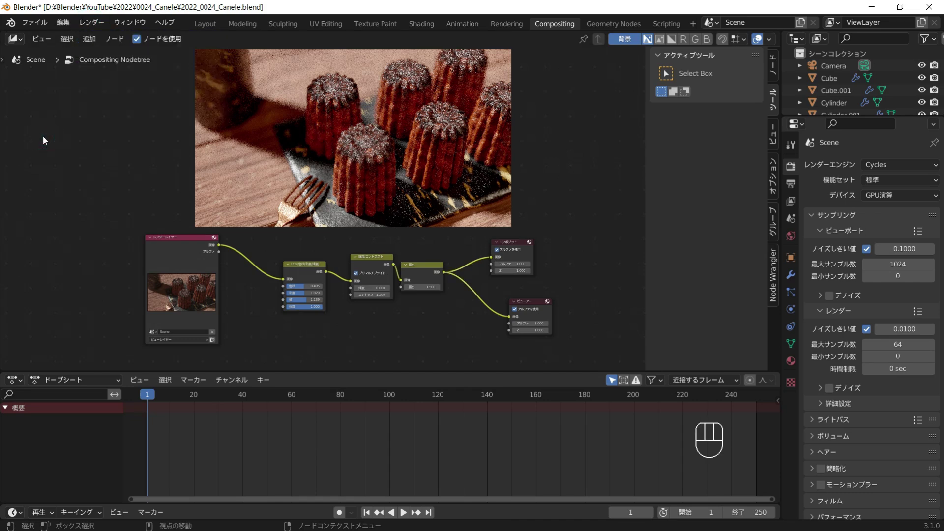